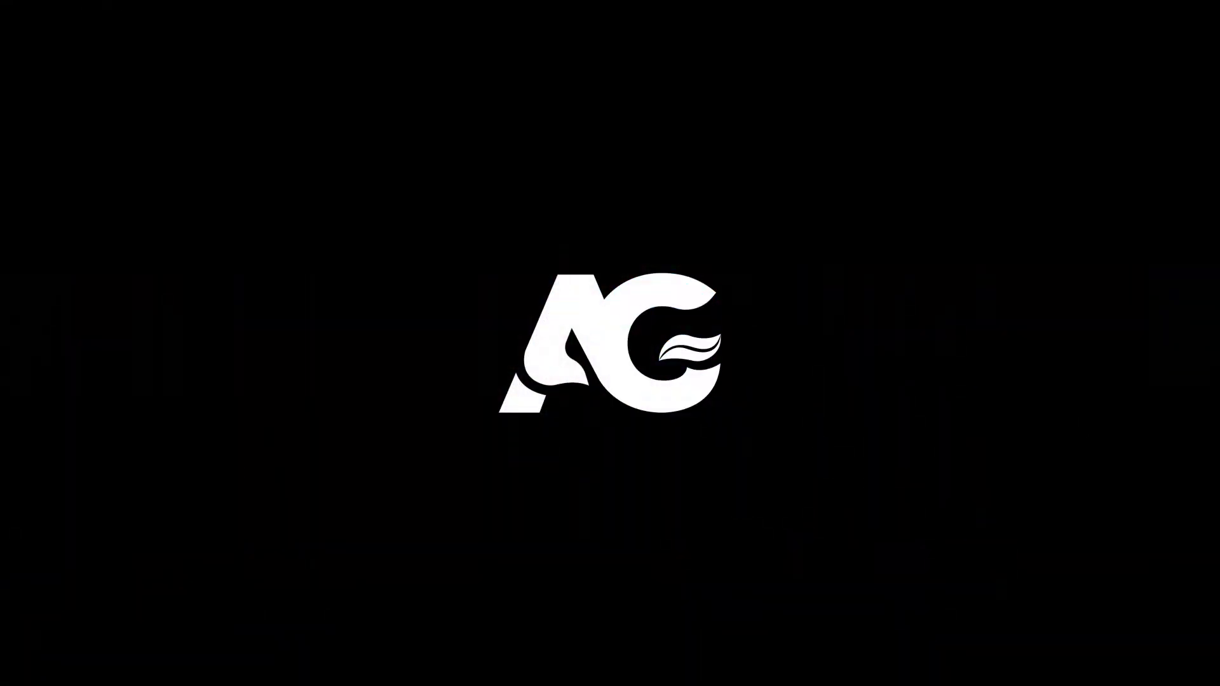
- Name the new 1920×1080, 30 fps composition 'Main Animation'
left_click(553, 215)
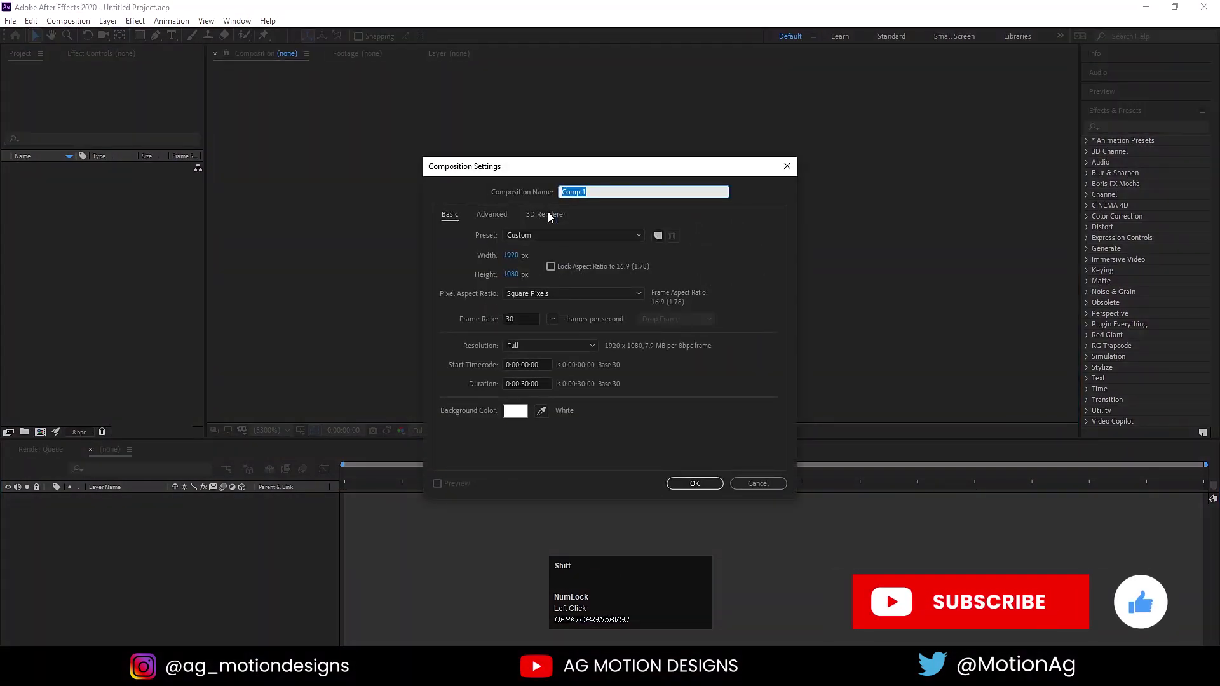
type("ain")
type("imation")
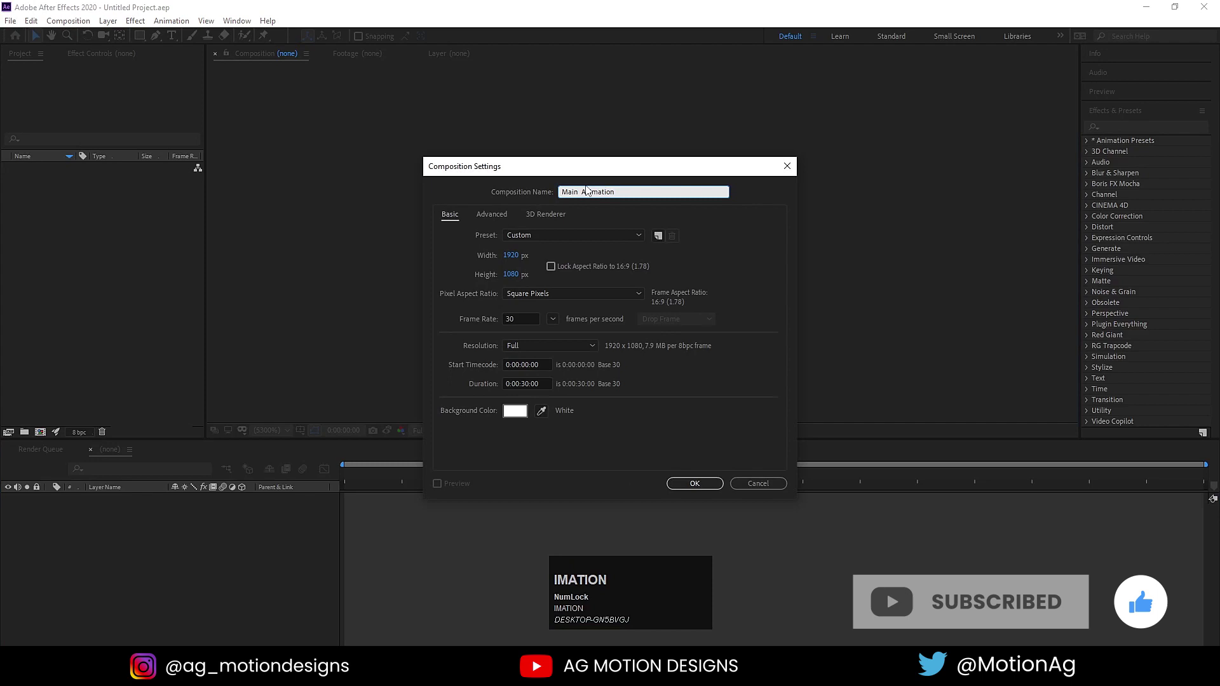
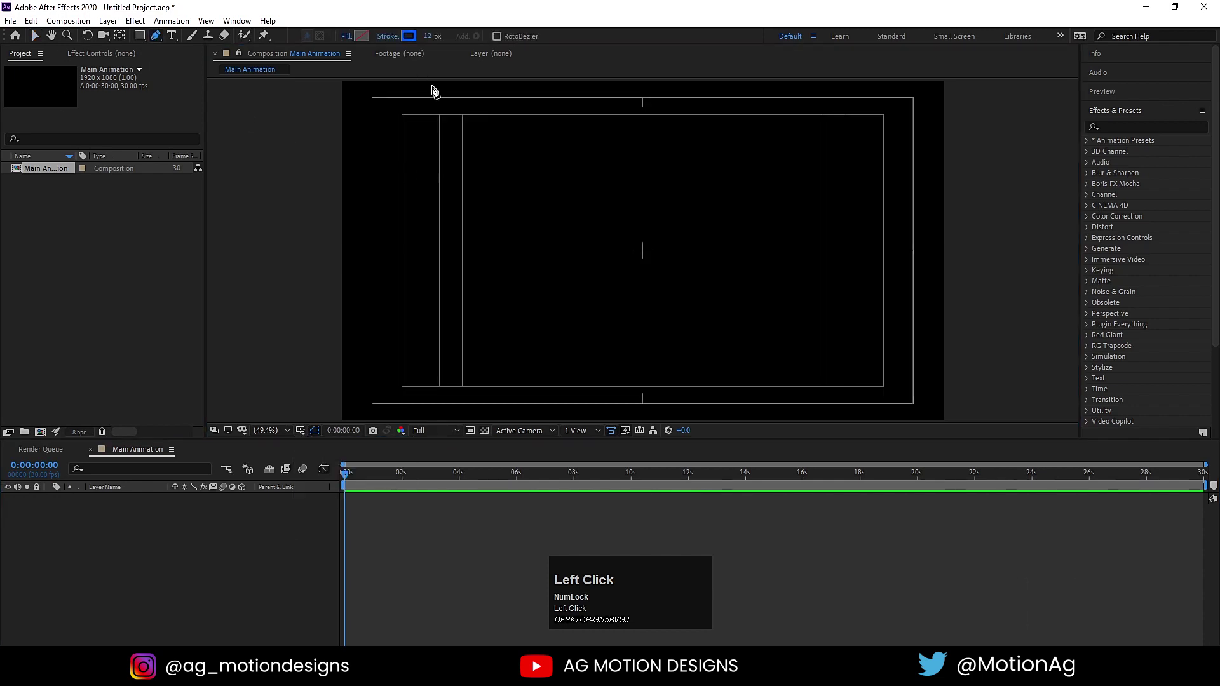
- Draw a round-capped line with stroke width 59, add Trim Paths and keyframe Start and End at 0%
left_click(462, 259)
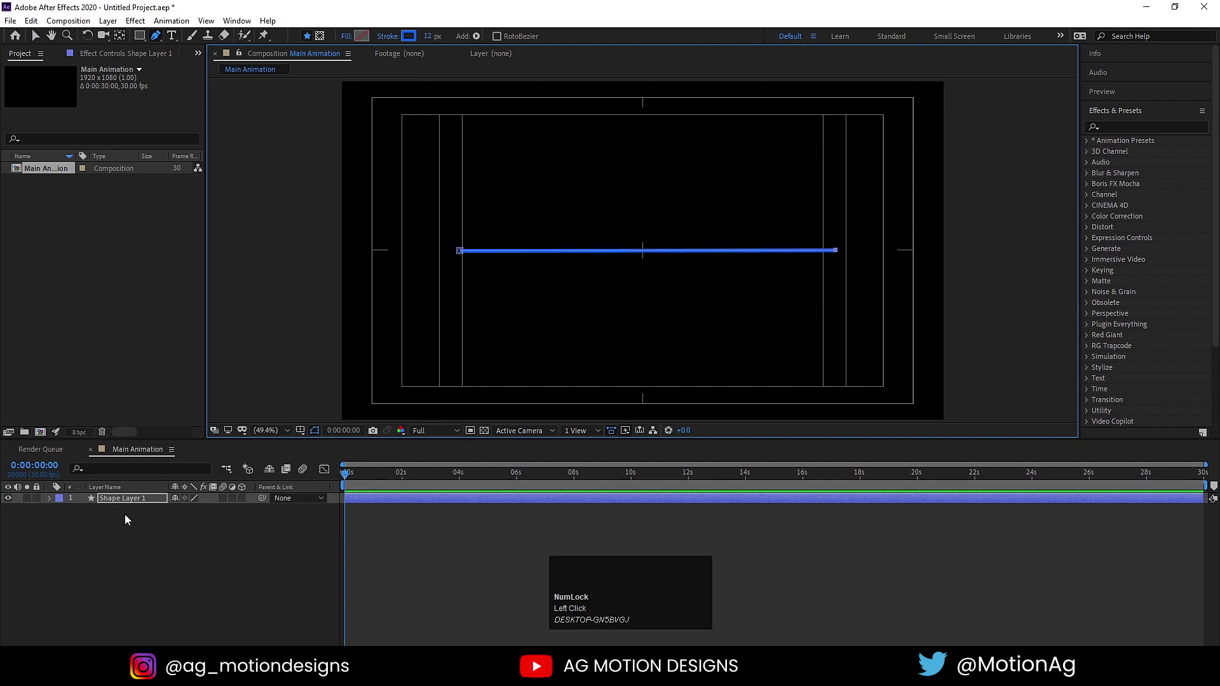
left_click_drag(118, 504, 52, 505)
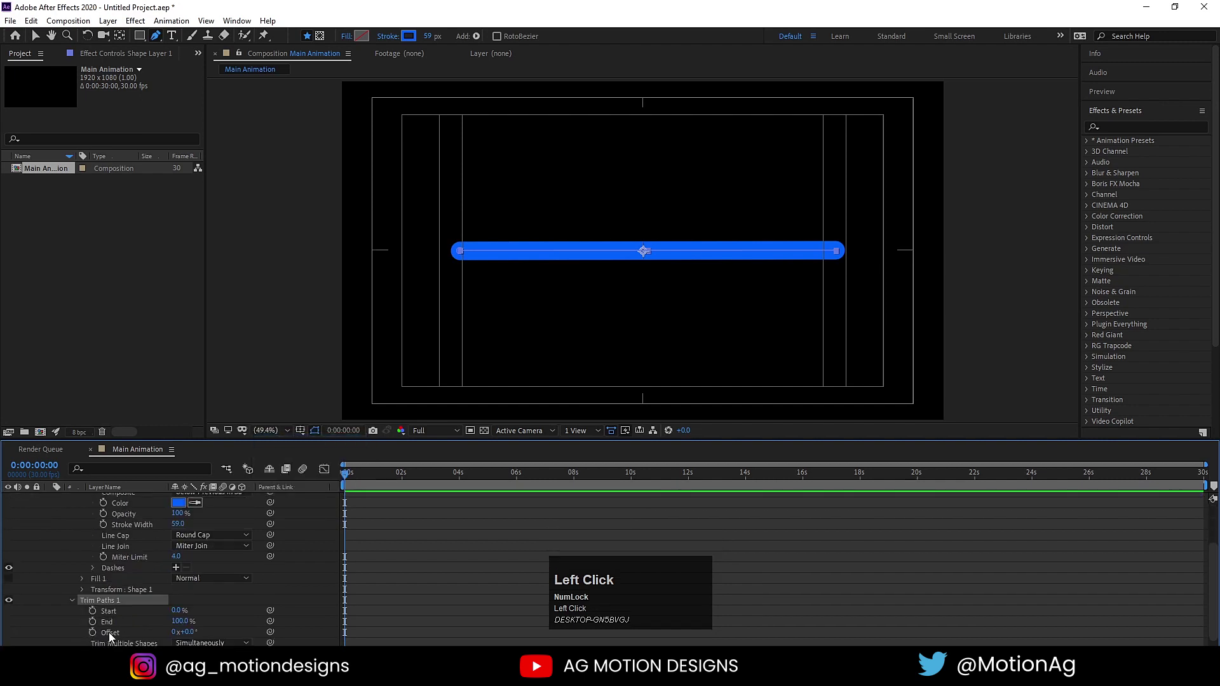
key("Return")
left_click(97, 628)
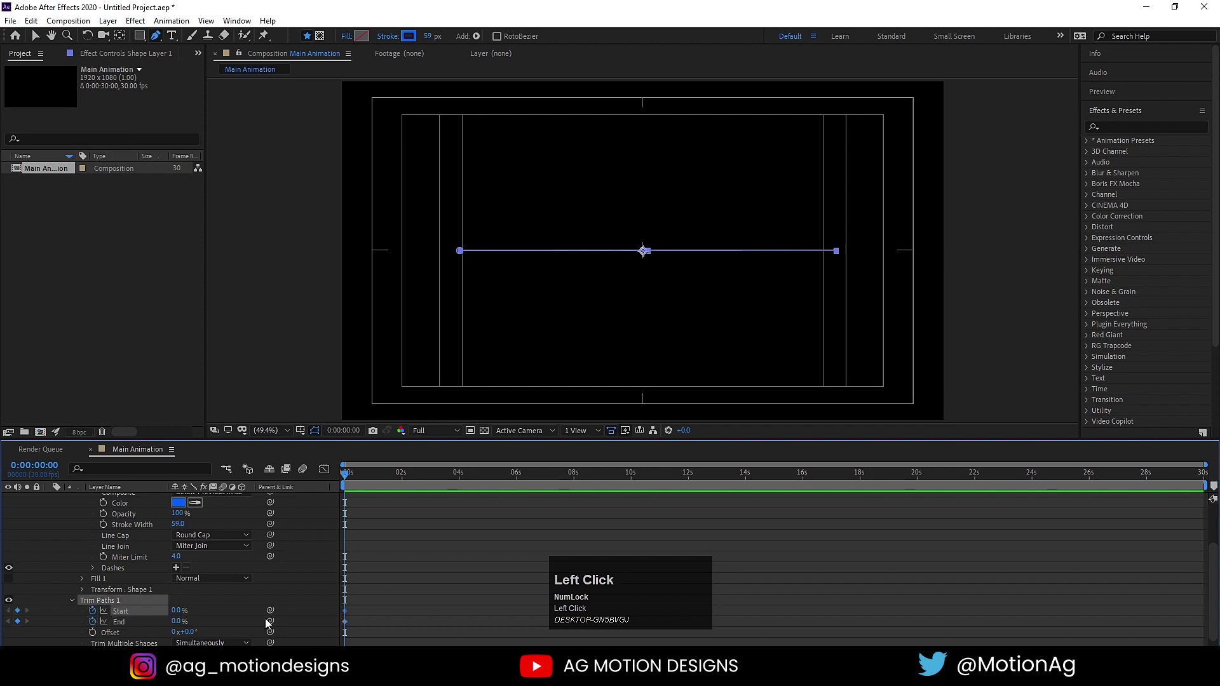
type("u")
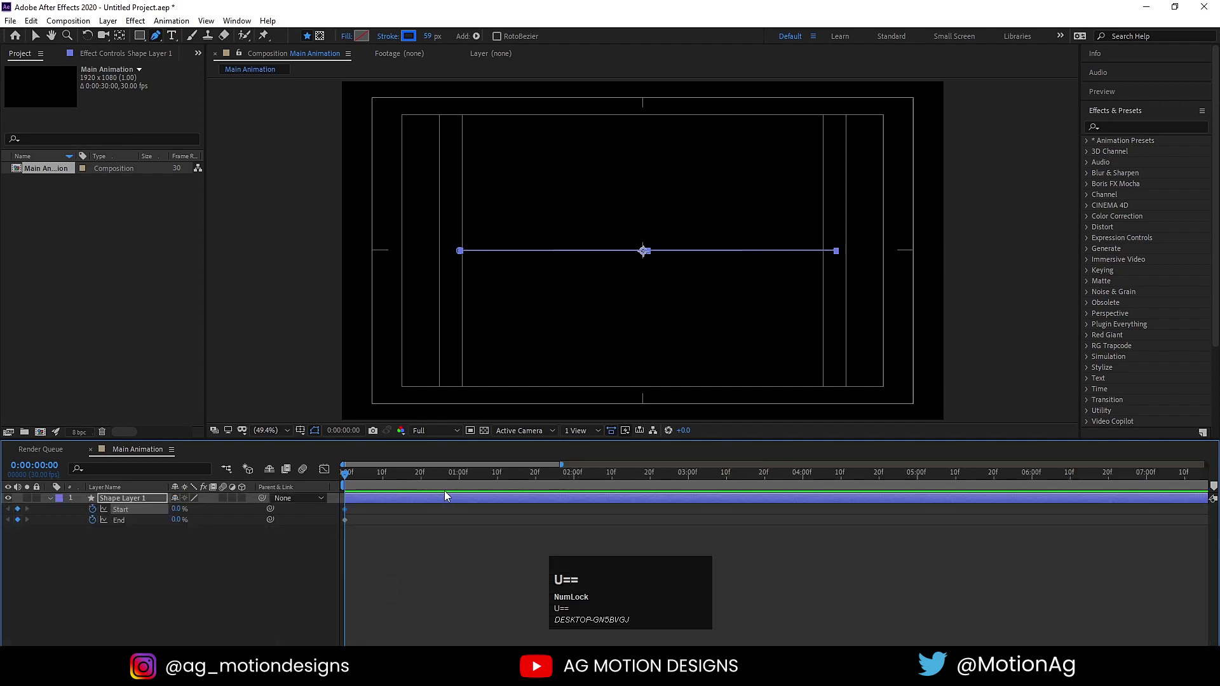
- Keyframe Trim End and Start to 100% later in time and ease the keyframes with Easy Ease
left_click_drag(423, 477, 352, 526)
key("ctrl+z")
left_click_drag(160, 523, 349, 484)
key("space")
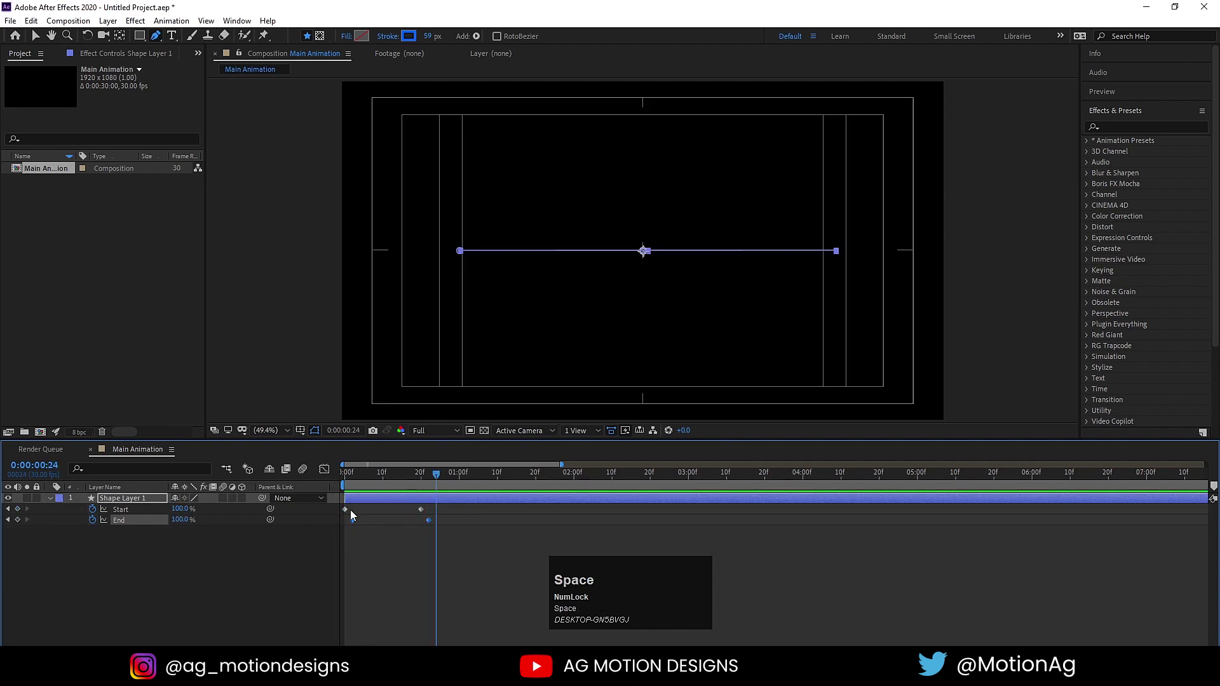
left_click_drag(356, 523, 380, 509)
key("F9")
left_click(371, 481)
key("space")
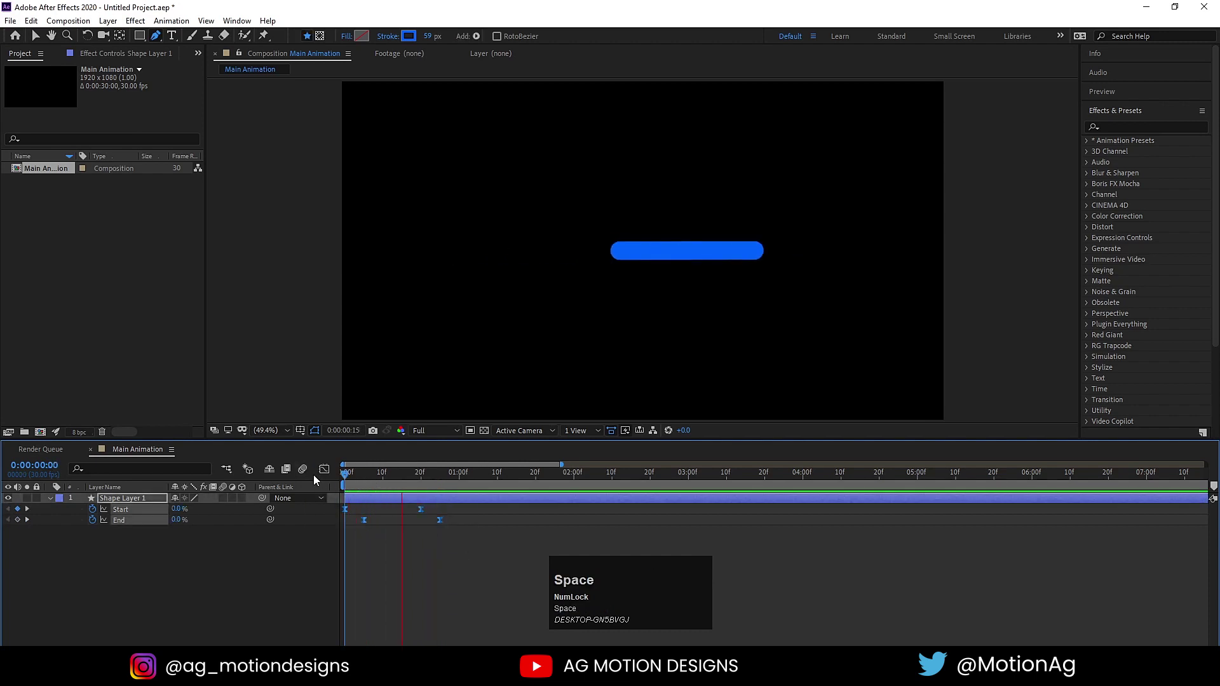
- Stagger the End keyframes later, stretch the timing, preview, then duplicate the line layer
left_click_drag(412, 515, 289, 481)
key("space")
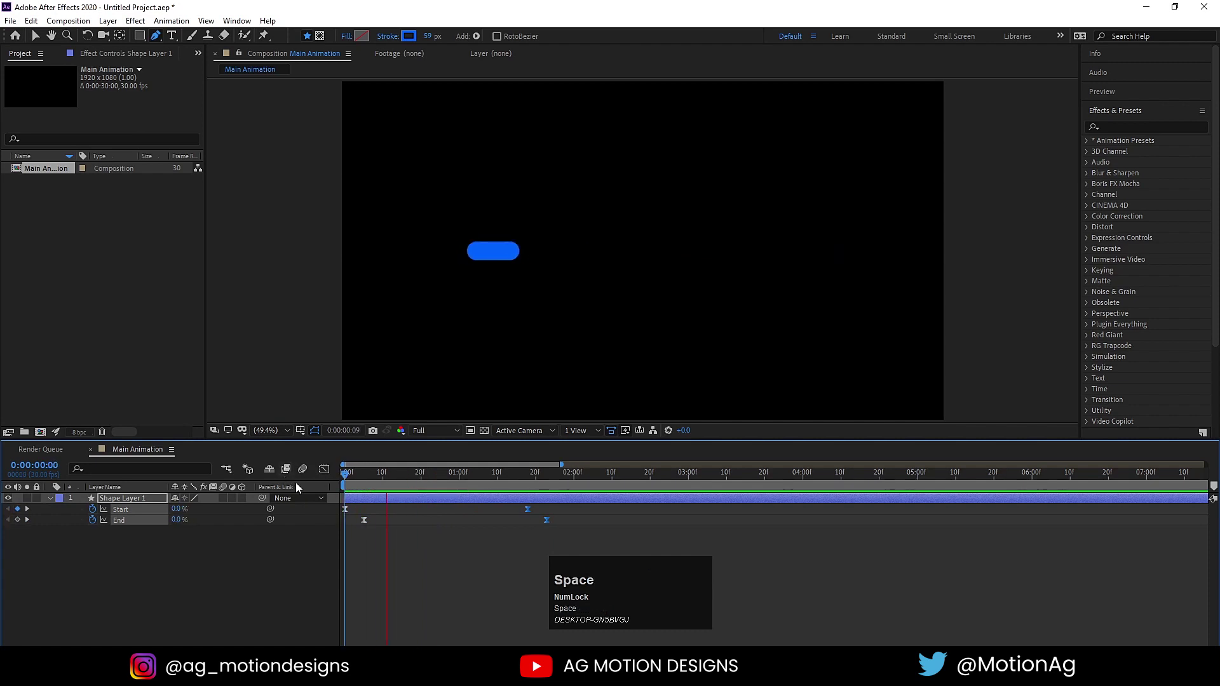
left_click_drag(366, 529, 411, 528)
key("space")
left_click(411, 527)
key("space")
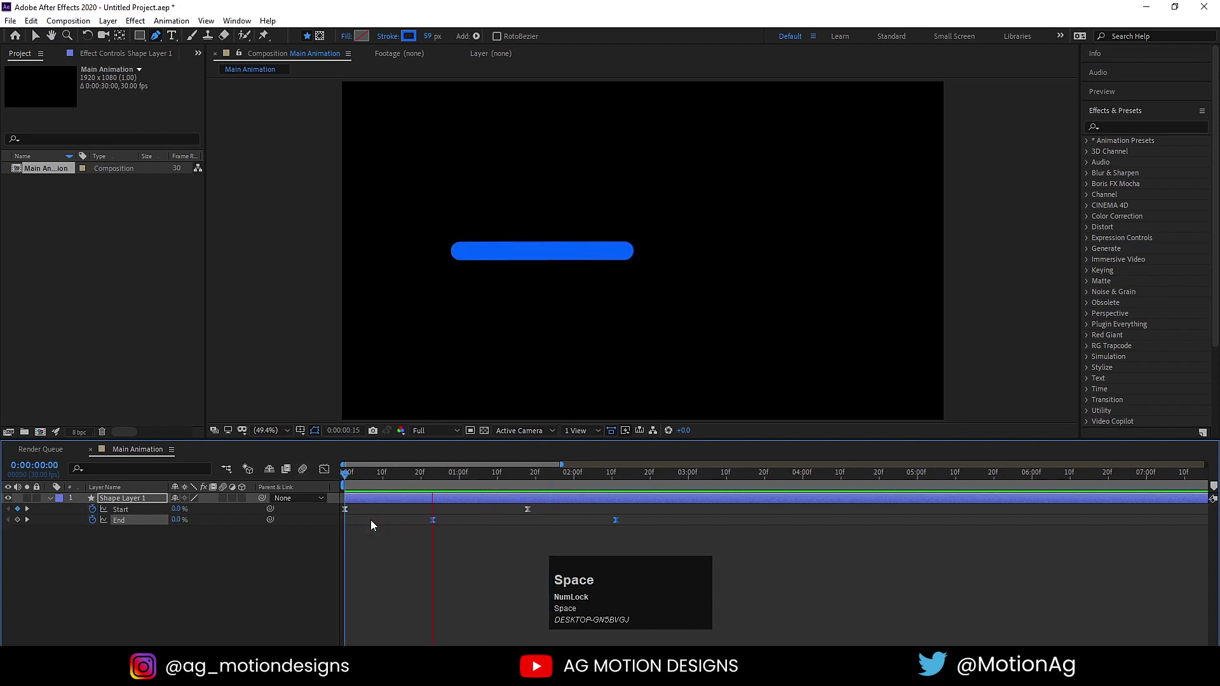
left_click(447, 555)
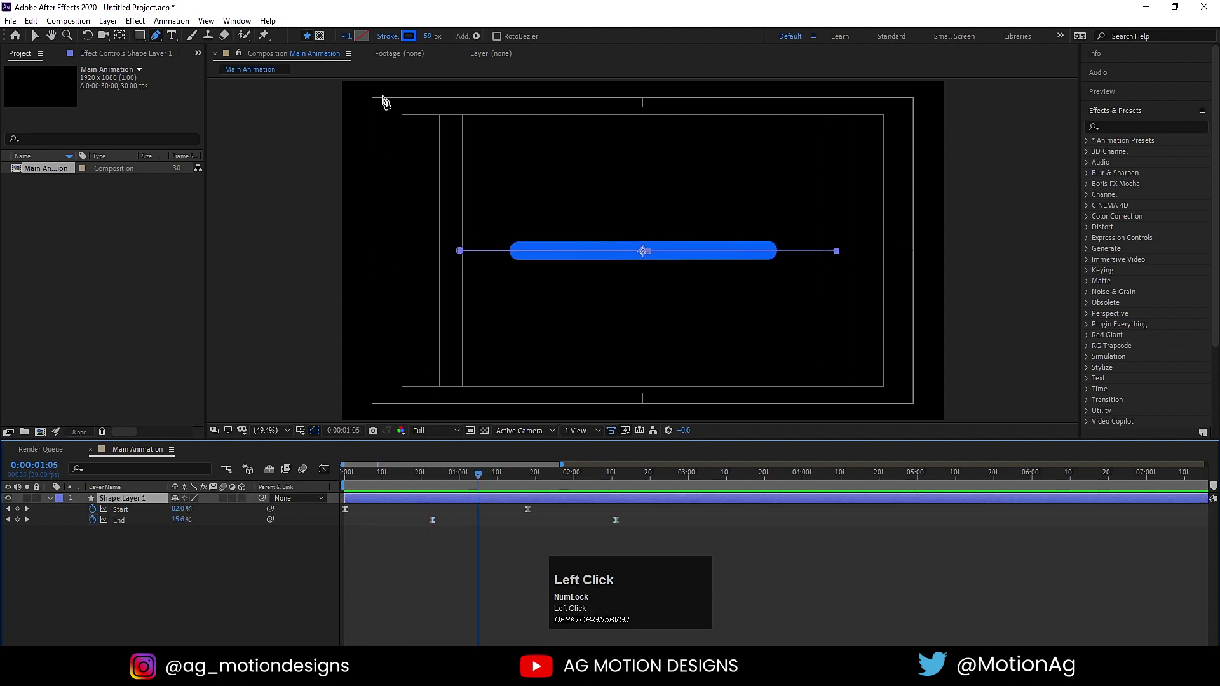
key("ctrl+d")
- Colour the copies red and yellow, offsetting each around the blue line, duplicating again
left_click_drag(412, 38, 449, 221)
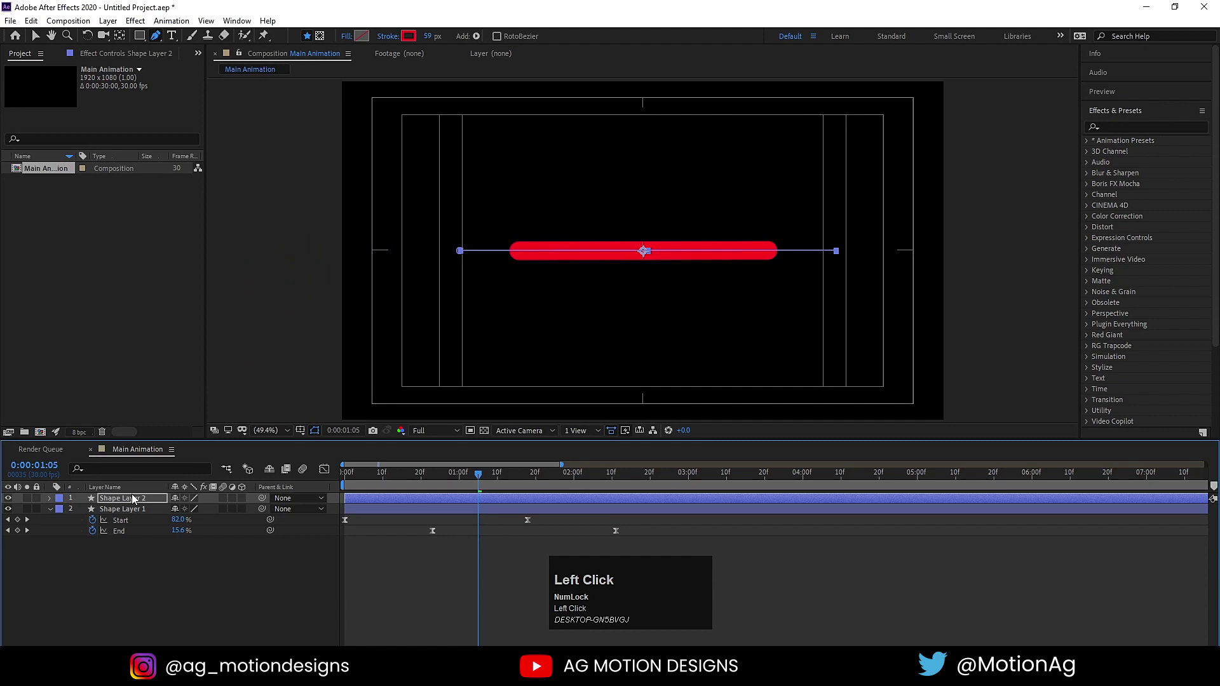
key("v")
left_click_drag(643, 258, 127, 504)
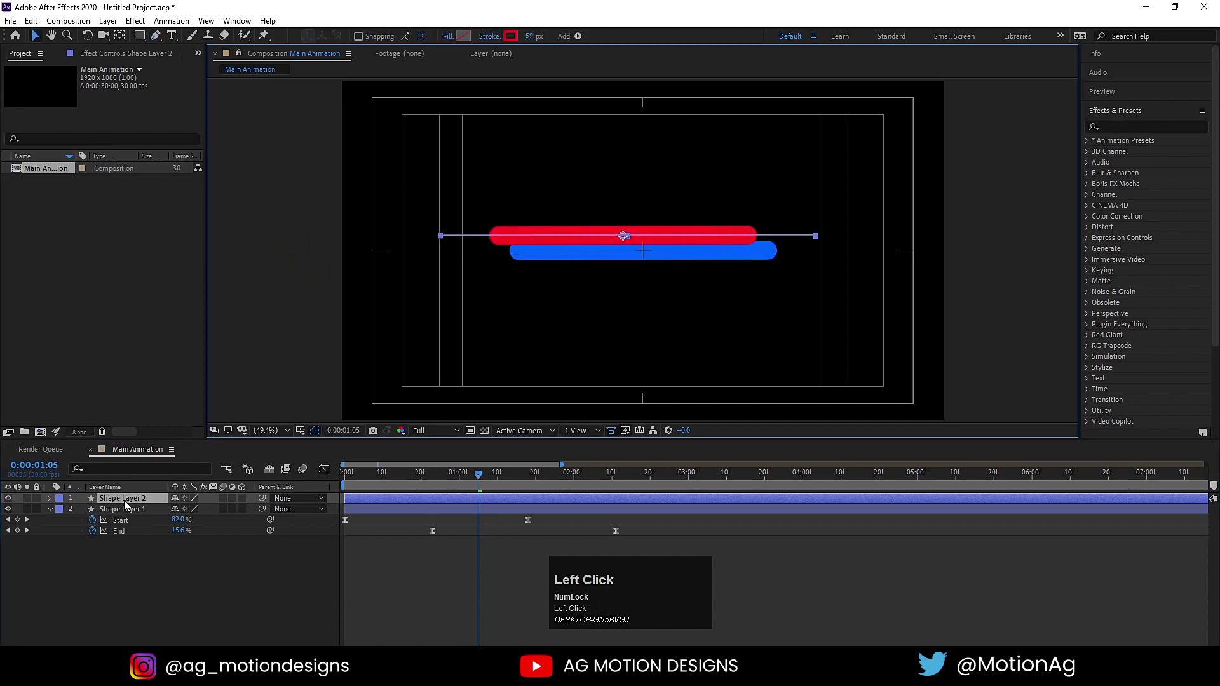
key("ctrl+d")
left_click(510, 42)
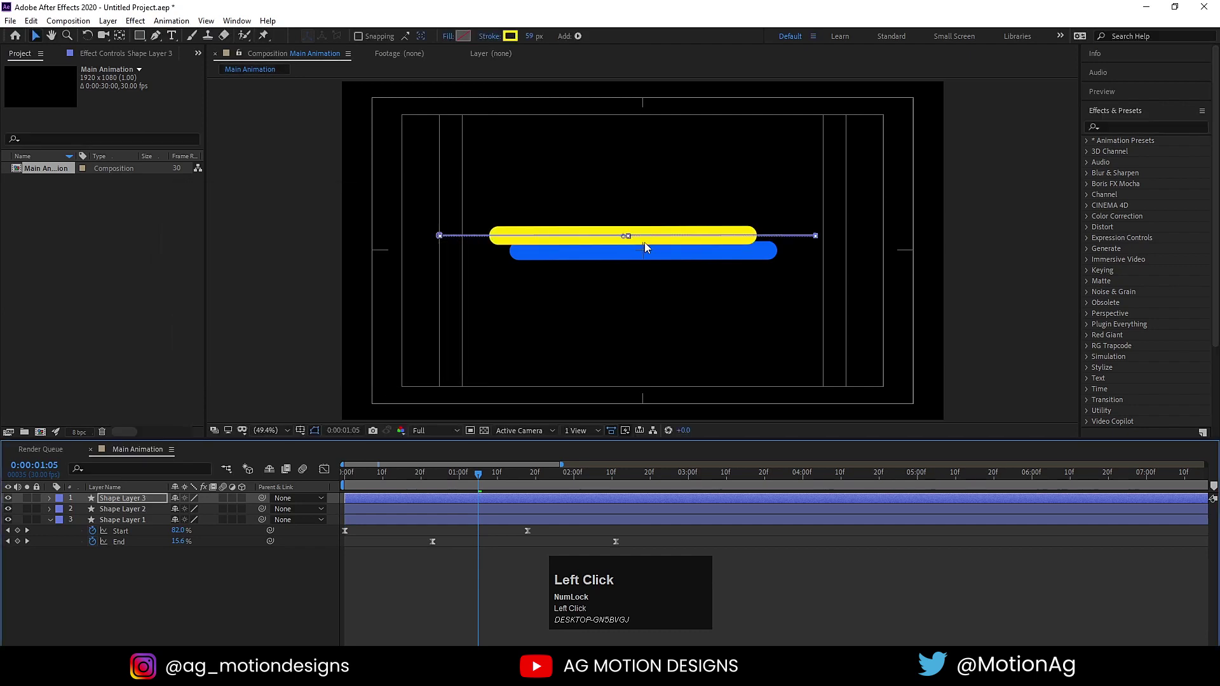
key("p")
left_click_drag(203, 510, 123, 504)
- Add orange, green and purple line copies, stacking them in offset positions
key("ctrl+d")
left_click_drag(620, 275, 434, 222)
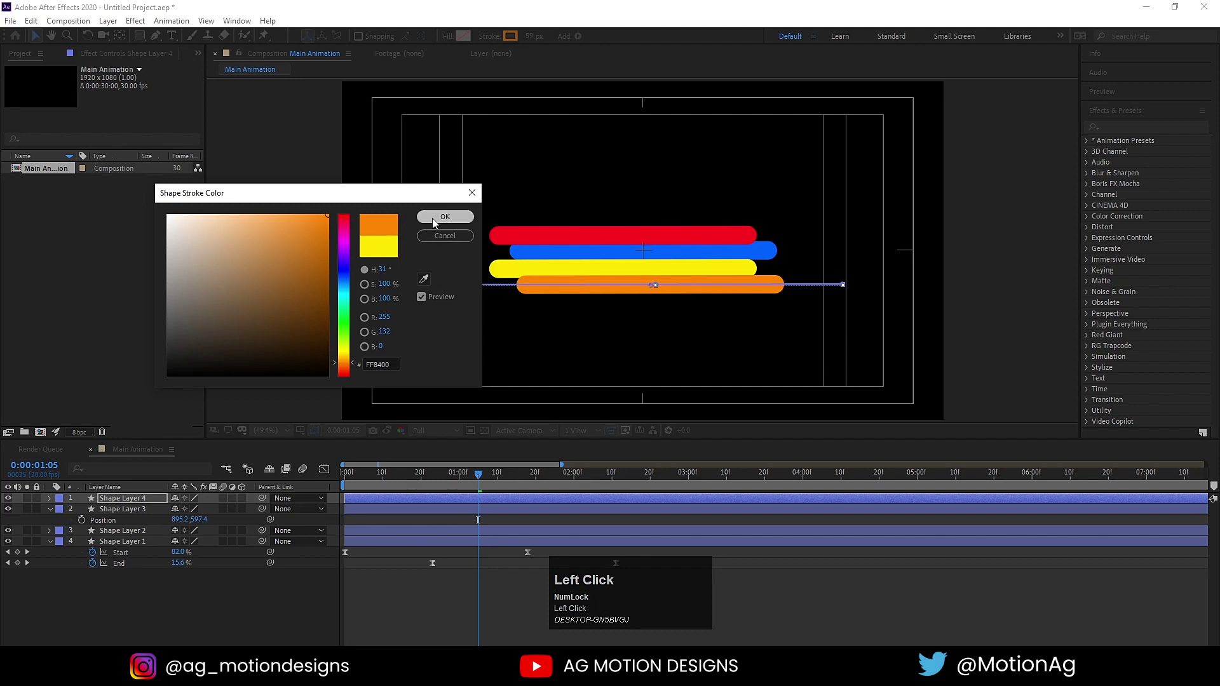
key("ctrl+d")
left_click_drag(650, 286, 514, 42)
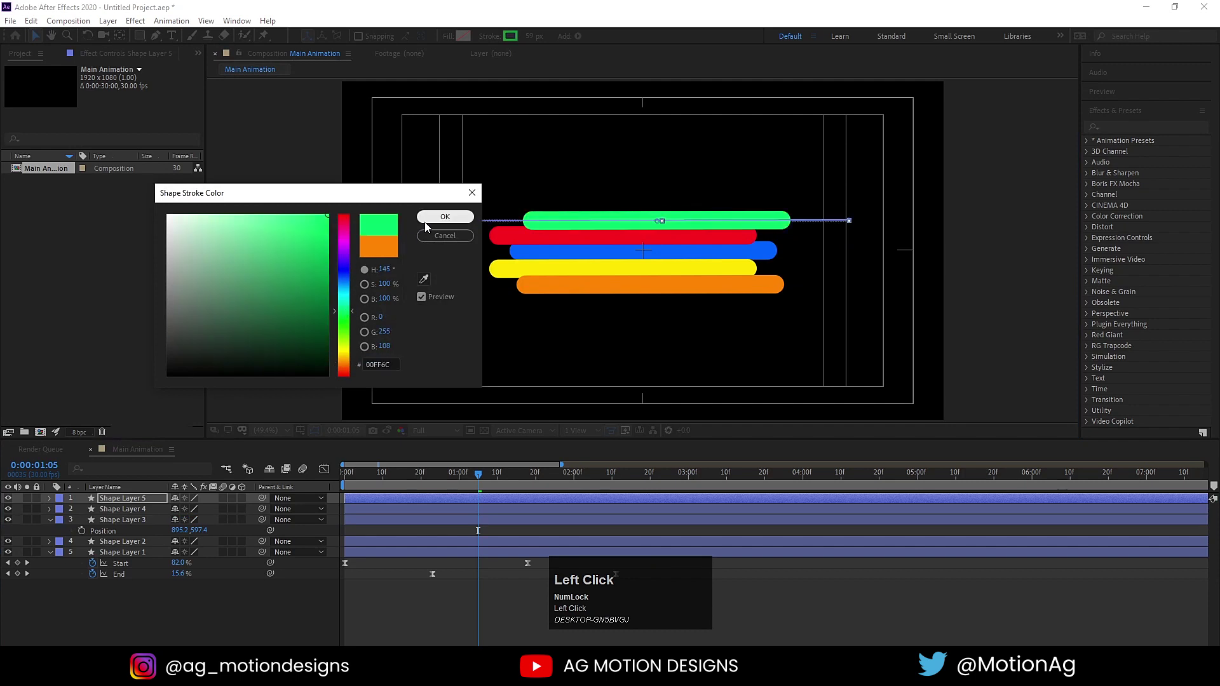
key("ctrl+d")
left_click_drag(655, 224, 452, 225)
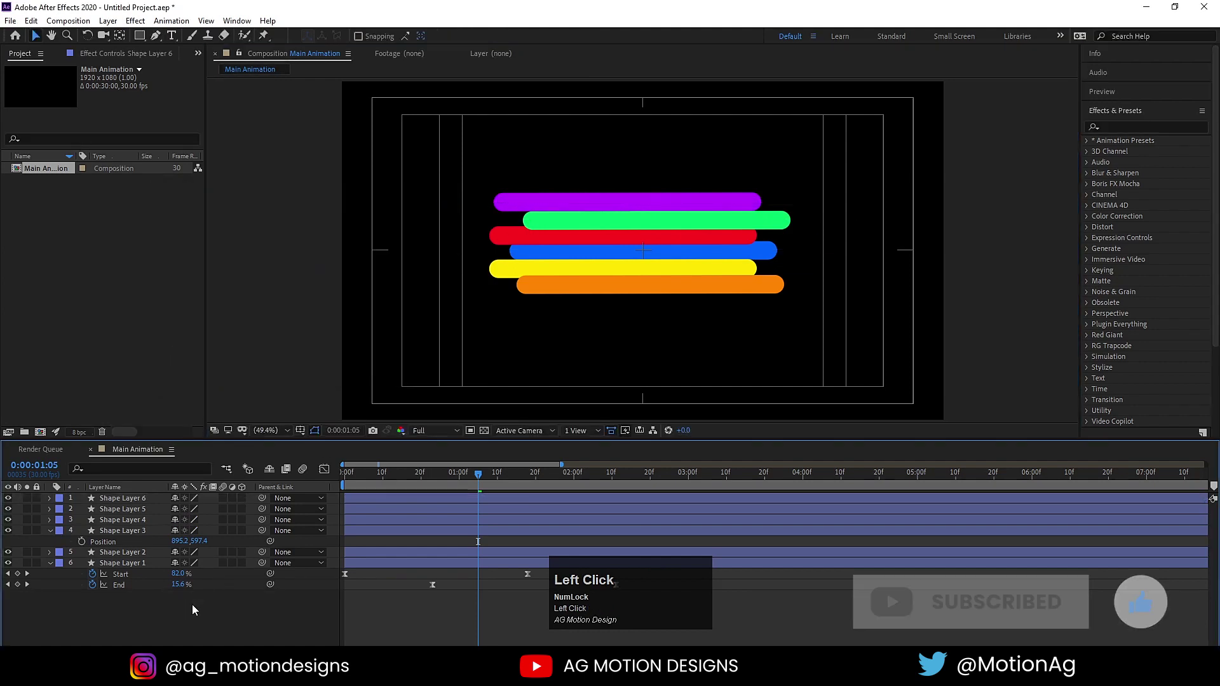
- Nudge each coloured line's start a few frames later so the six lines play staggered
key("u")
type("uu")
left_click(356, 482)
key("space")
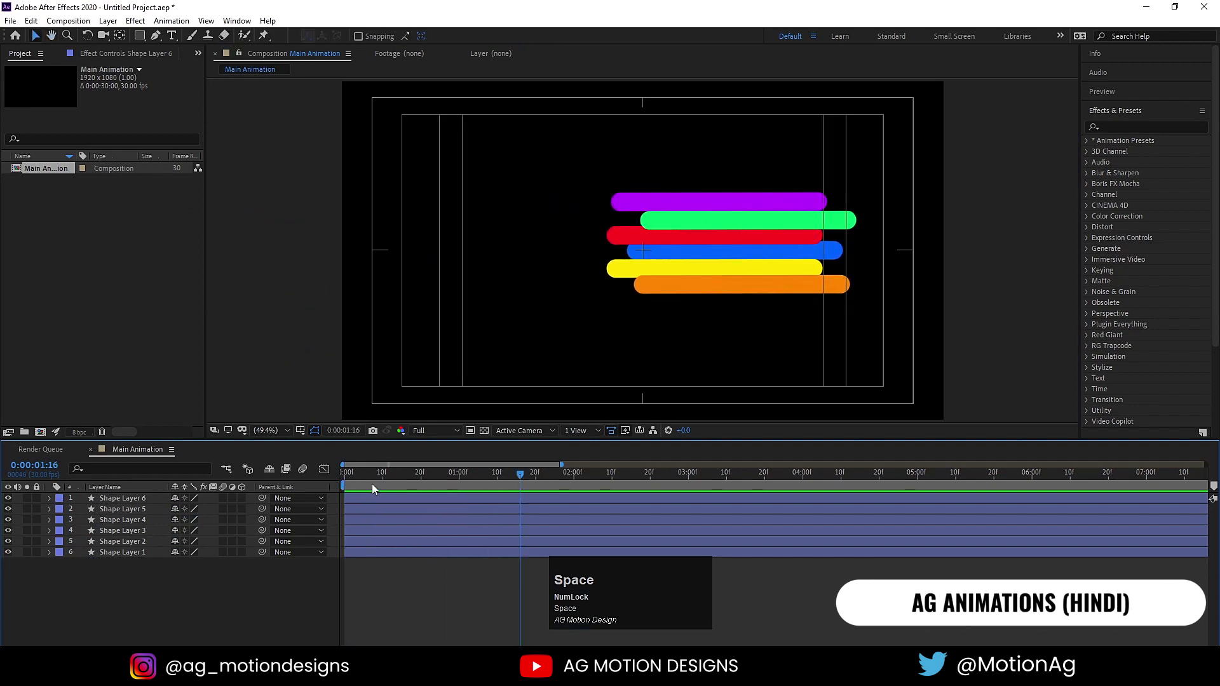
left_click(370, 485)
key("space")
left_click(358, 548)
key("[")
key("space")
left_click(390, 537)
key("[")
left_click_drag(385, 524, 445, 502)
key("space")
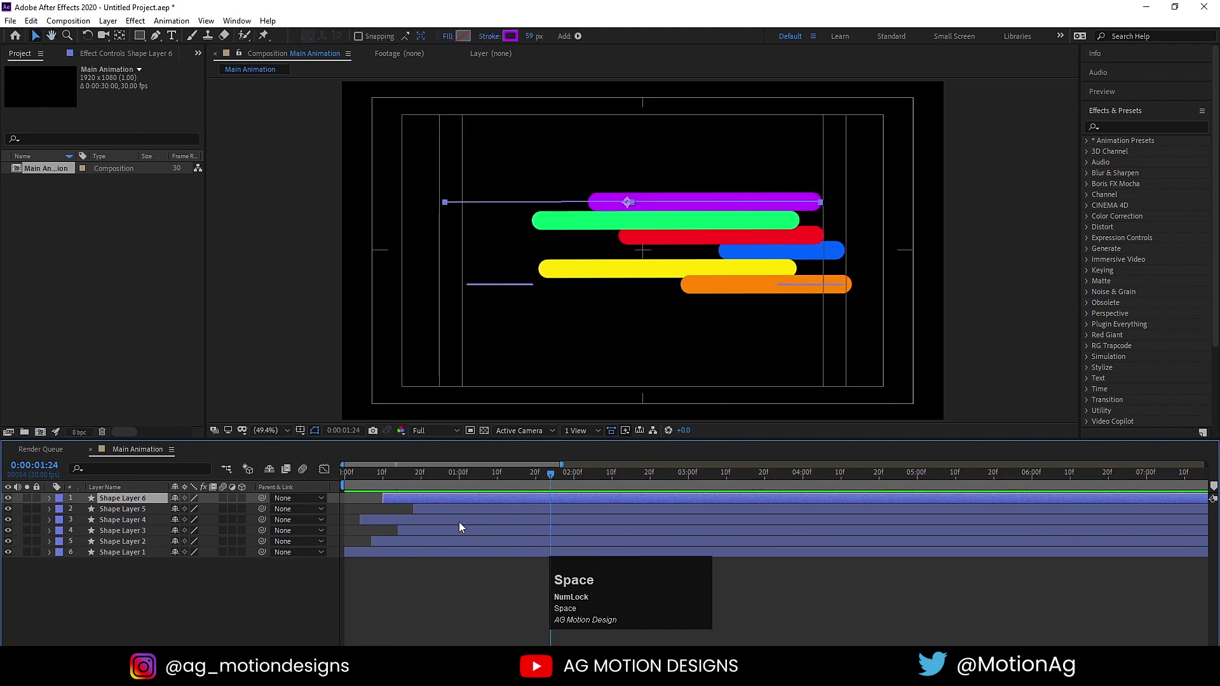
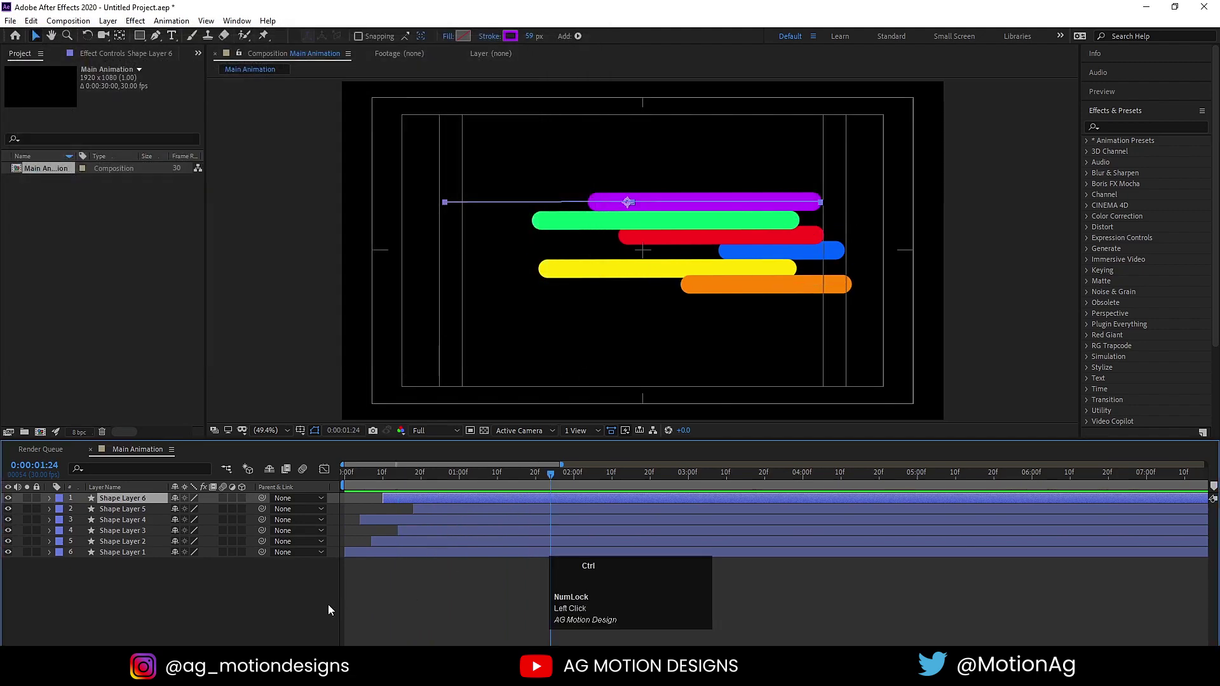
- Duplicate all six lines, reposition the copies and shift them later in time
key("ctrl+a")
key("ctrl+d")
left_click_drag(134, 524, 473, 521)
key("space")
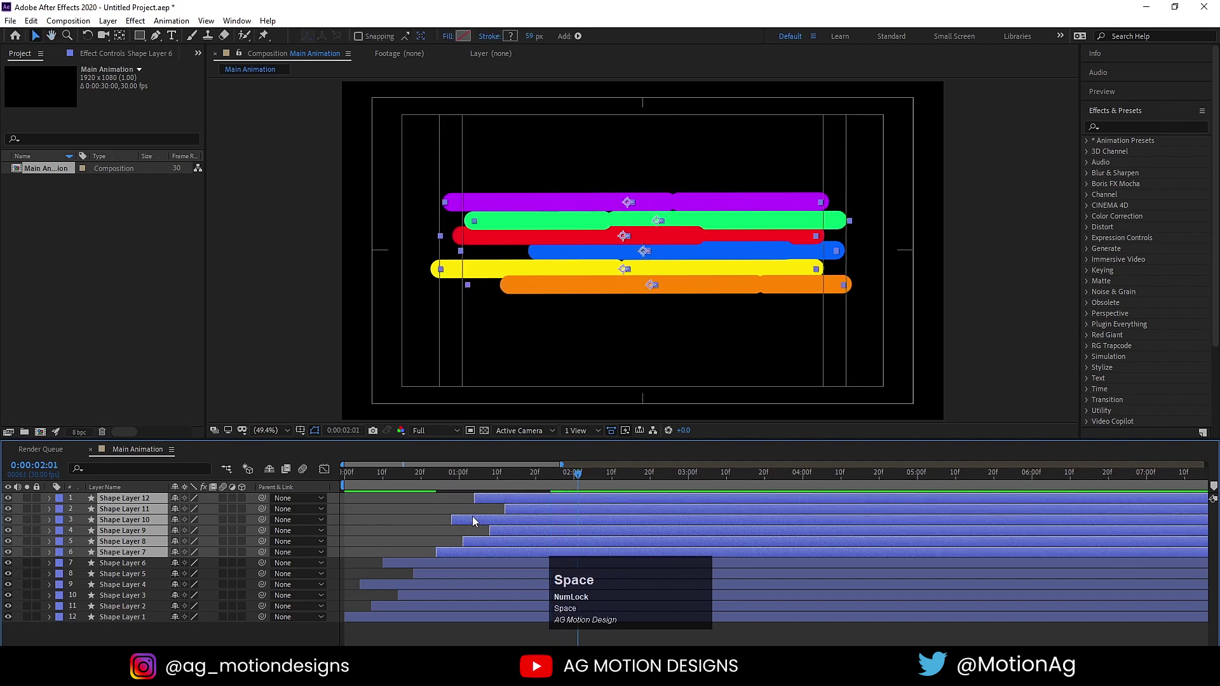
left_click_drag(584, 246, 421, 521)
key("ctrl+z")
left_click_drag(686, 240, 477, 528)
key("space")
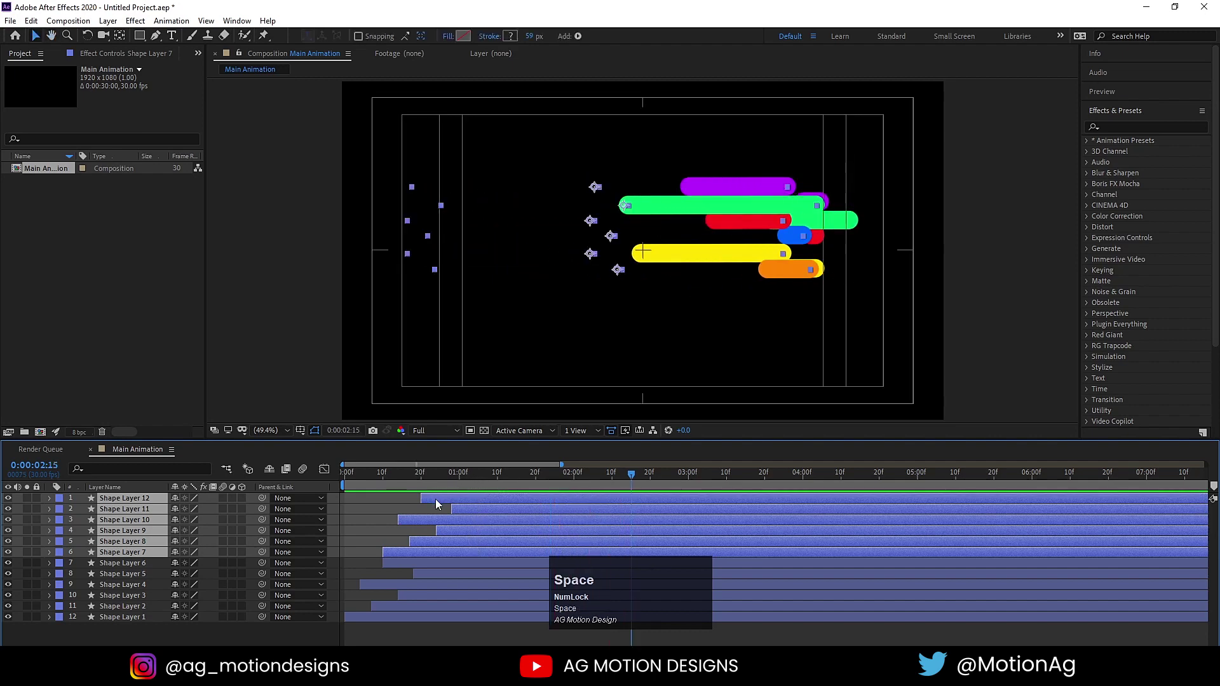
- Retime the copied layers and preview the twelve-line burst
left_click_drag(439, 505, 354, 484)
key("space")
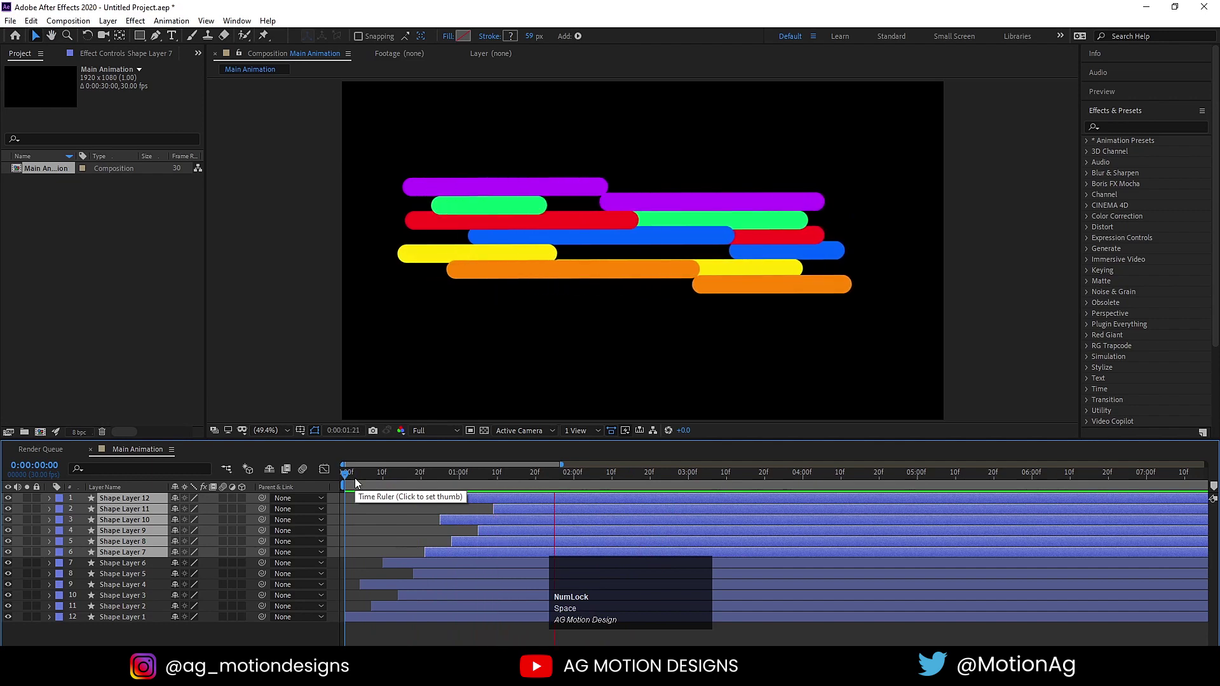
key("space")
left_click_drag(365, 507, 362, 623)
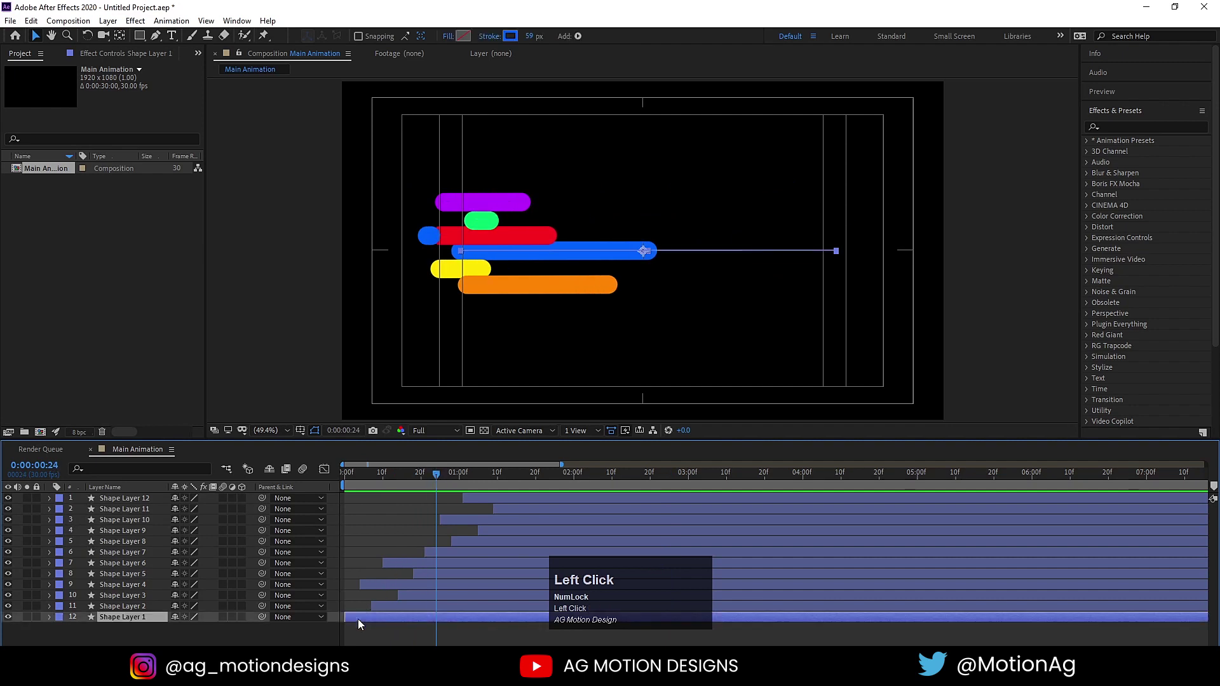
- Apply Drop Shadow to the blue line and copy it to all stroke layers
left_click(1122, 118)
type("drop")
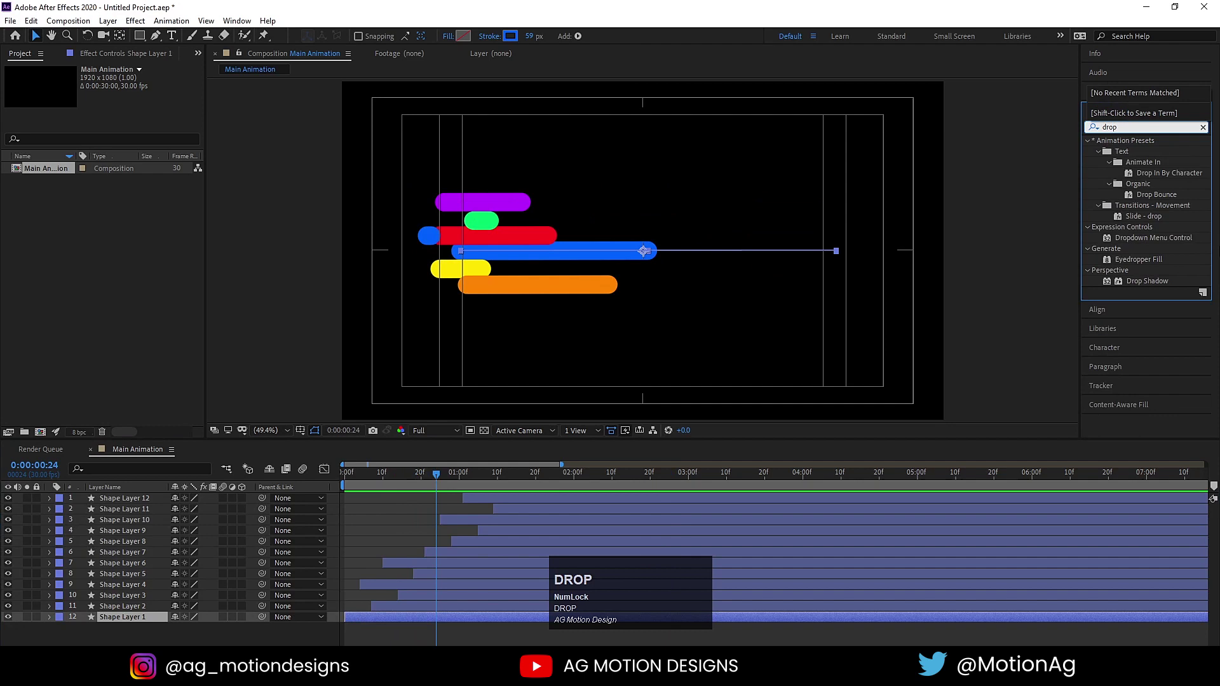
left_click(1138, 289)
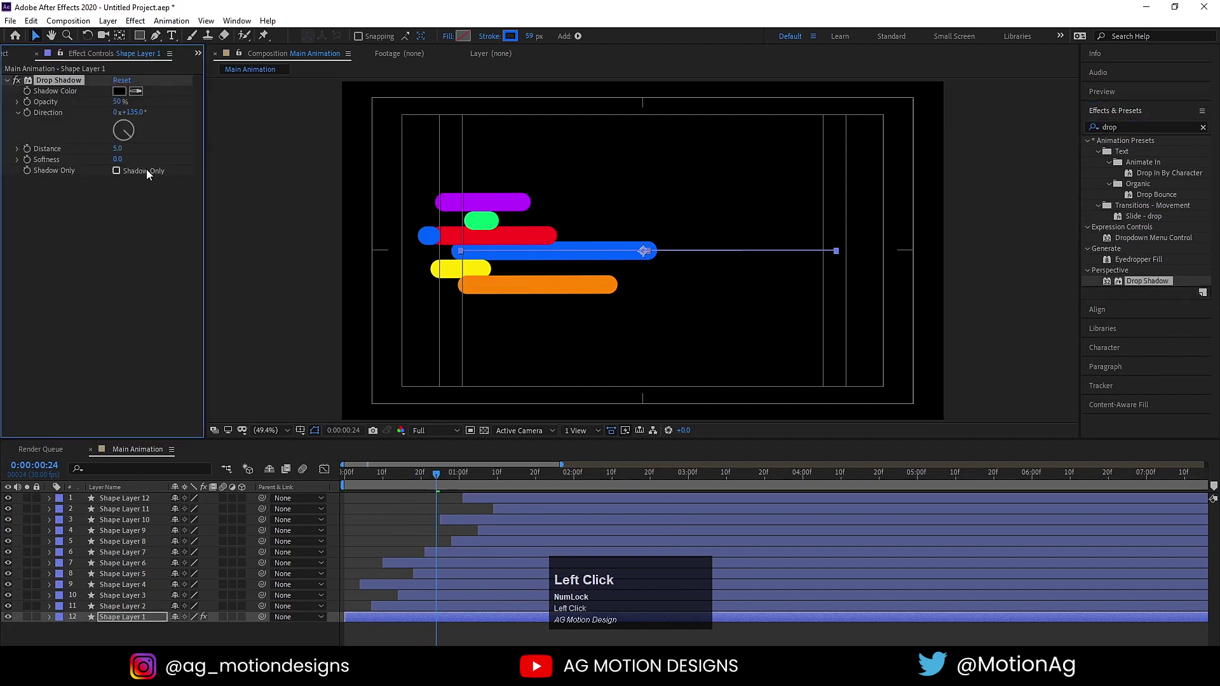
left_click_drag(121, 98, 121, 167)
key("ctrl+c")
left_click(42, 85)
key("ctrl+c")
left_click(143, 606)
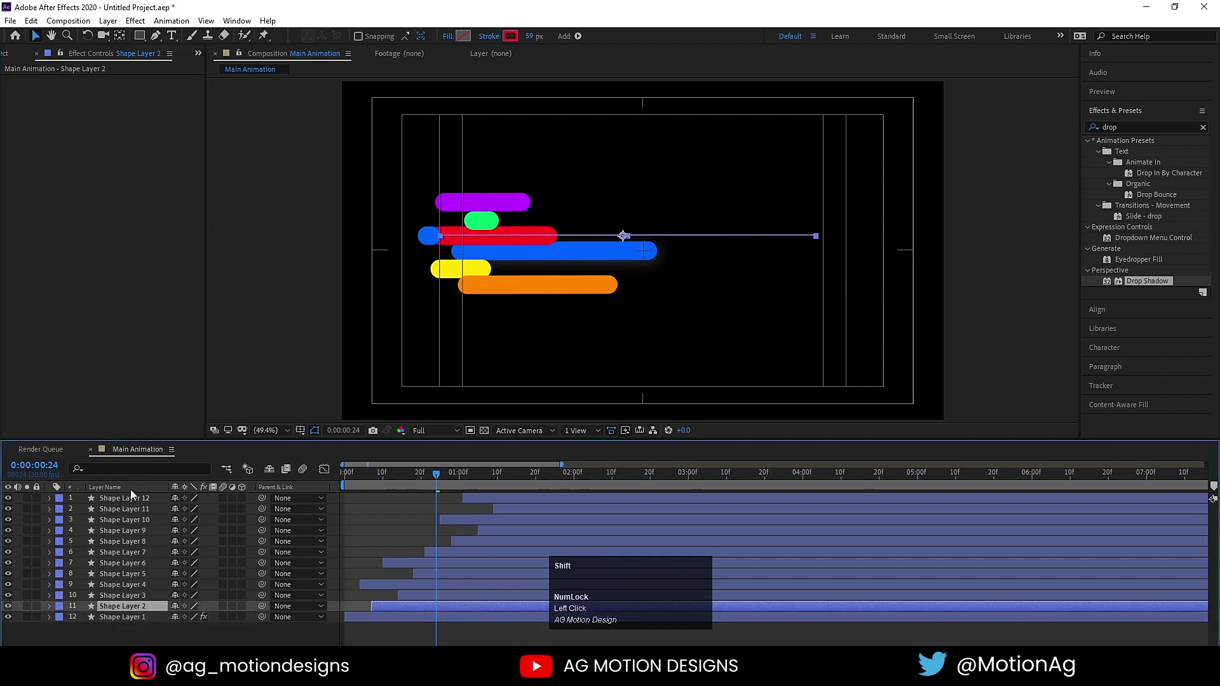
key("space")
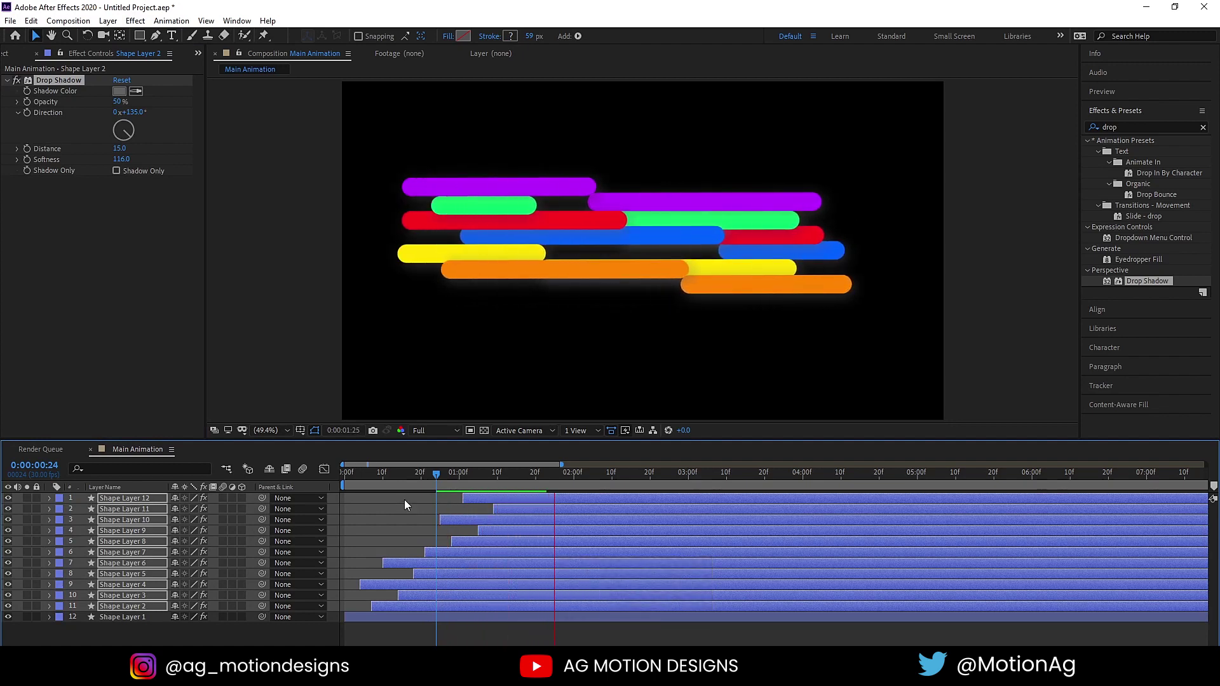
- Select all stroke layers and pre-compose them as 'Stroke1'
key("space")
left_click(400, 519)
key("ctrl+a")
key("ctrl+shift+x")
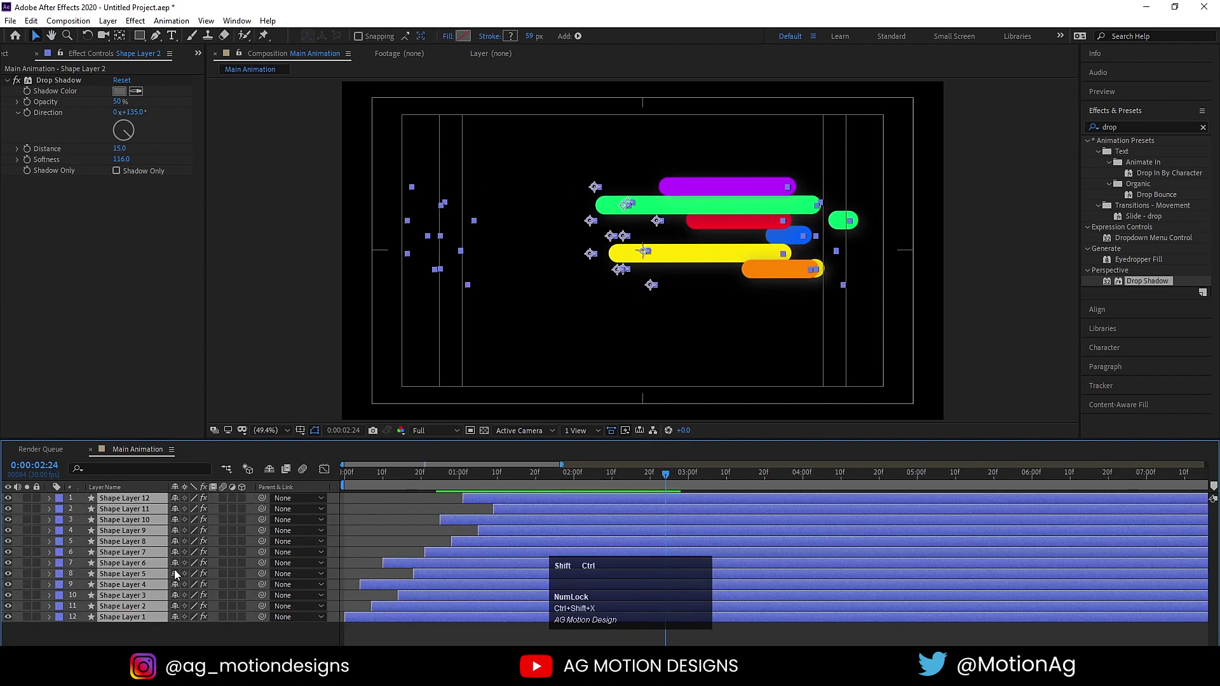
type("roke")
key("1")
key("Return")
- Duplicate Stroke1 in the Project panel to Stroke2 and adjust its stroke width
key("ctrl+Return")
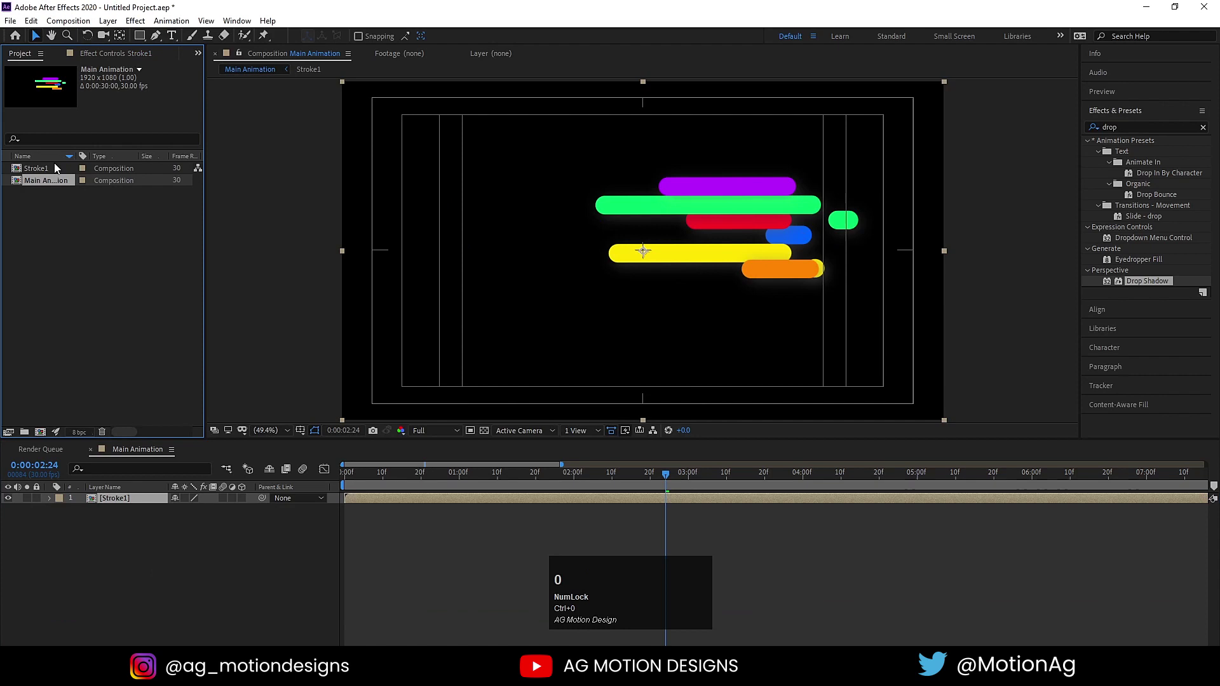
left_click(66, 174)
key("ctrl+d")
left_click(56, 174)
key("ctrl+a")
left_click(532, 43)
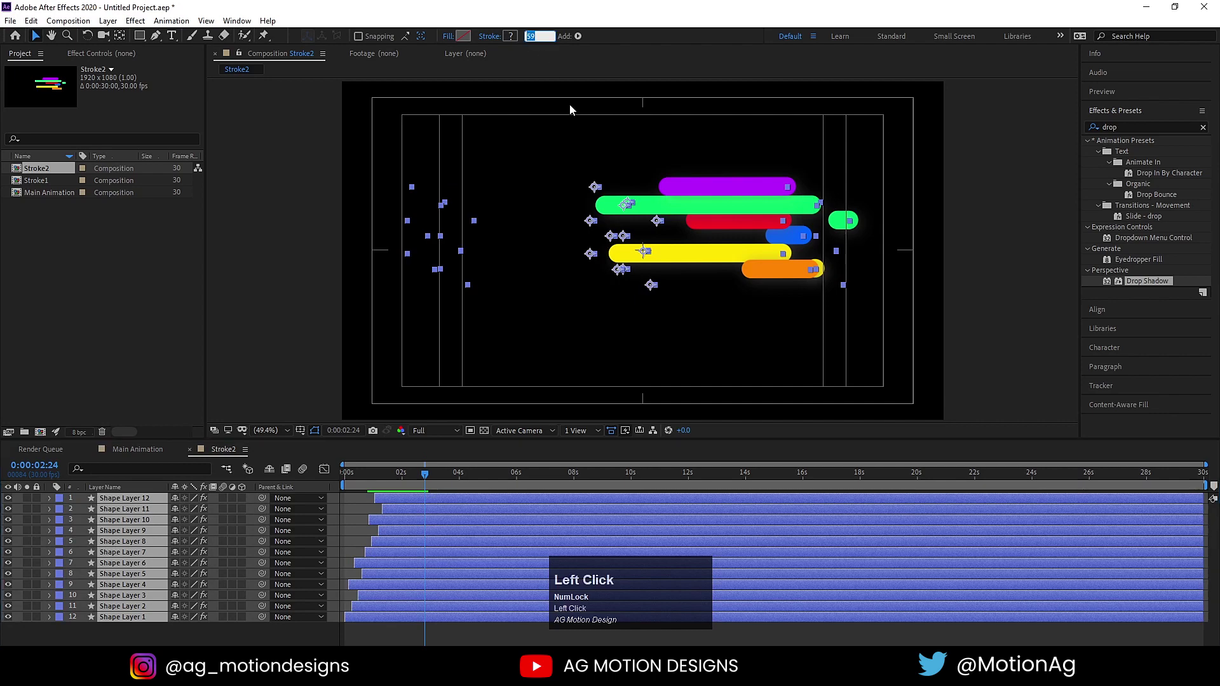
key("Return")
- Duplicate again to Stroke3 and make its bars thinner
left_click(156, 452)
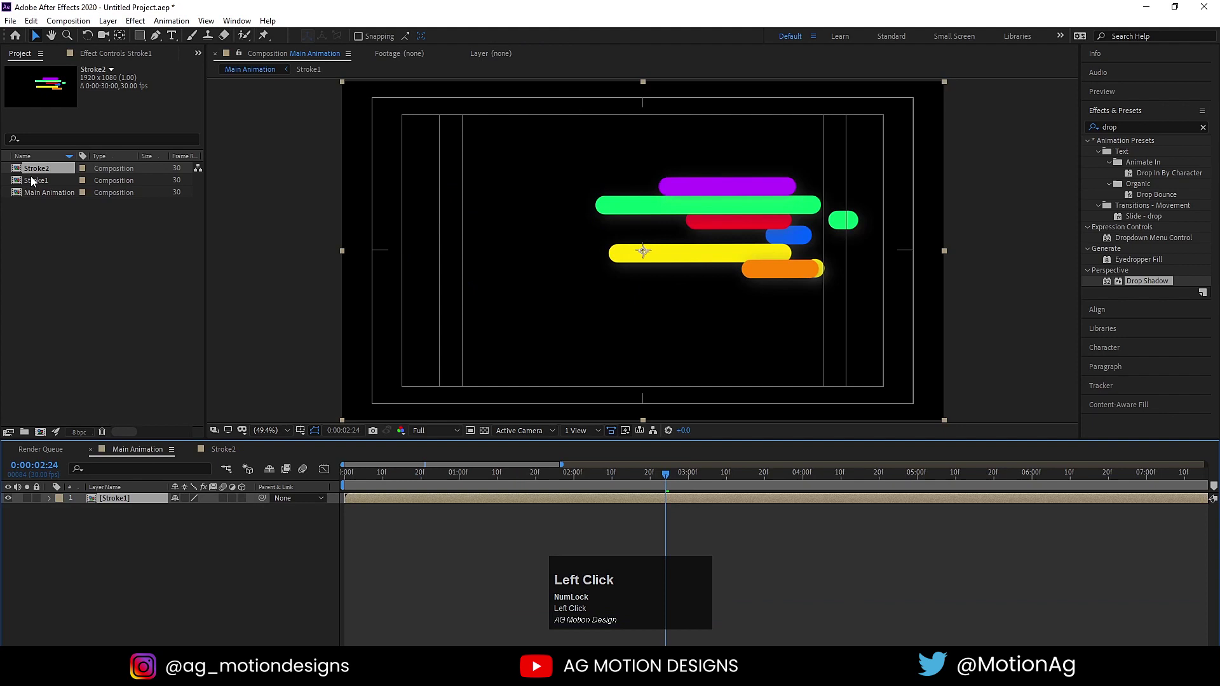
key("ctrl+d")
left_click(45, 171)
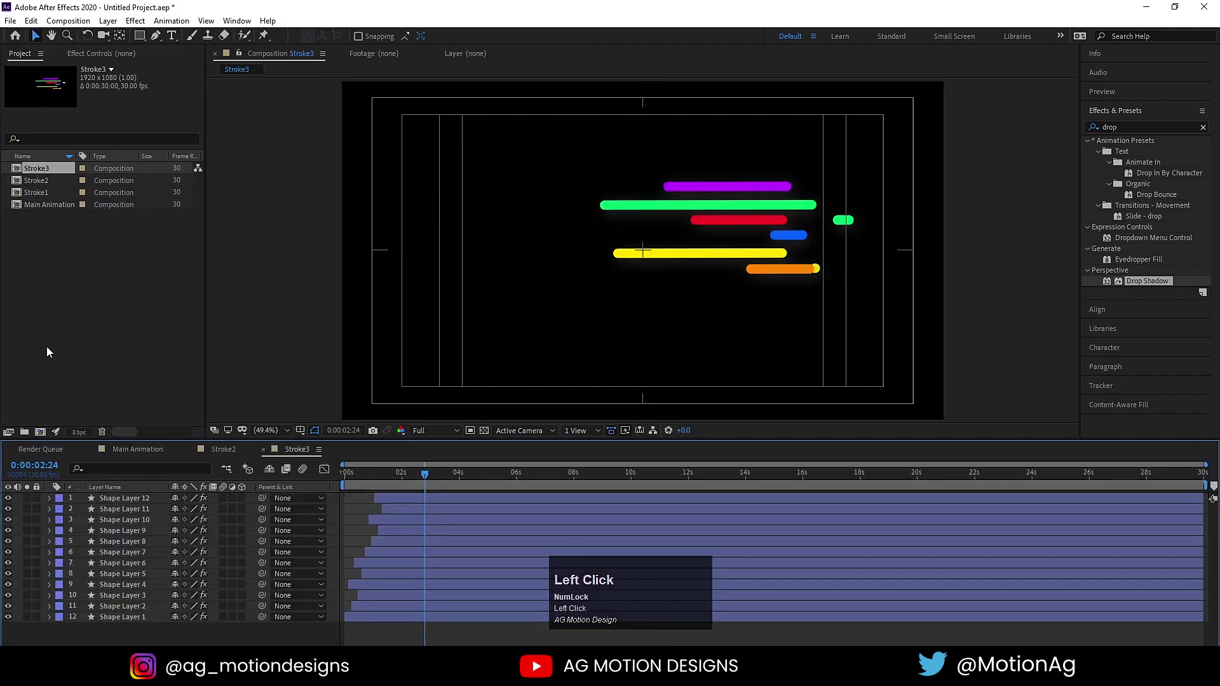
key("ctrl+a")
left_click(537, 45)
key("Return")
left_click_drag(150, 452, 1197, 575)
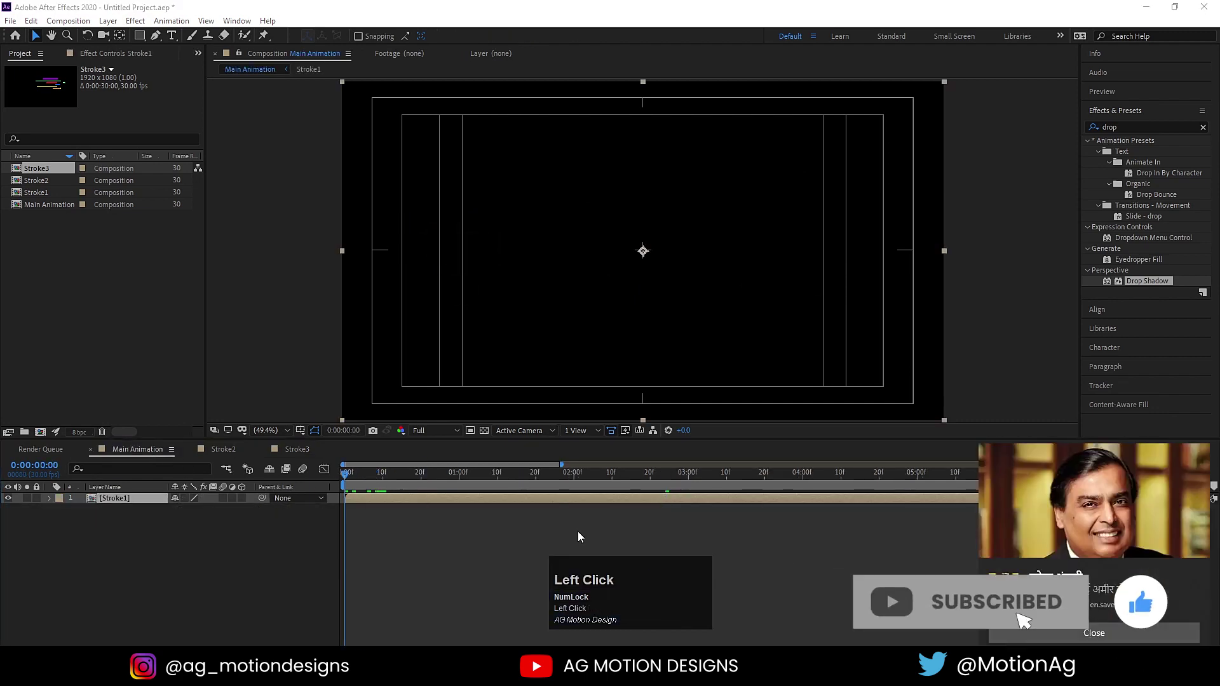
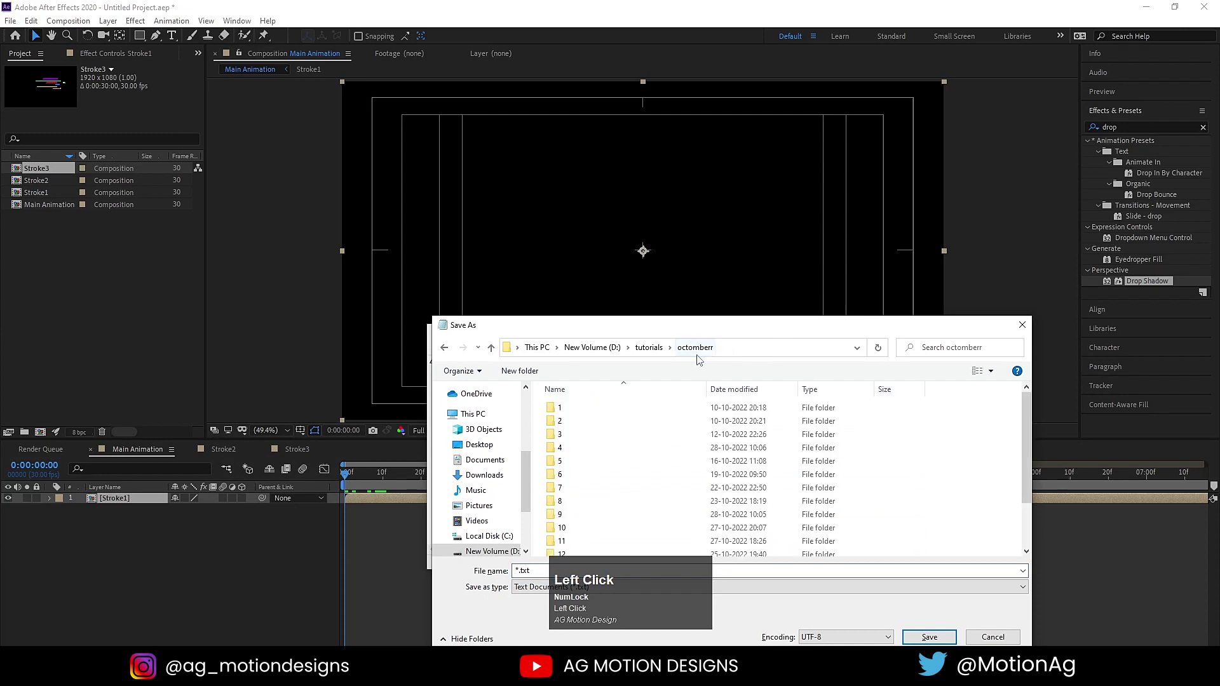
key("ctrl+shift+n")
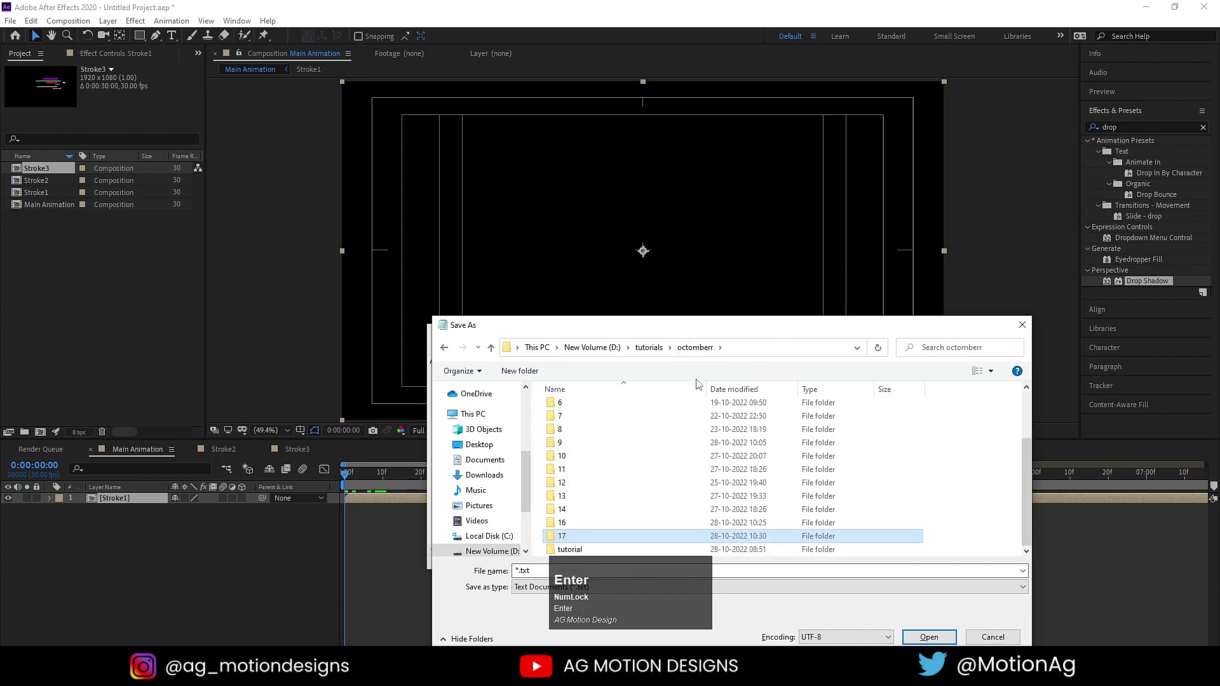
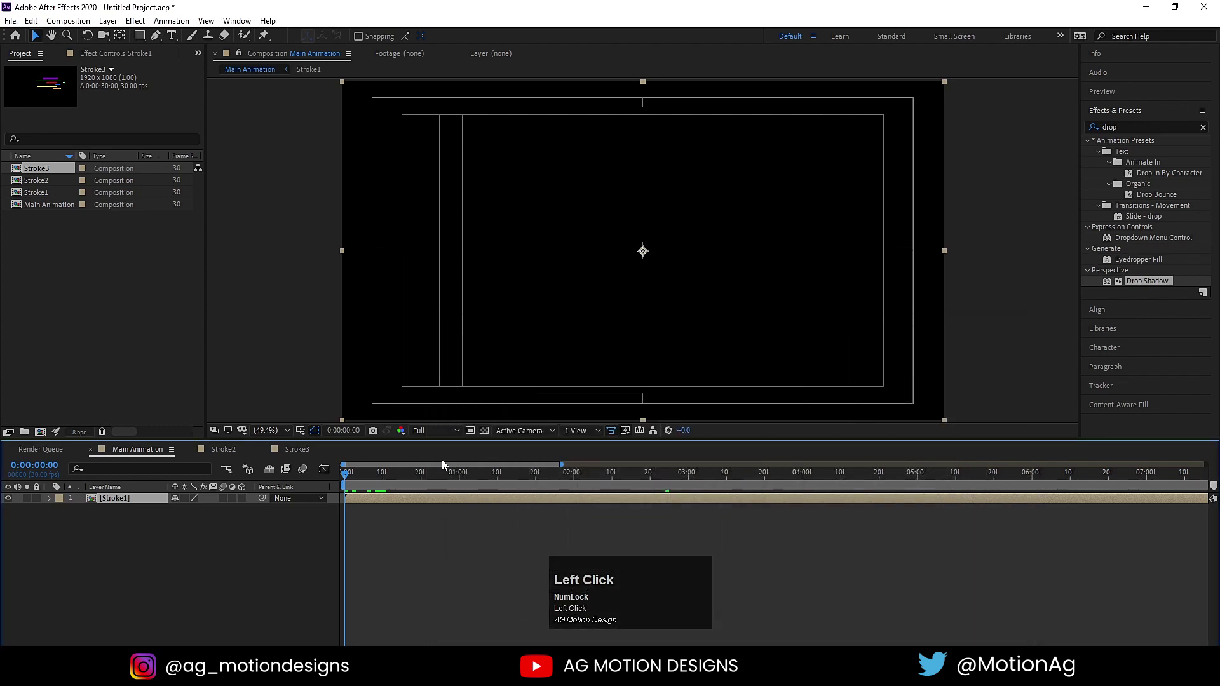
- Add Stroke2 above Stroke1, duplicate it and offset each copy's start later
key("space")
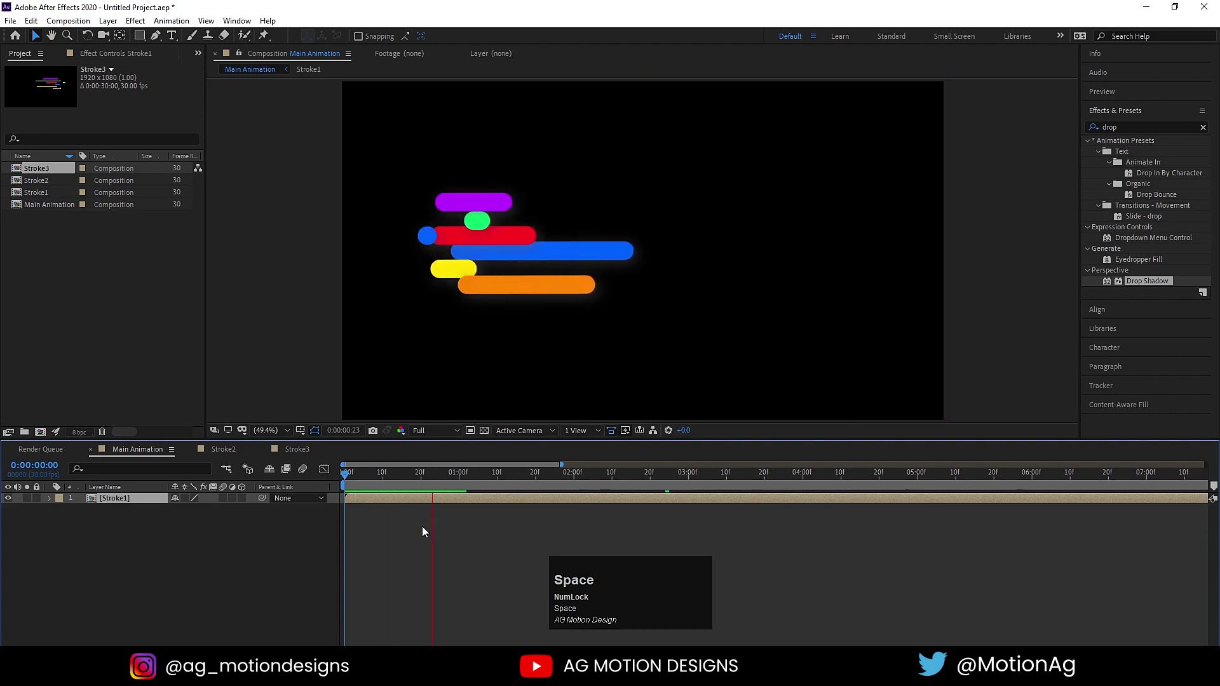
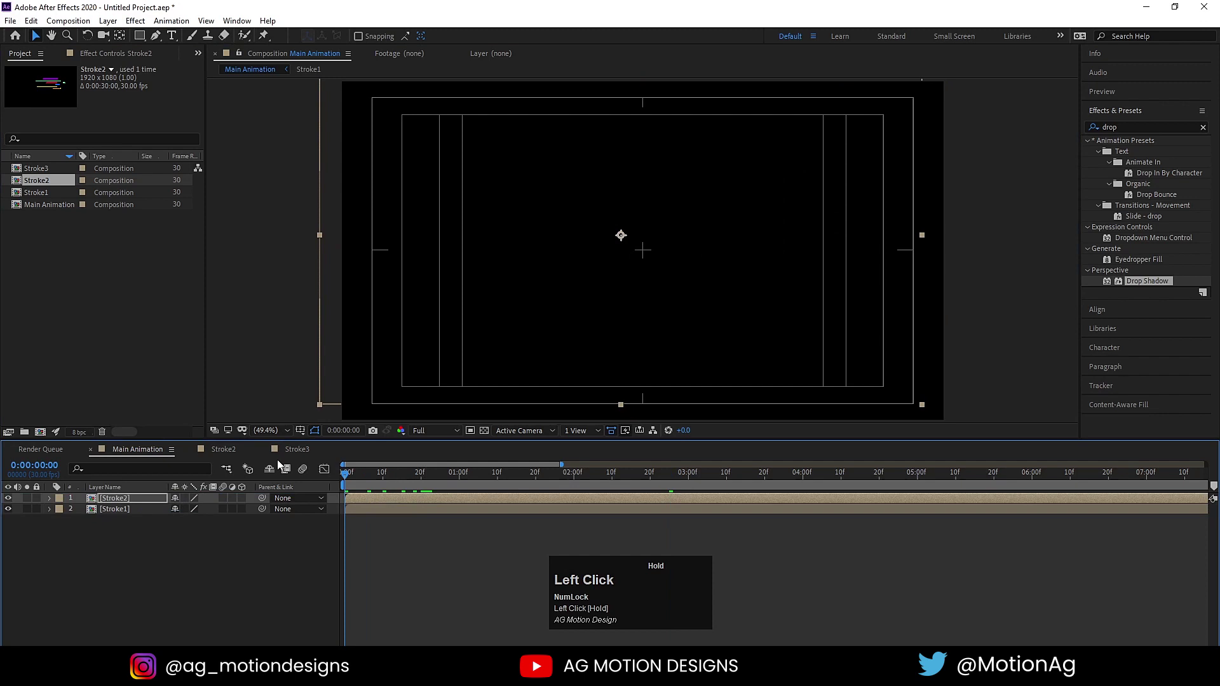
key("space")
key("[")
key("space")
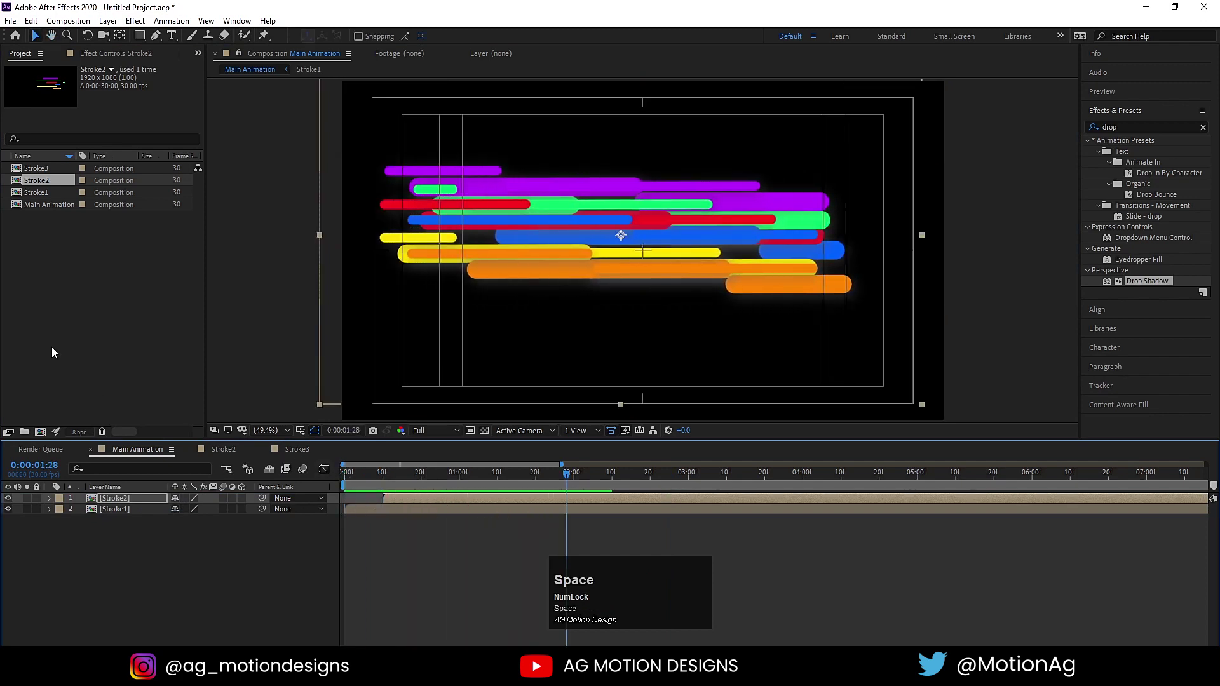
left_click_drag(43, 177, 400, 518)
key("ctrl+d")
left_click_drag(745, 231, 713, 356)
- Make the Stroke3 layer start later and preview the layered burst
key("space")
left_click_drag(398, 503, 485, 499)
key("space")
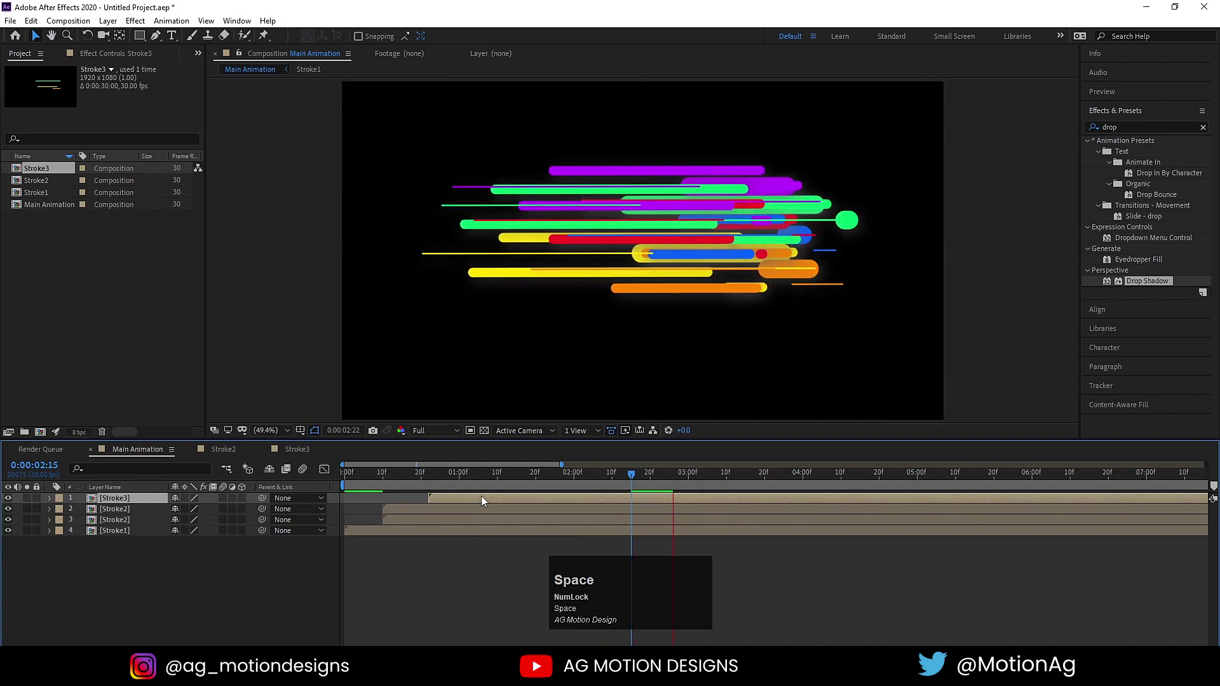
left_click(392, 482)
key("space")
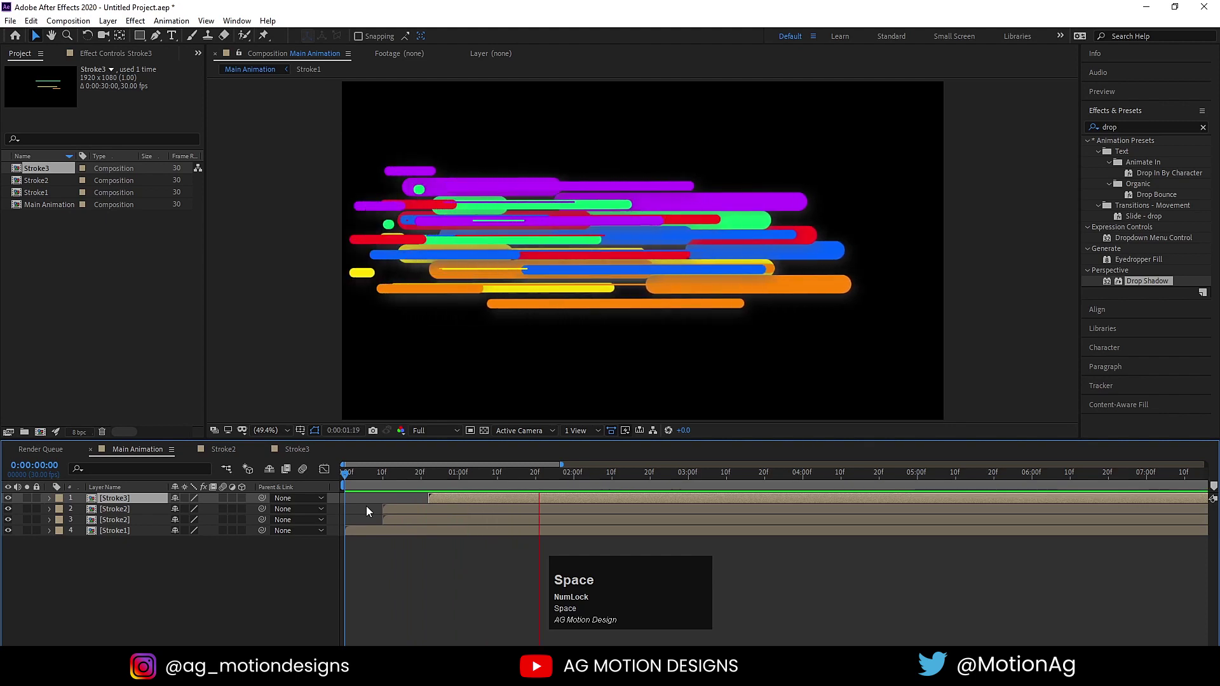
key("space")
- Inside Stroke3, lower the stroke width so the streaks read as thin lines
left_click_drag(480, 479, 524, 503)
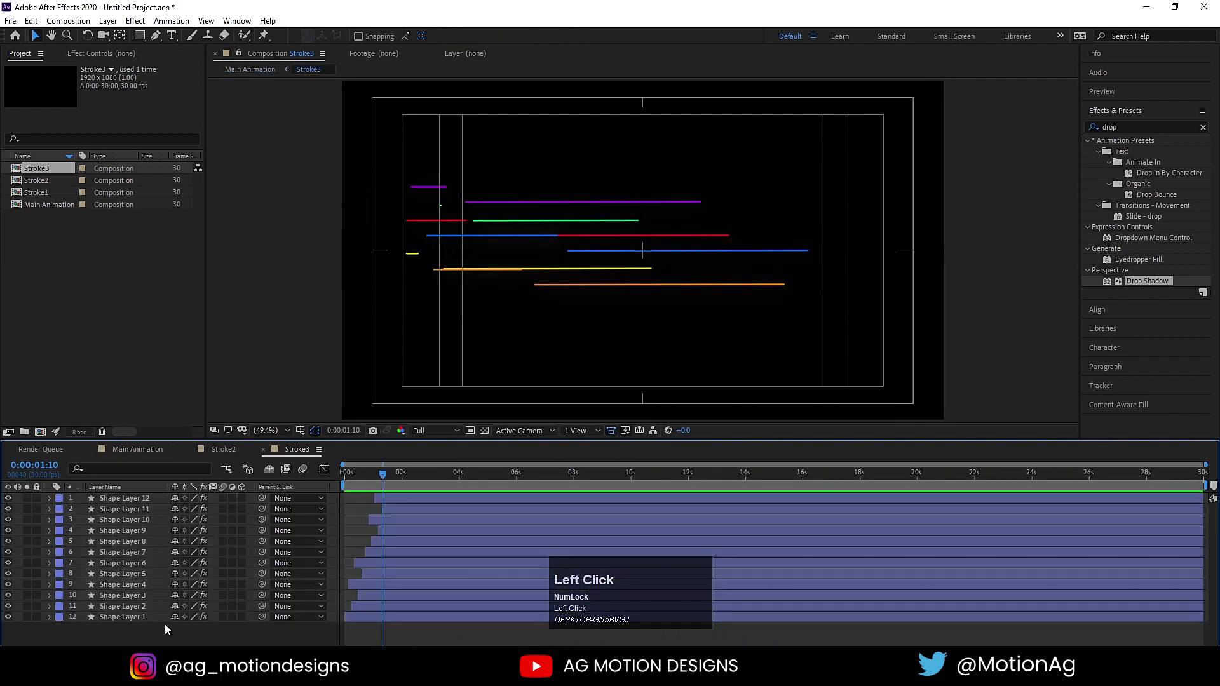
left_click_drag(133, 597, 420, 220)
key("space")
key("space")
- Return to Main Animation, preview the updated burst and select the Stroke1 layer
left_click(373, 477)
key("space")
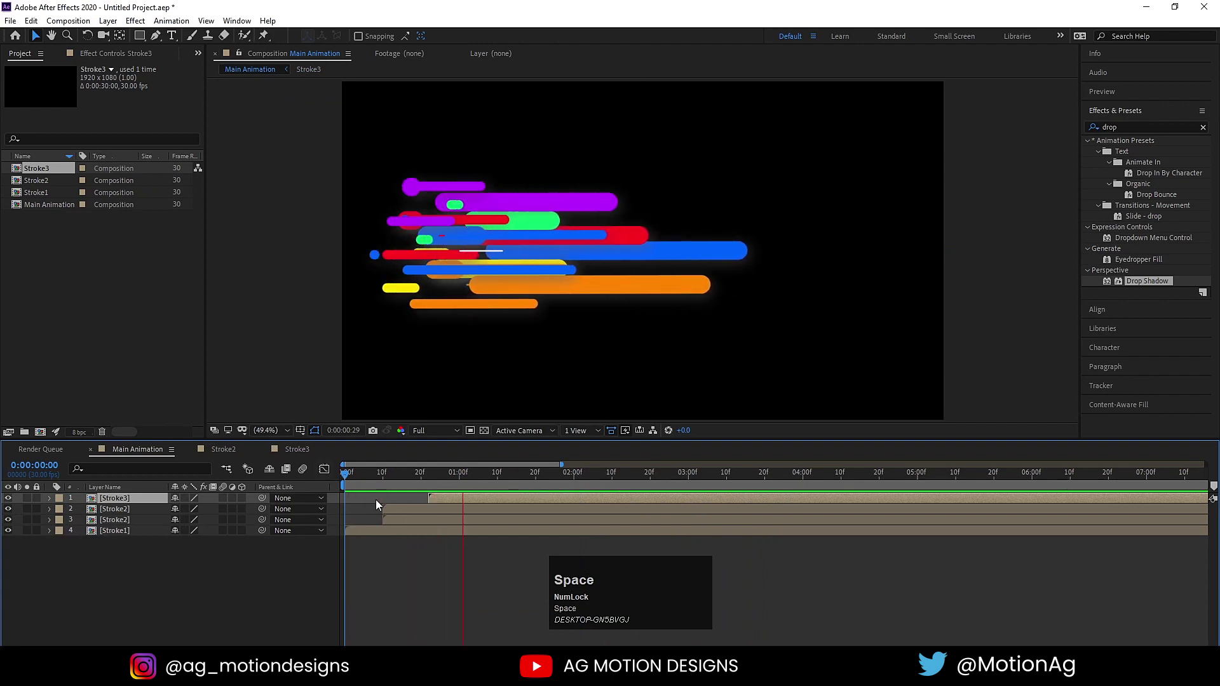
key("space")
left_click(423, 482)
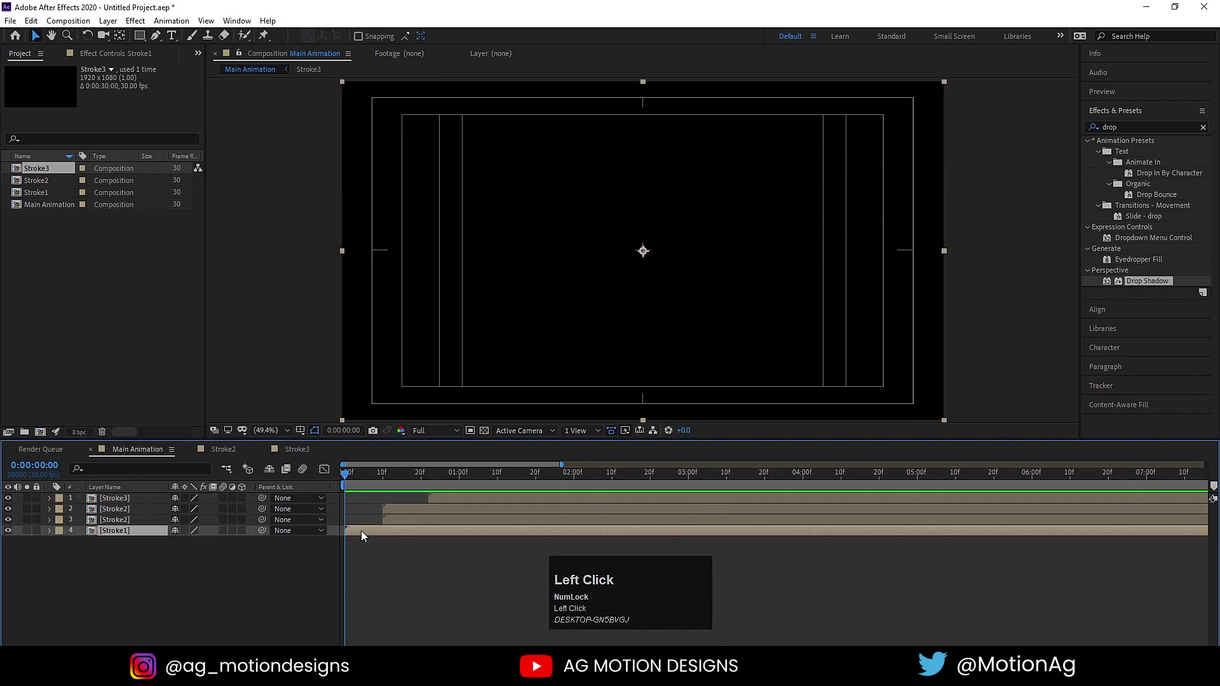
- Inside Stroke1 draw a small ellipse near the left edge and centre its anchor
key("space")
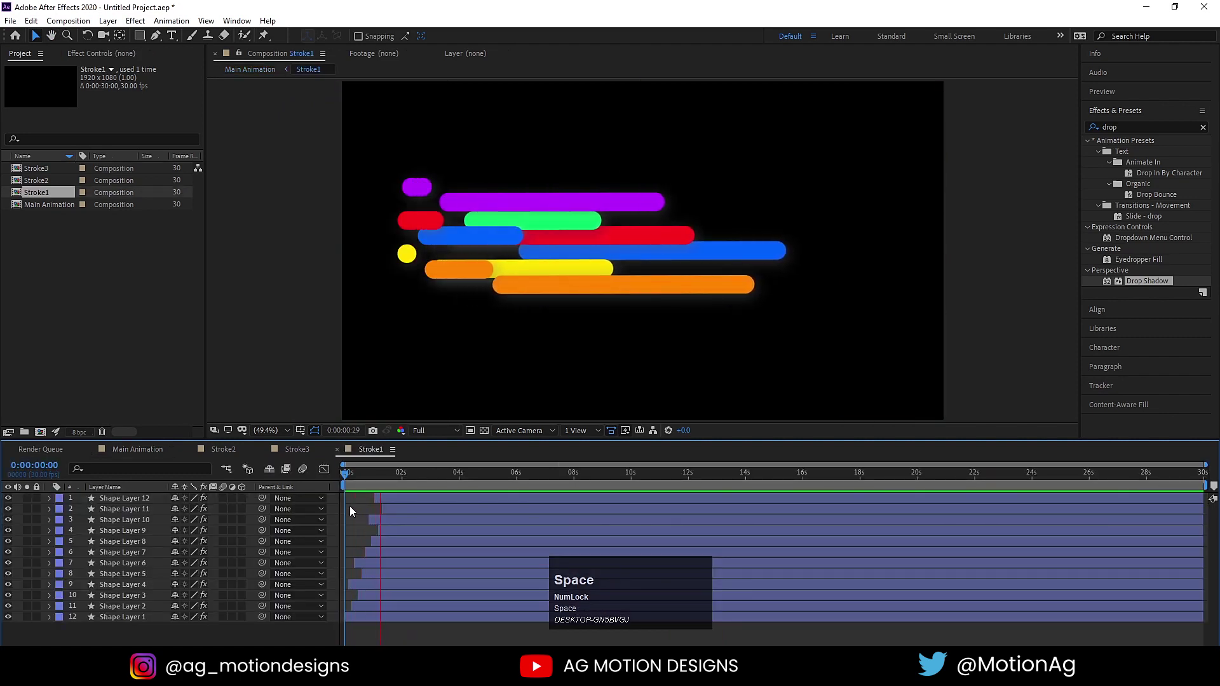
left_click_drag(354, 510, 354, 519)
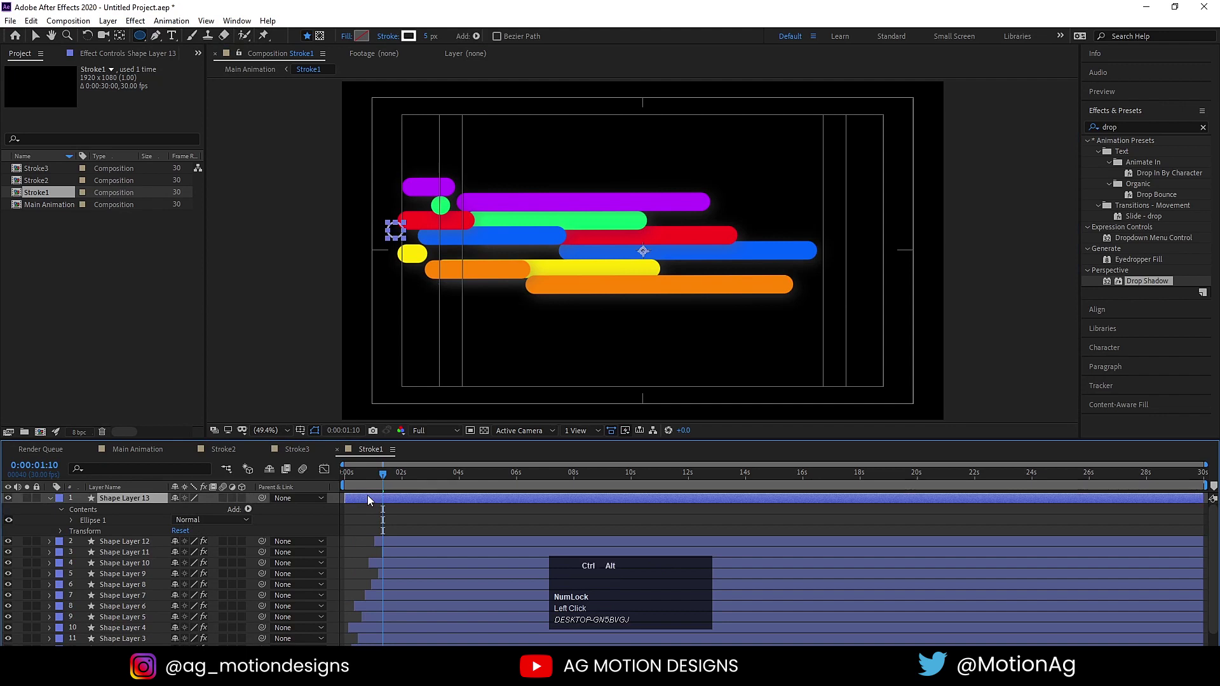
key("ctrl+alt+Home")
left_click(1108, 116)
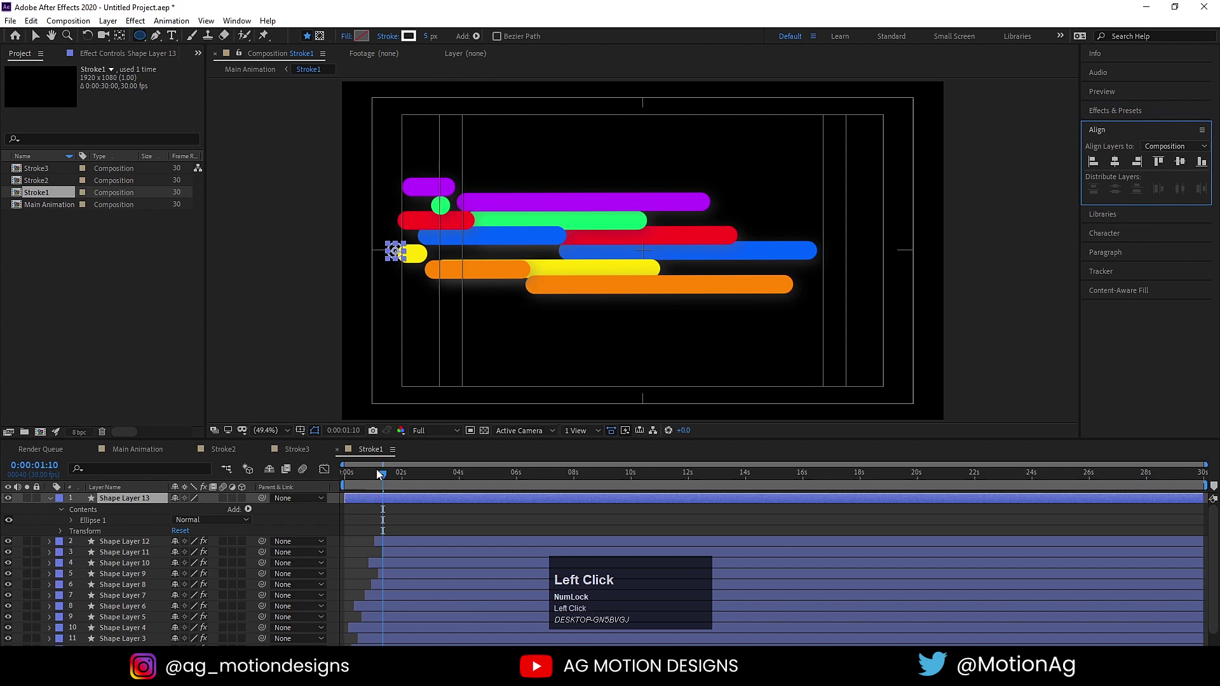
type("uu")
left_click(105, 499)
- Centre the circle vertically and set a starting Position keyframe for its travel
type("Peft Click")
key("p")
left_click(349, 481)
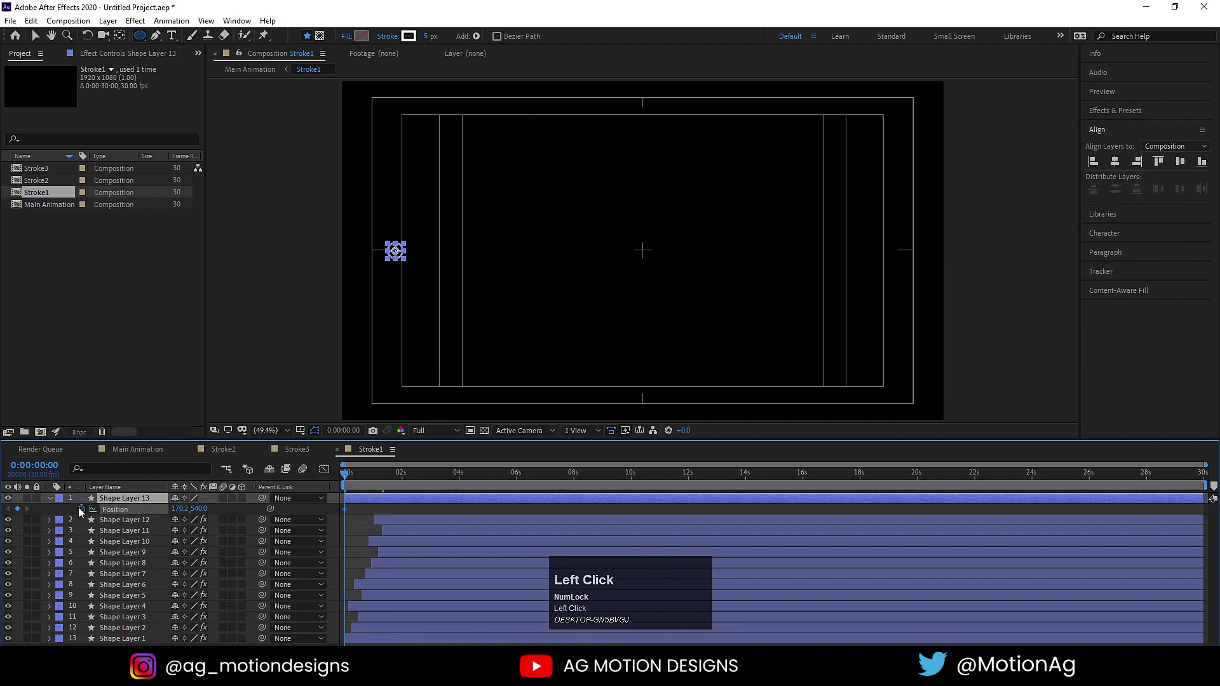
key("space")
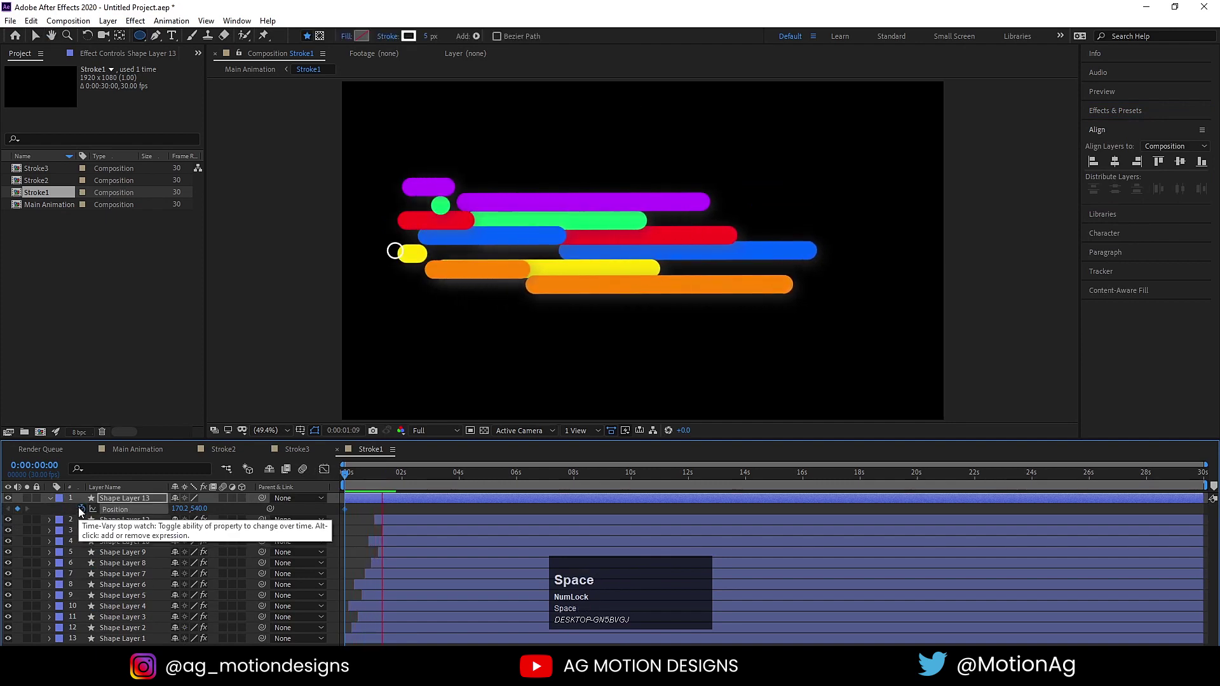
key("space")
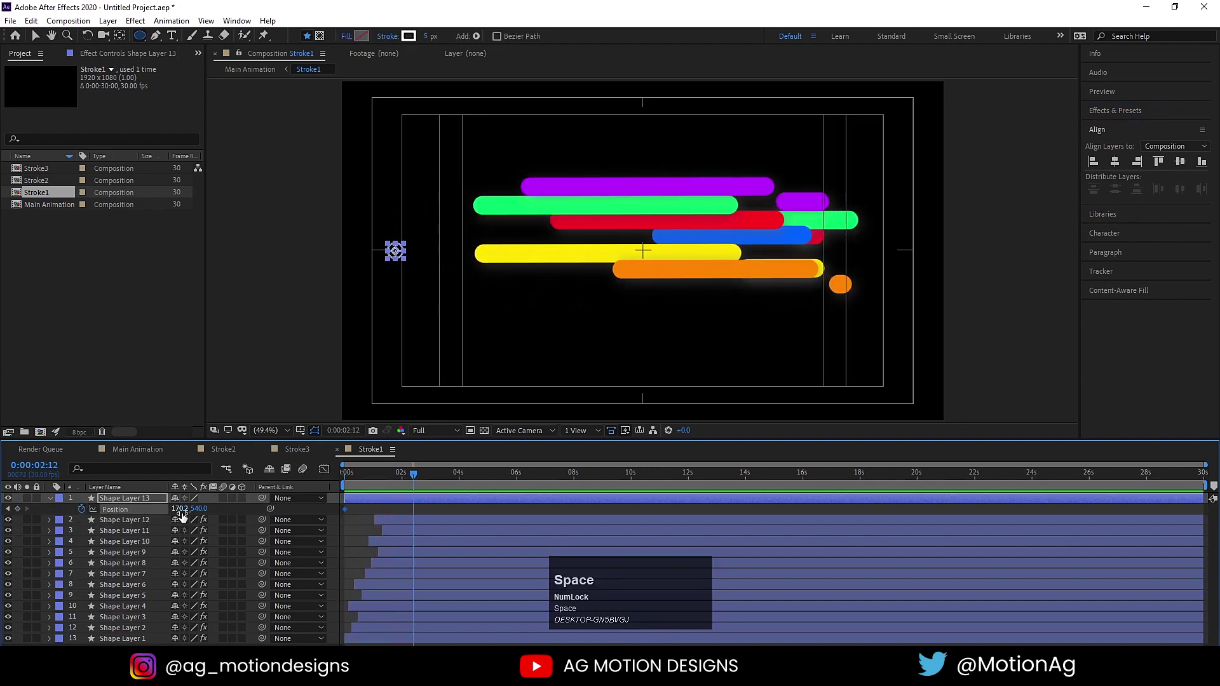
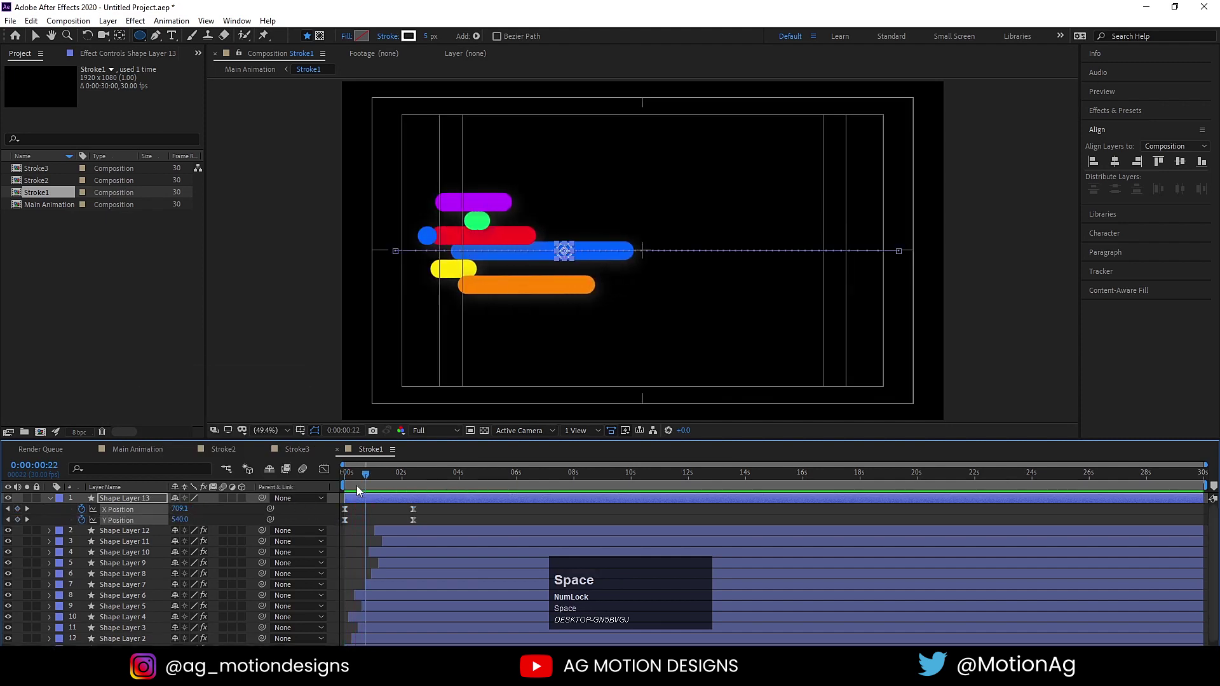
- Raise Shape Layer 13 at an early time to bend its motion path upward, easing the keyframe
left_click(354, 484)
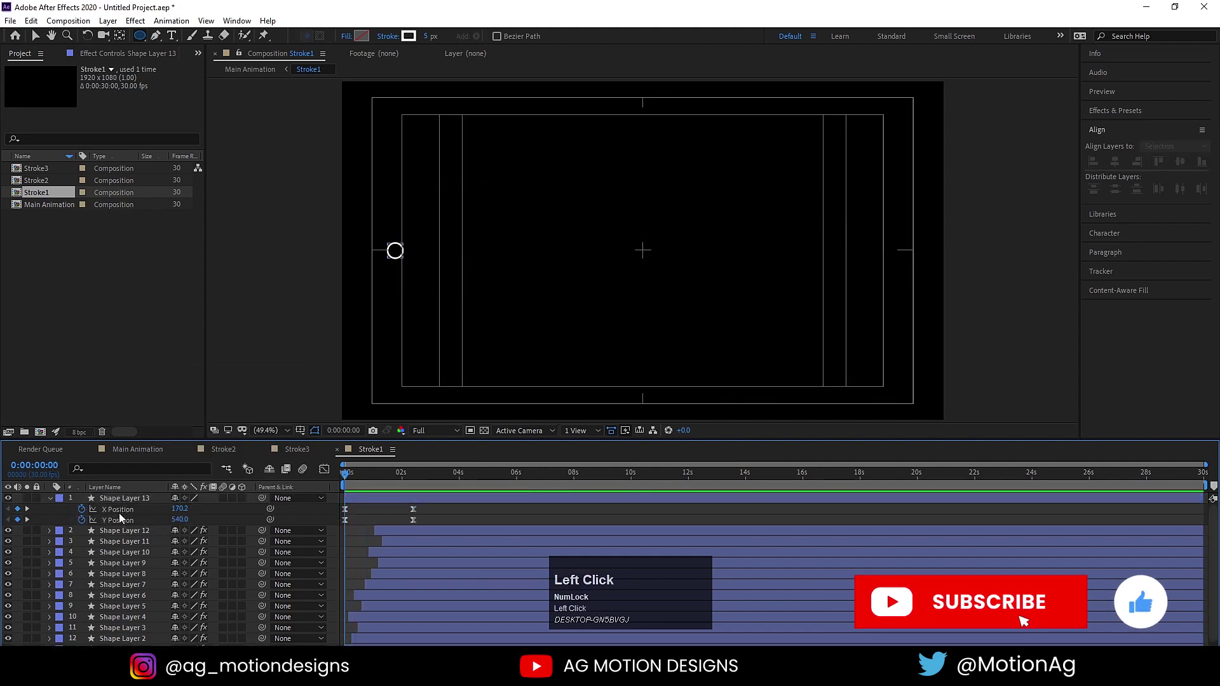
key("space")
left_click_drag(433, 524, 352, 496)
key("space")
left_click(362, 478)
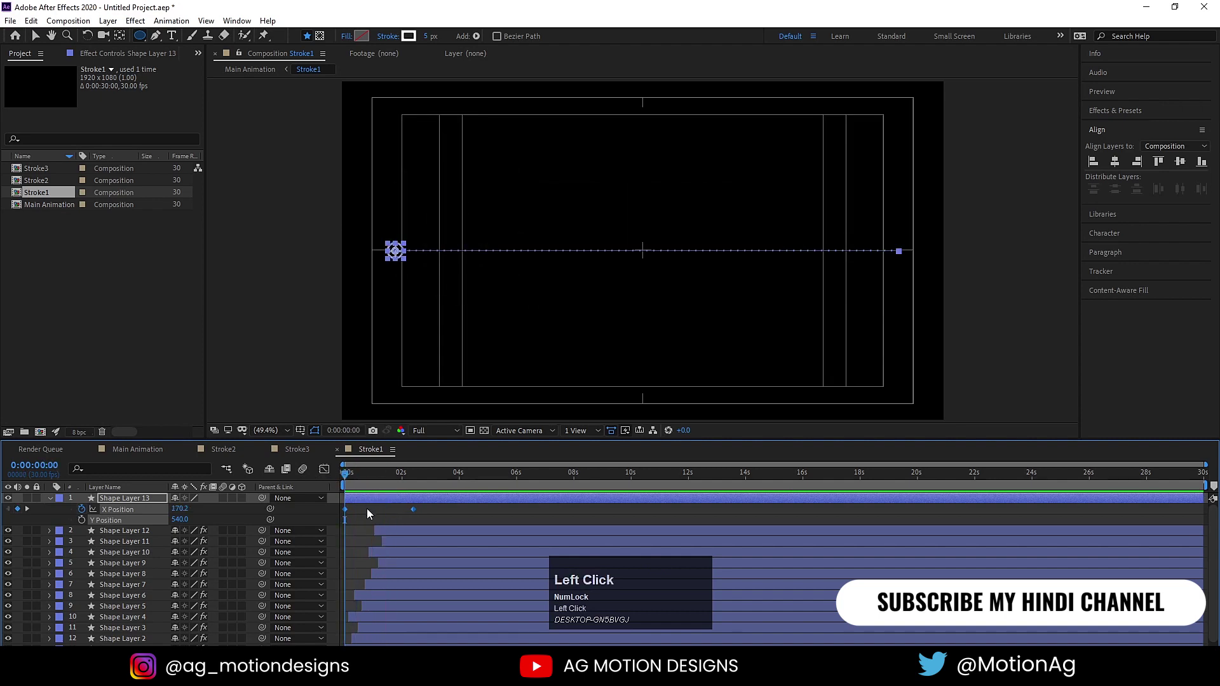
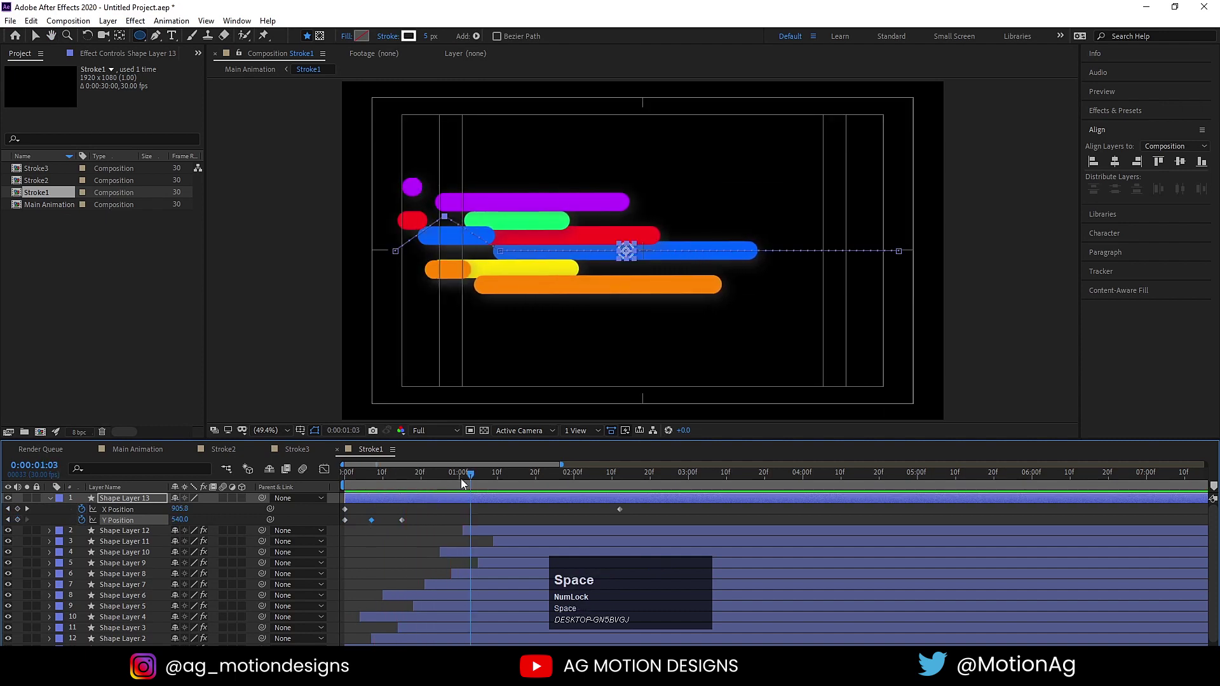
left_click_drag(463, 483, 144, 522)
key("F9")
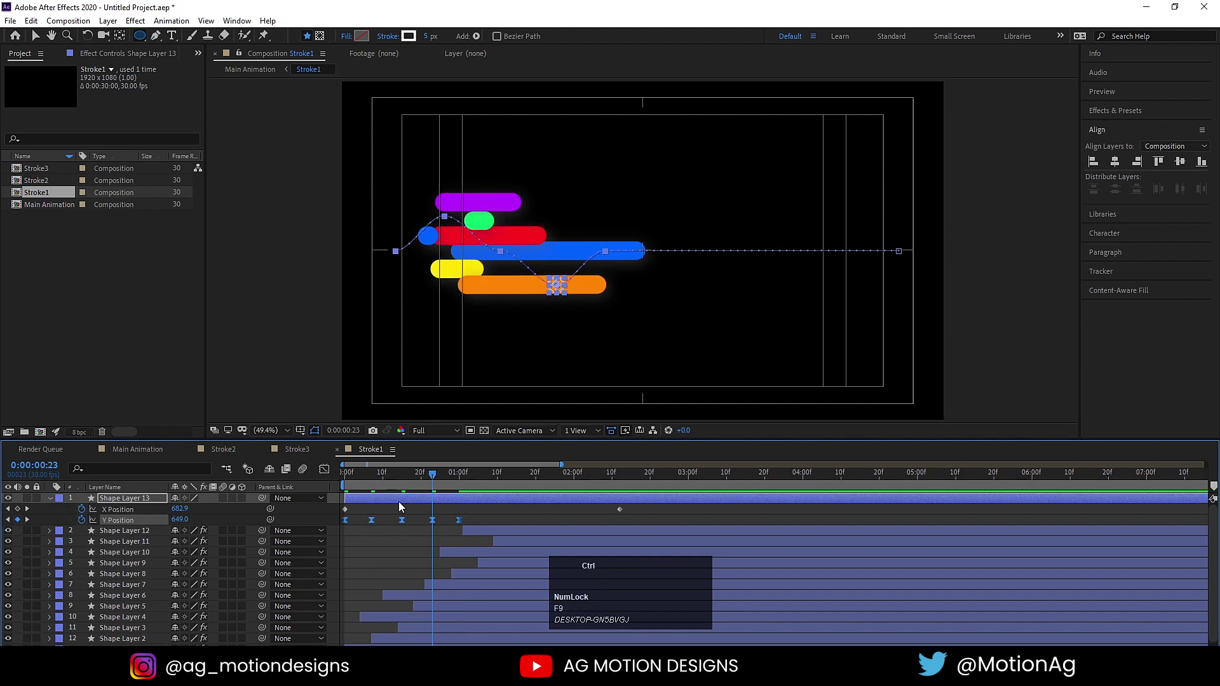
- Add later Y Position keyframes lowering and raising the ring into a wave, retime them and preview
left_click(405, 489)
key("space")
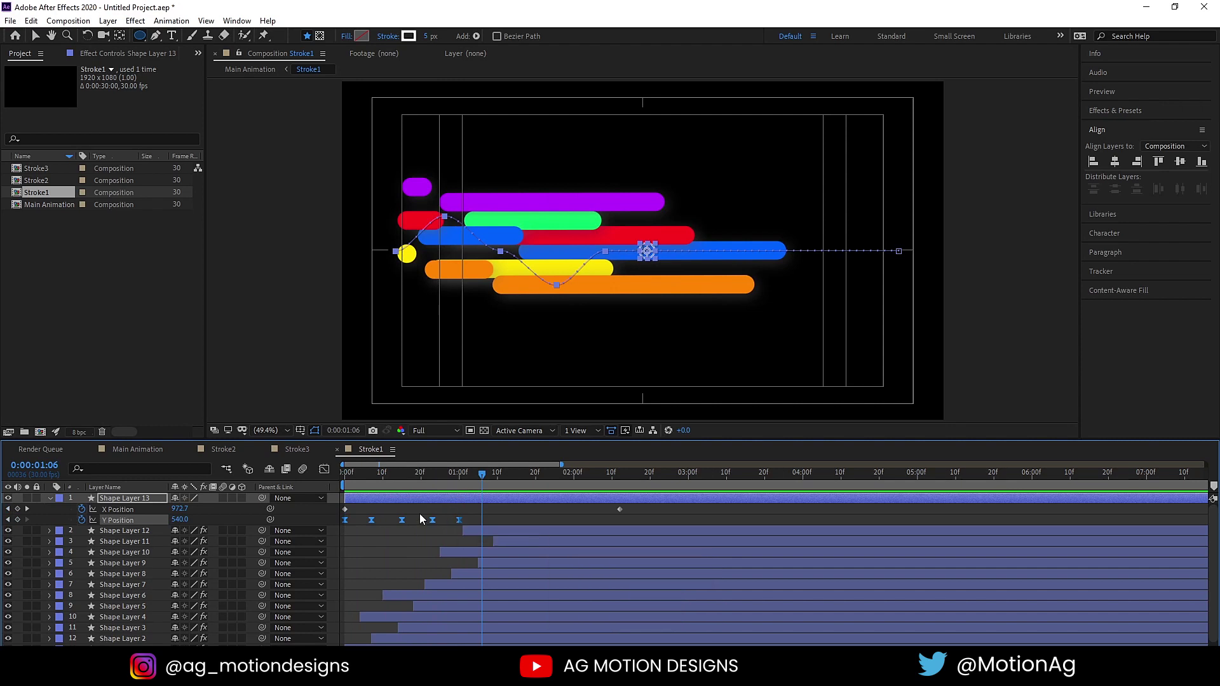
left_click_drag(328, 468, 439, 524)
key("space")
key("j")
left_click(447, 523)
key("ctrl+c")
left_click_drag(540, 528, 514, 522)
left_click_drag(514, 523, 386, 484)
key("space")
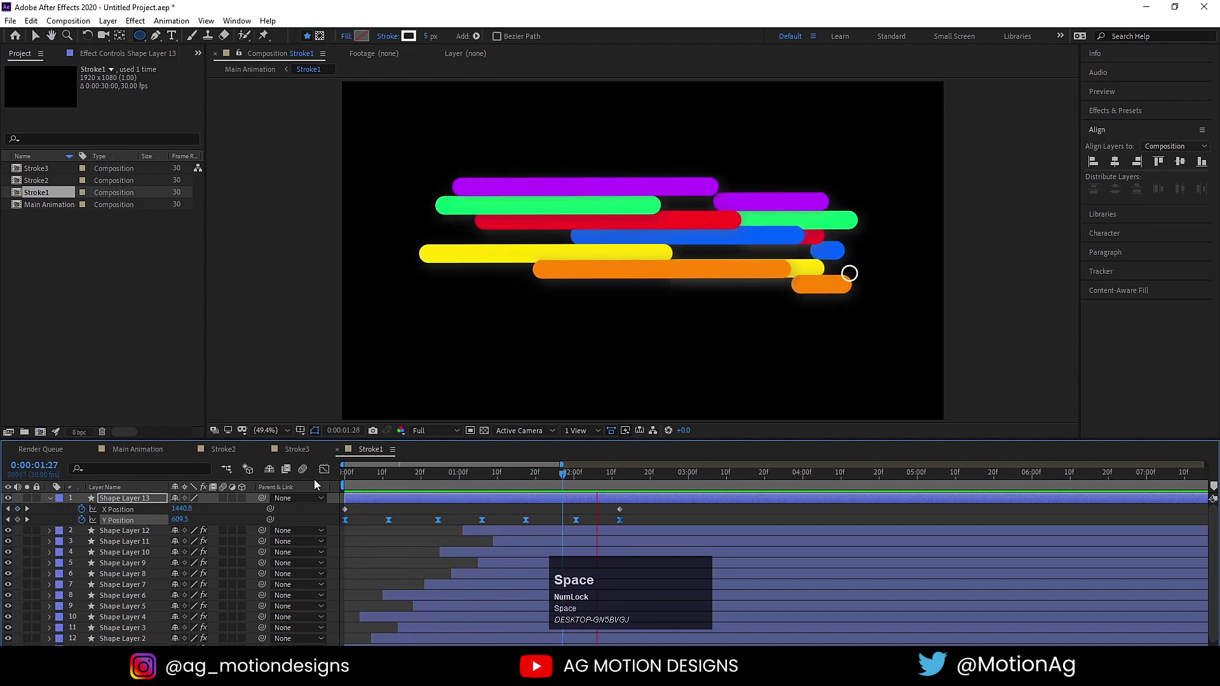
- Keyframe the wavy circle's Scale from the start to a different value later, with easing
left_click(354, 482)
key("s")
left_click(82, 511)
key("u")
key("space")
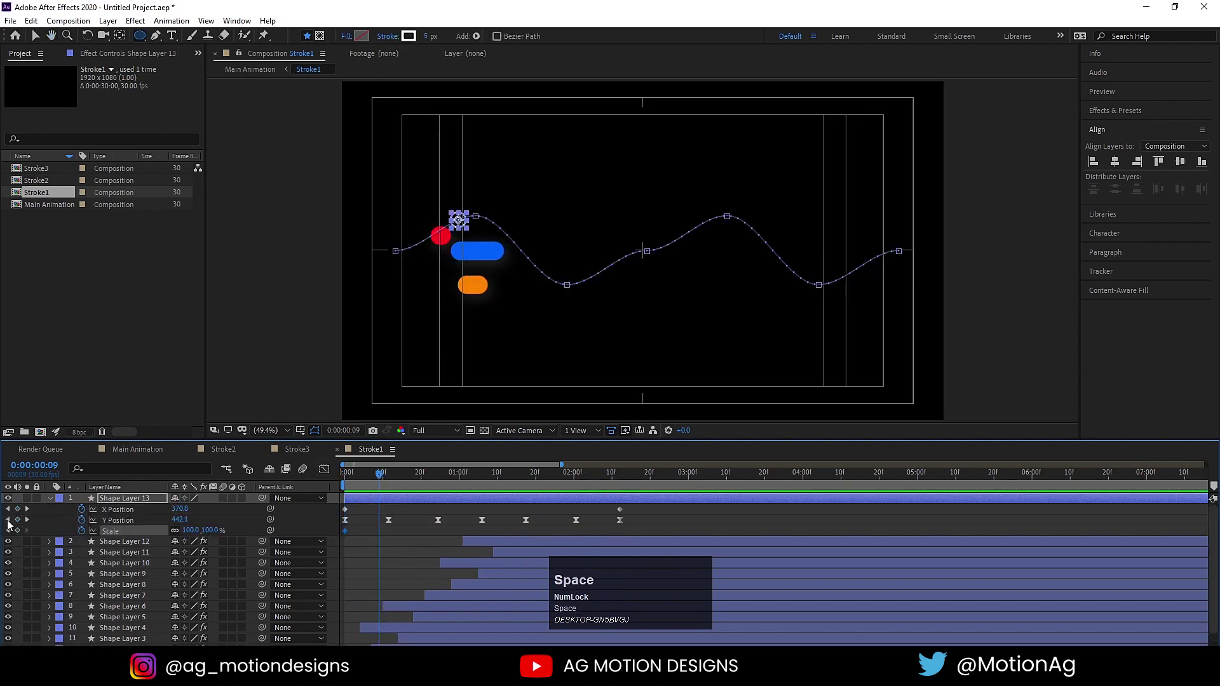
left_click(21, 535)
key("j")
left_click(190, 534)
key("Return")
left_click(392, 534)
key("F9")
- Copy and retime the scale keyframes, then preview the circle's motion
left_click(537, 484)
key("ctrl+c")
right_click(535, 535)
left_click_drag(549, 527, 622, 534)
key("space")
left_click(477, 484)
key("space")
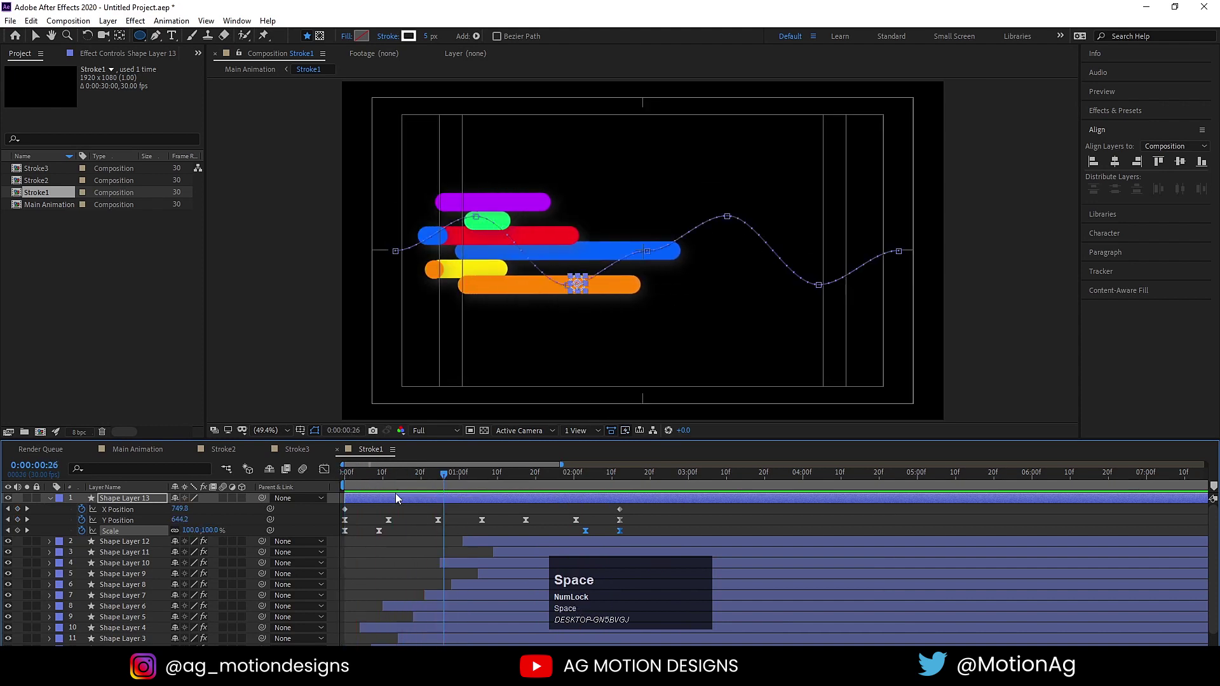
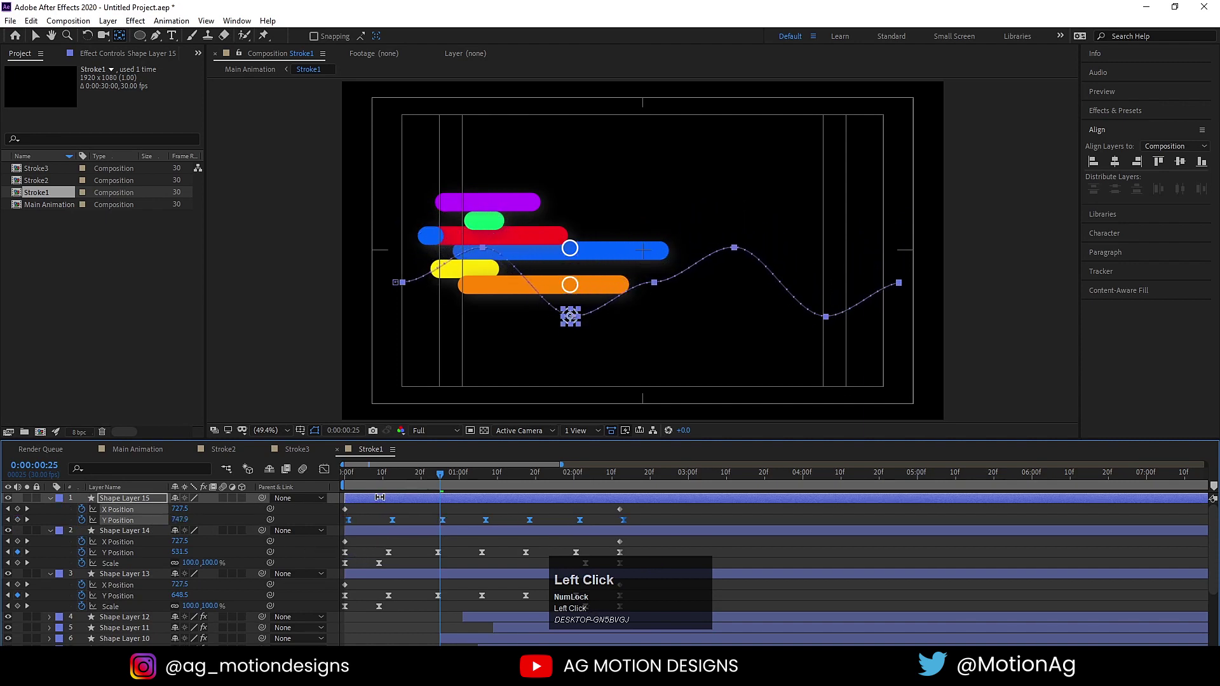
- Duplicate the wavy circle layer twice with offset vertical paths and return to Main Animation
key("v")
key("ctrl+z")
left_click_drag(368, 502, 415, 534)
key("space")
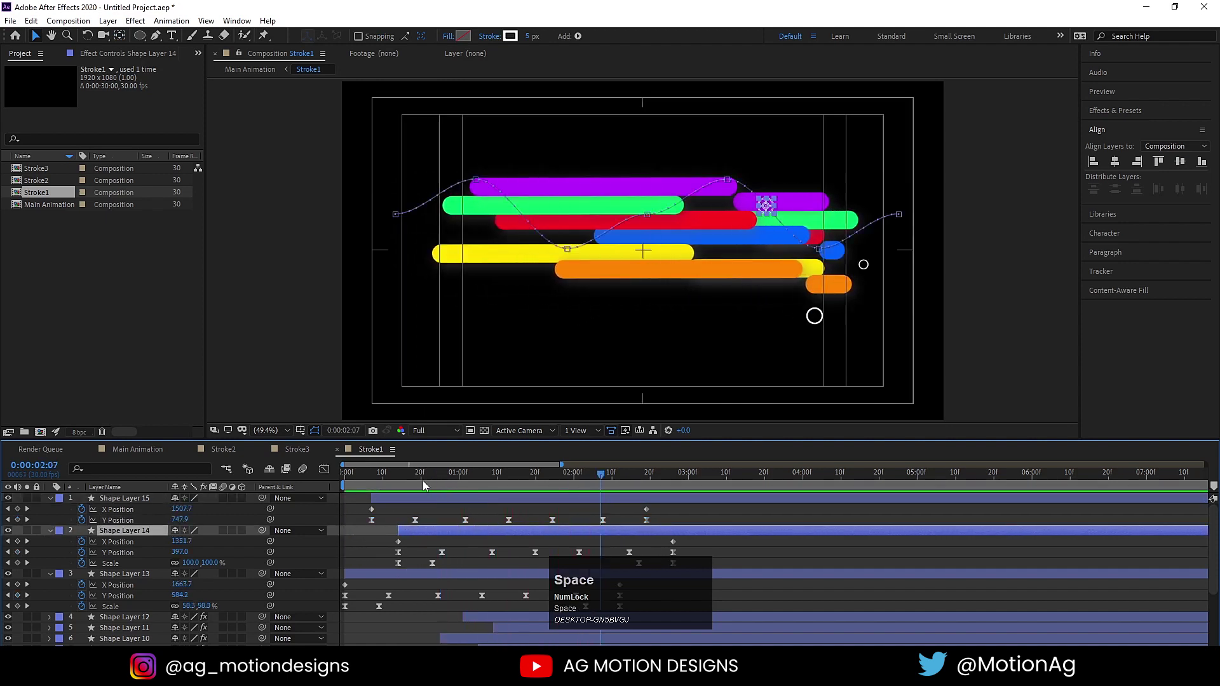
left_click(410, 483)
key("space")
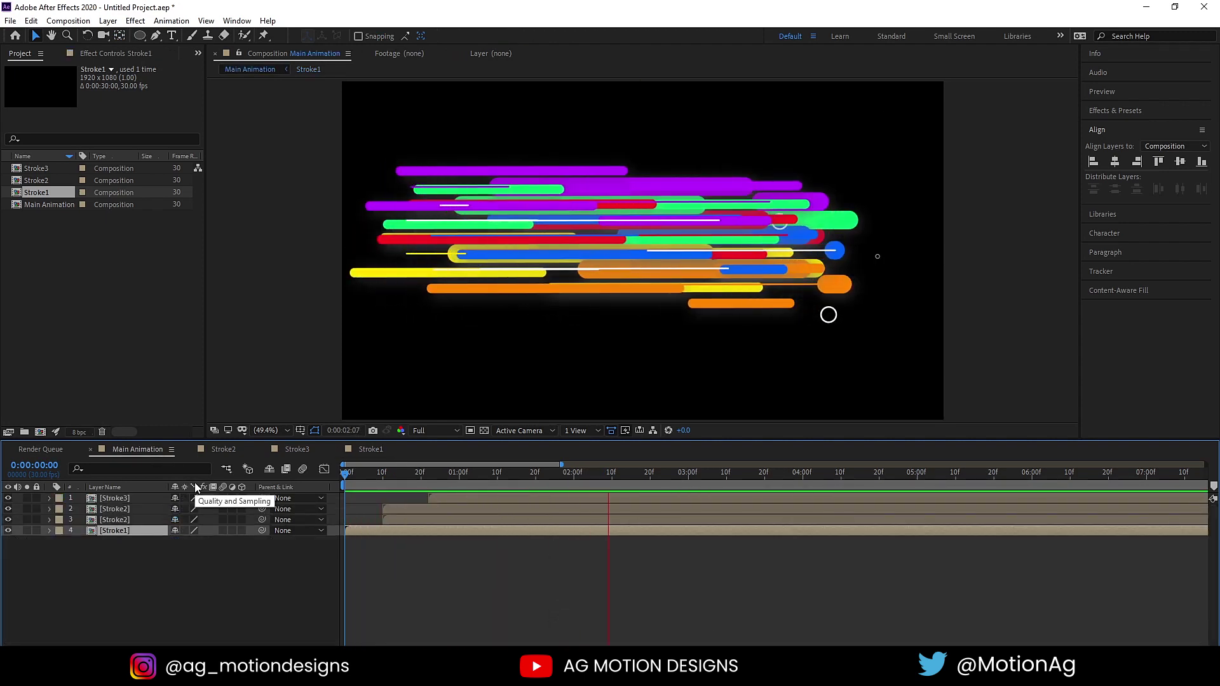
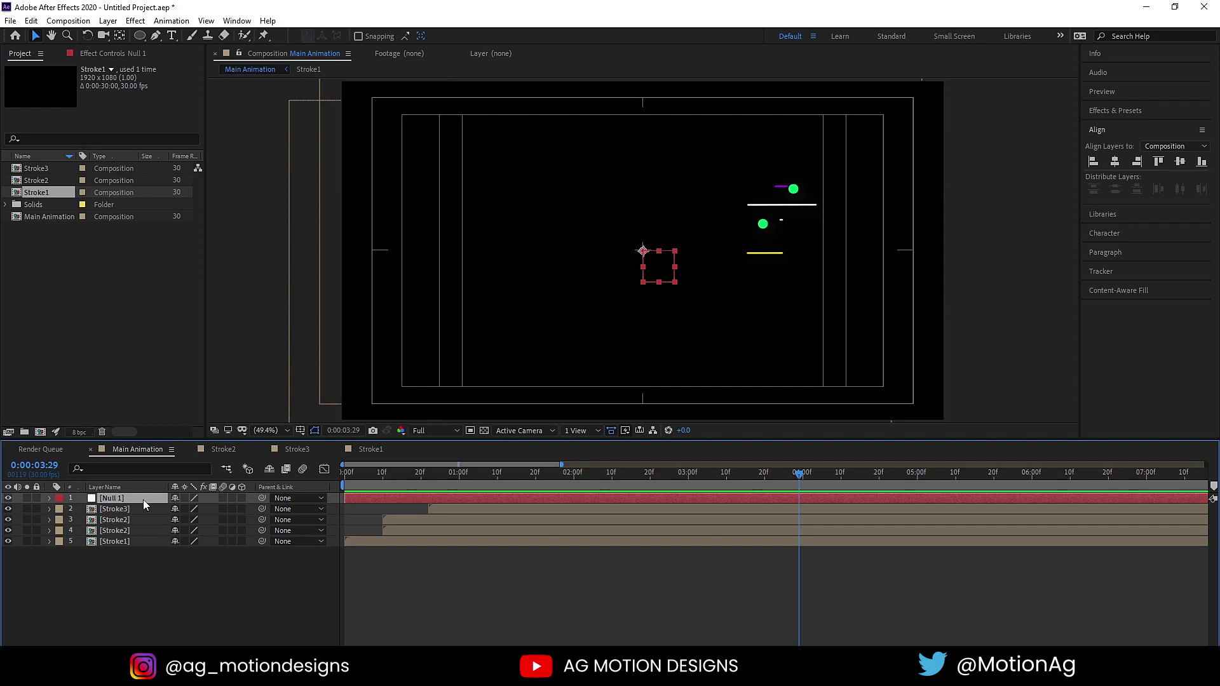
- Parent the Stroke comps to a new Null 1 and rotate the burst to −38°
key("ctrl+a")
left_click(268, 512)
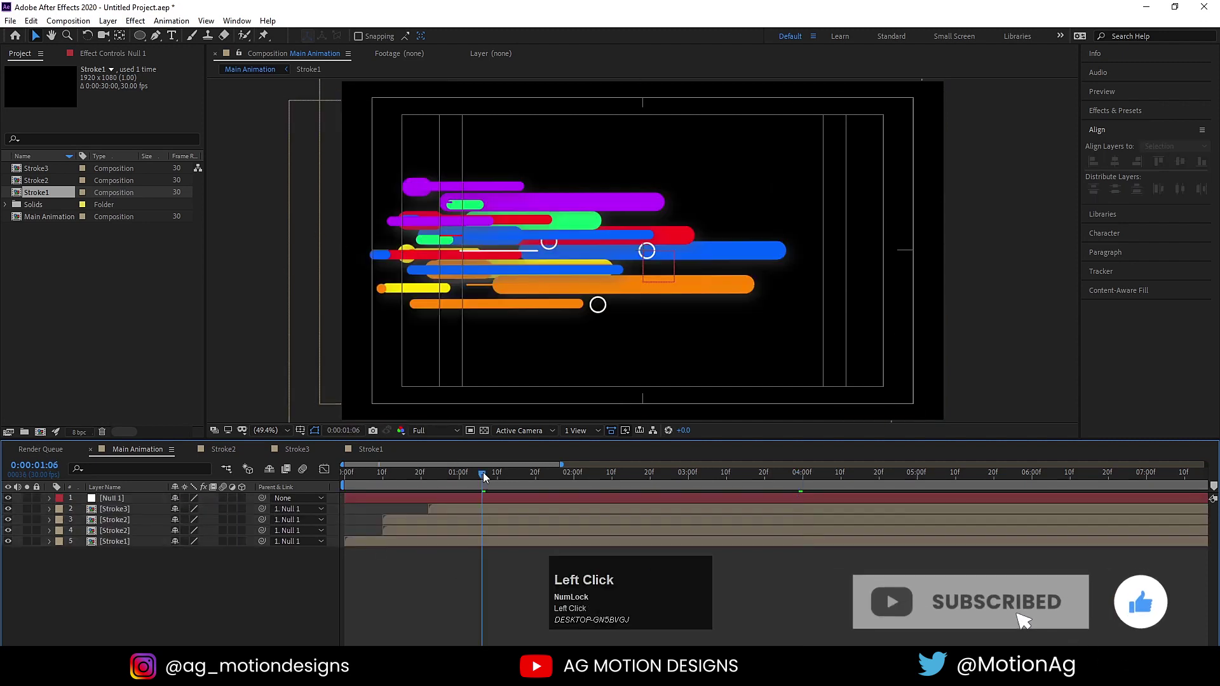
key("r")
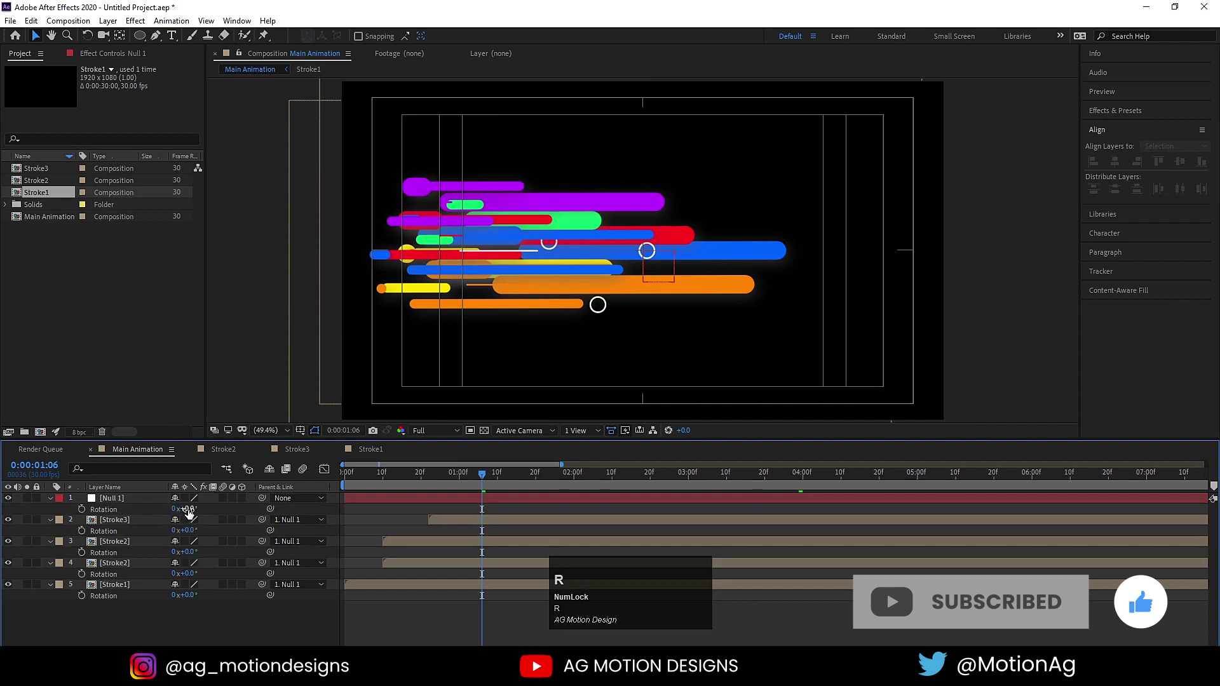
left_click_drag(190, 514, 167, 513)
key("space")
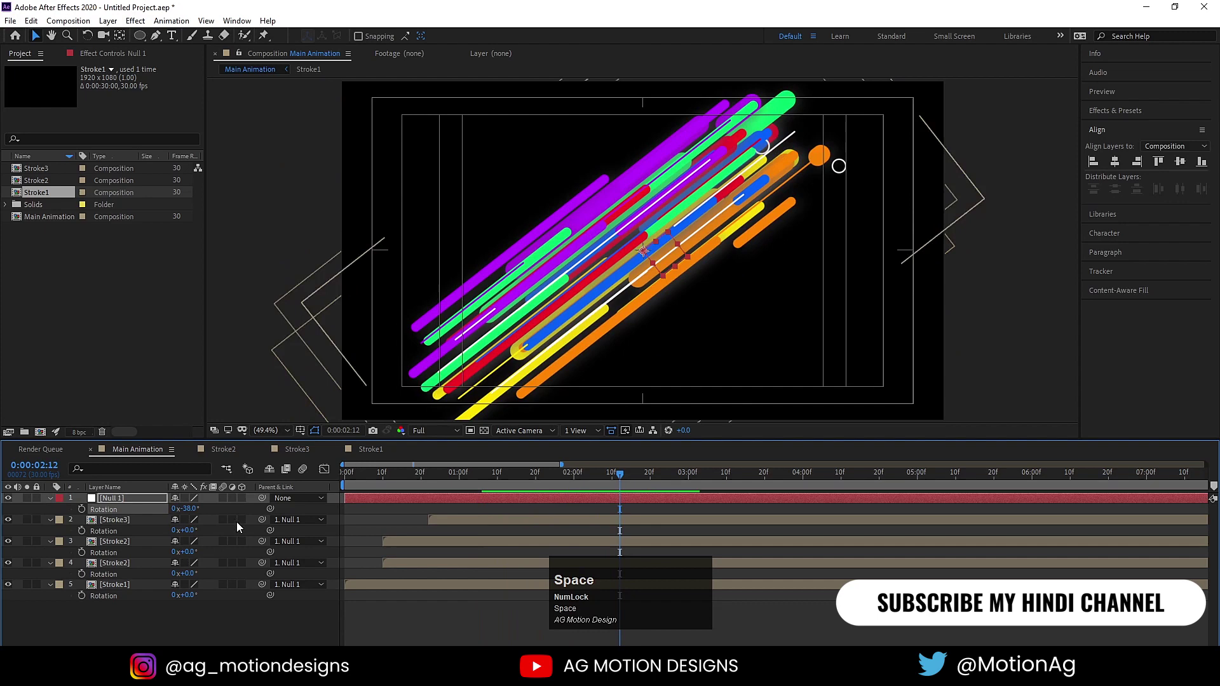
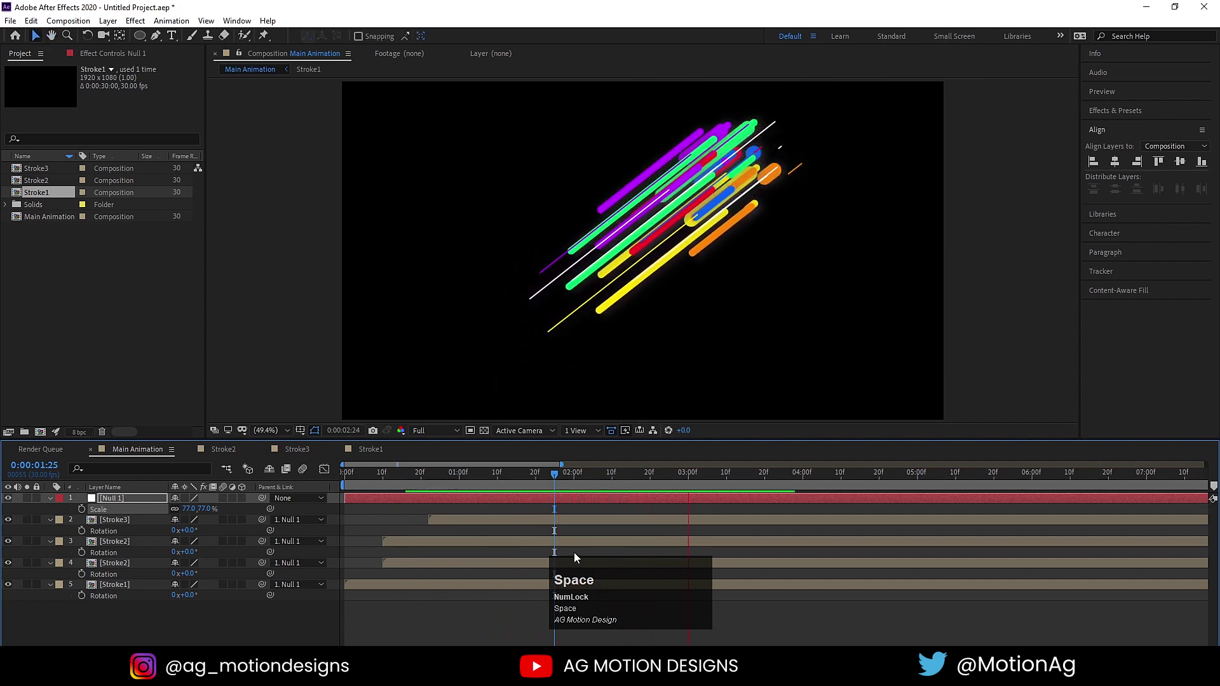
- Scale Null 1 to 77%, then select every layer for pre-composing
key("space")
left_click(429, 480)
key("space")
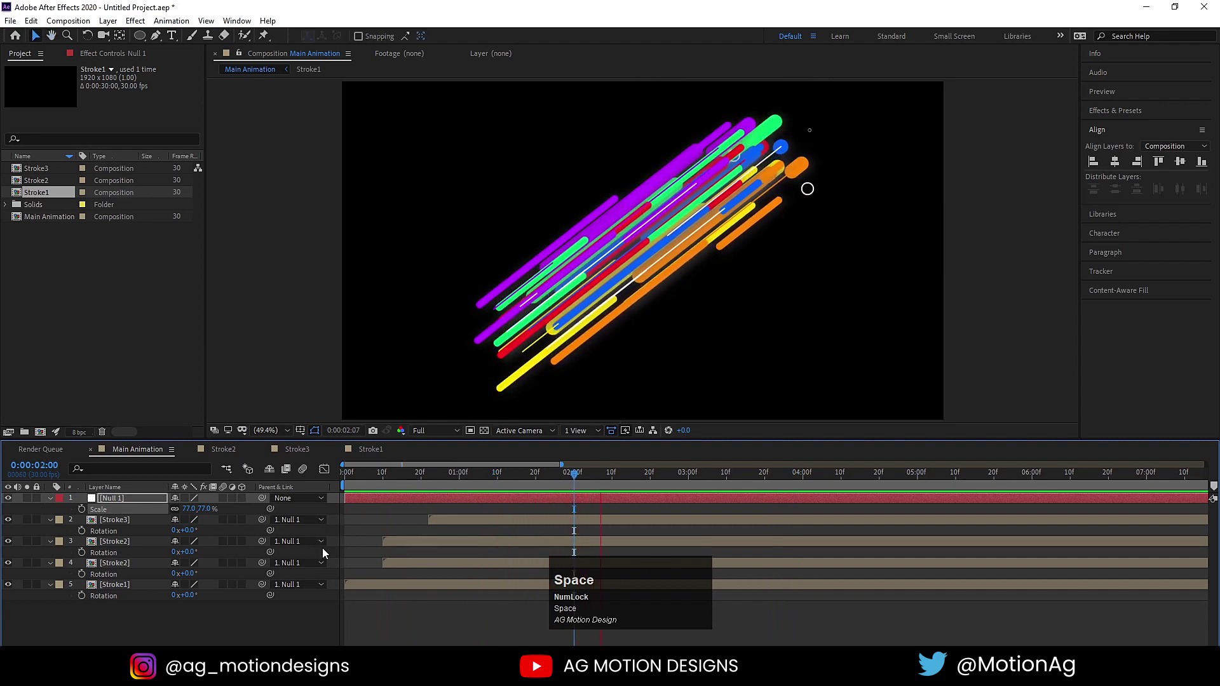
left_click(137, 622)
- Pre-compose all layers as 'mask', import new.png and apply a white Fill effect to it
key("u")
key("ctrl+a")
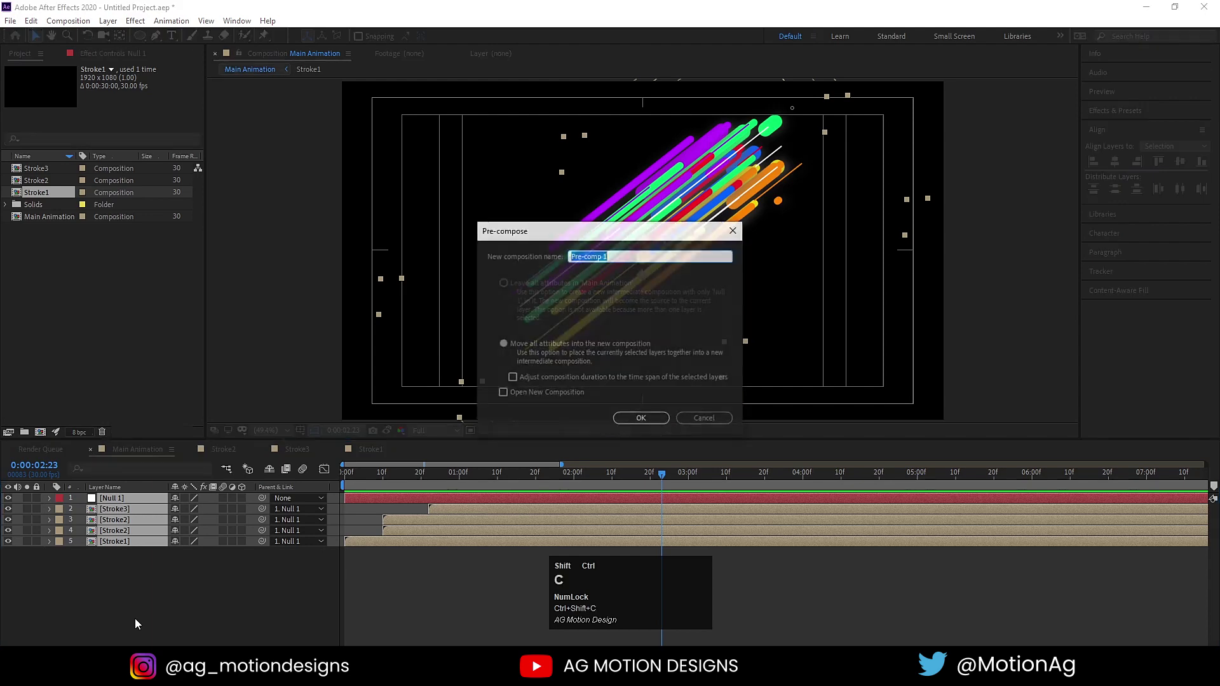
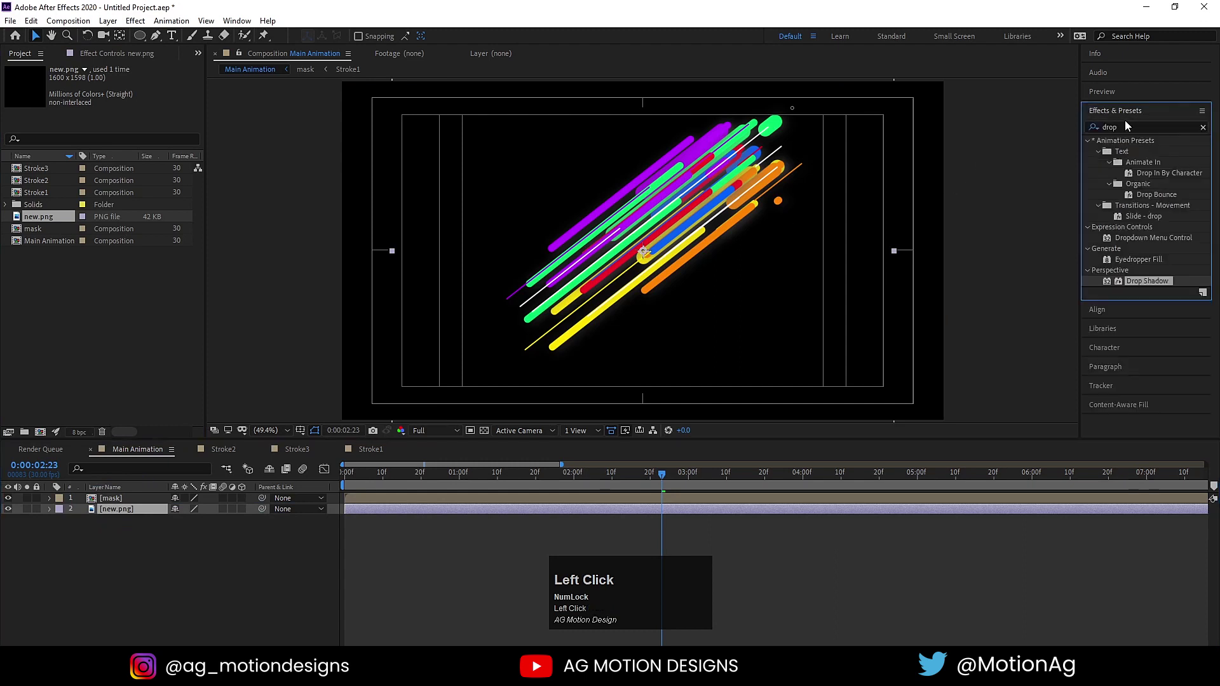
key("ctrl+a")
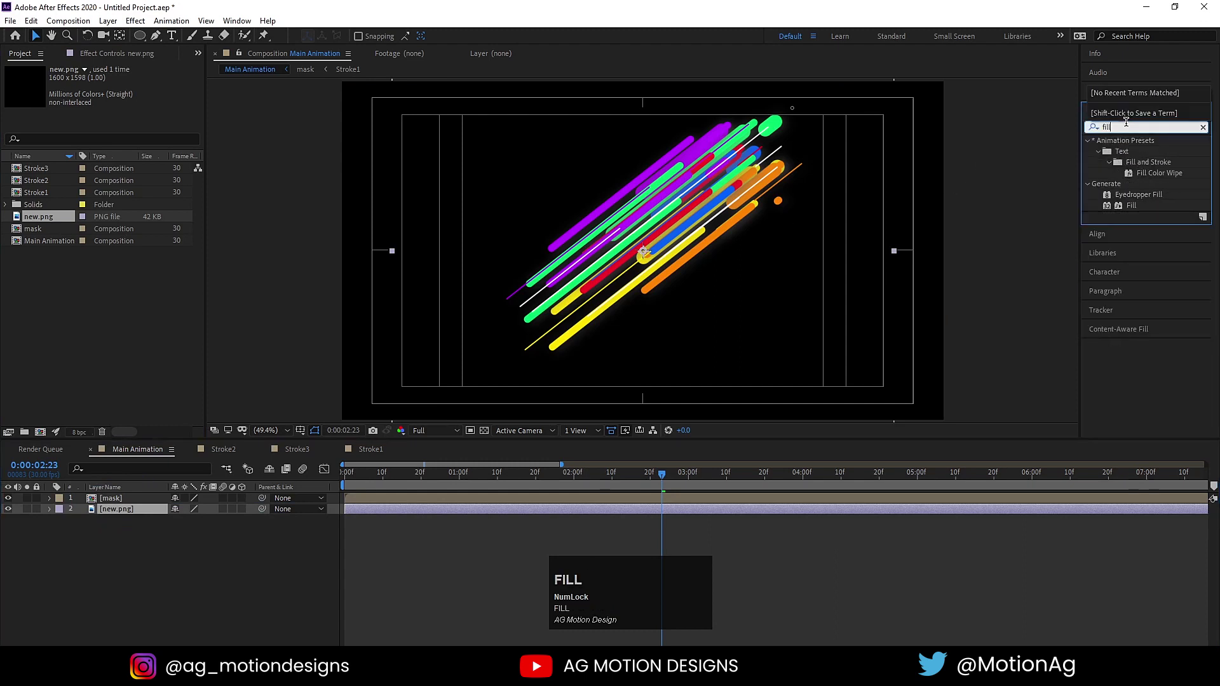
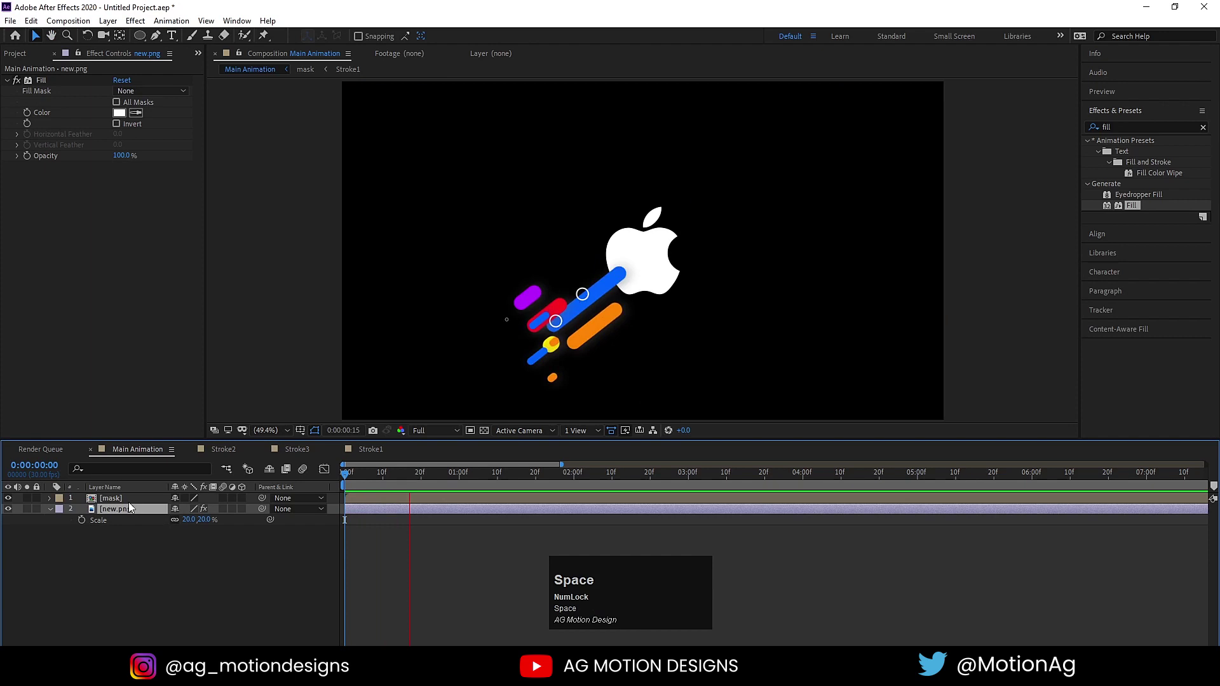
- Set new.png's Scale keyframe to 20% and duplicate the mask composition layer
left_click(125, 504)
key("ctrl+d")
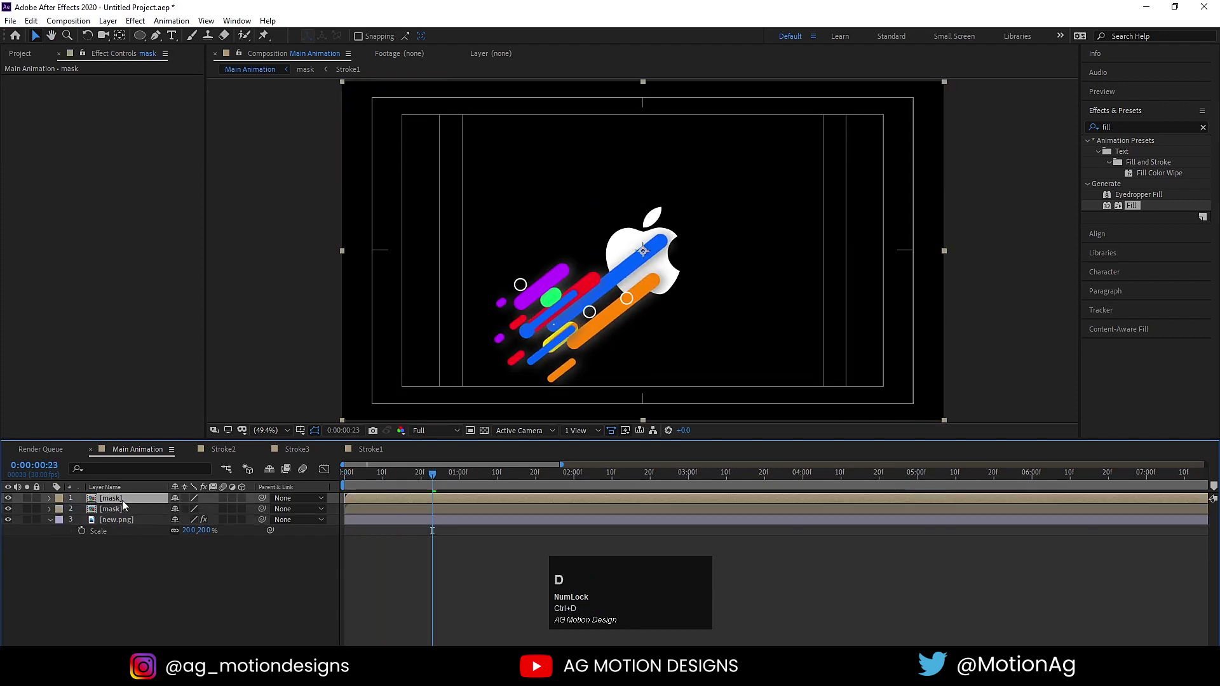
key("space")
left_click(124, 513)
key("F4")
- Reorder the mask copy below the logo and show its Track Matte settings
left_click_drag(240, 526, 432, 513)
key("space")
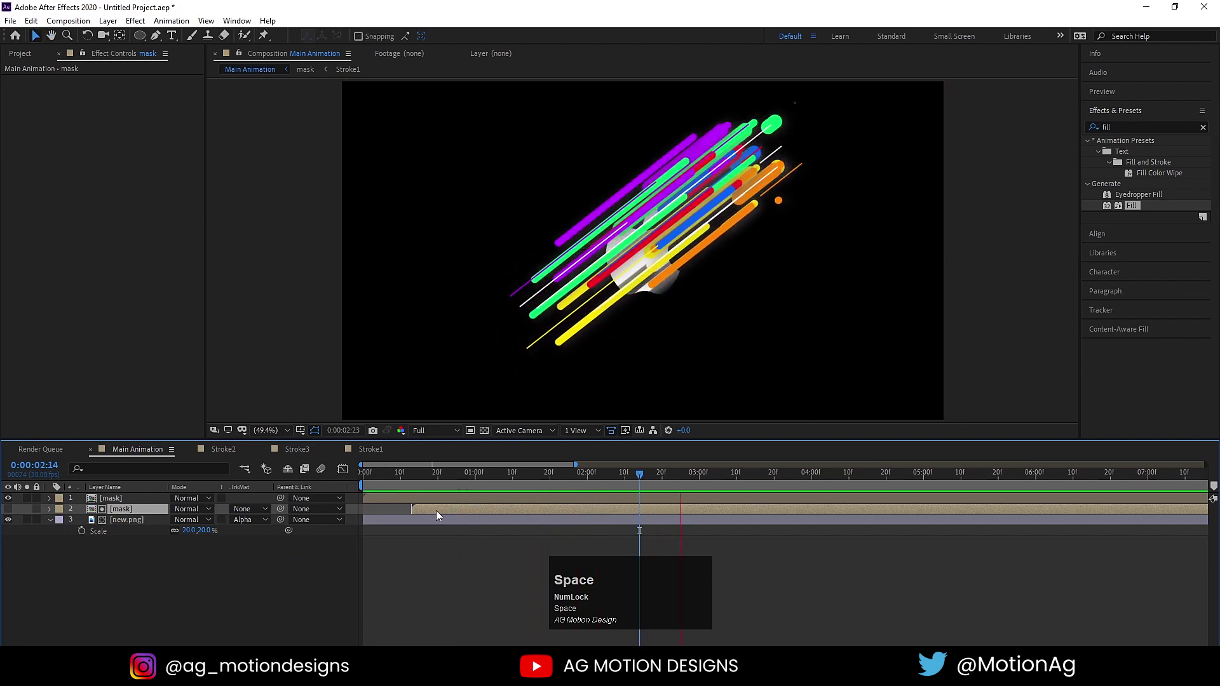
key("ctrl+z")
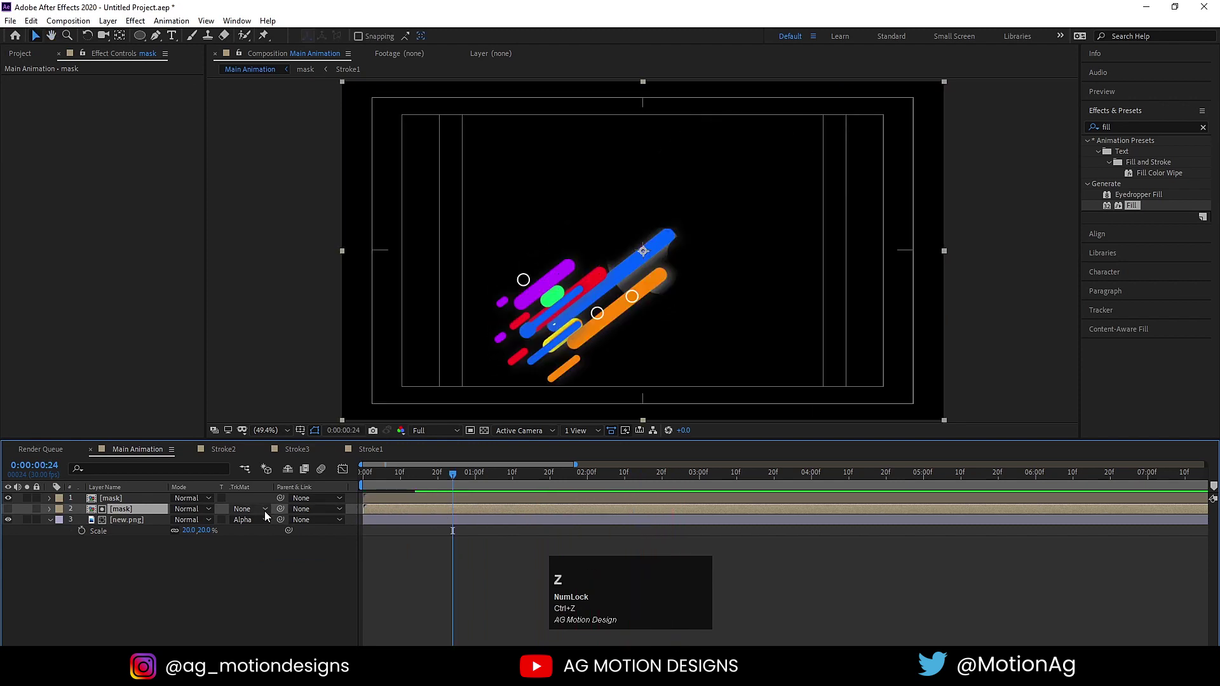
left_click_drag(256, 523, 241, 537)
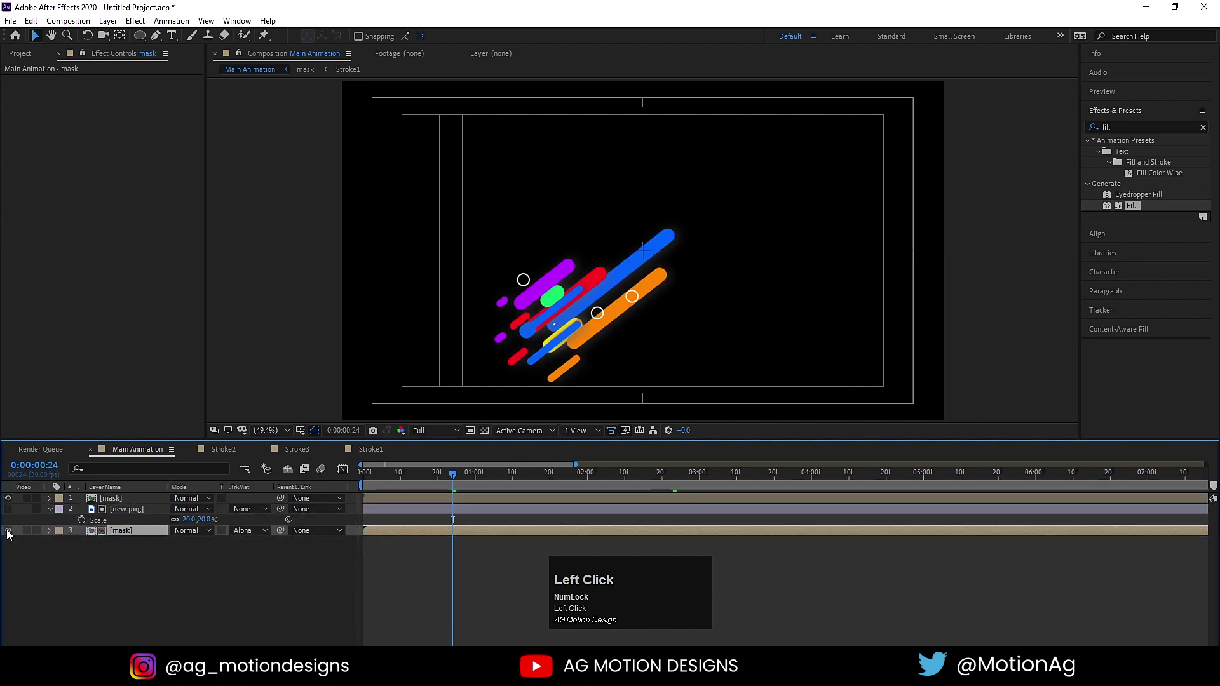
- Matte the mask copy with Alpha Matte 'new.png' and preview the burst inside the logo
key("space")
left_click(393, 531)
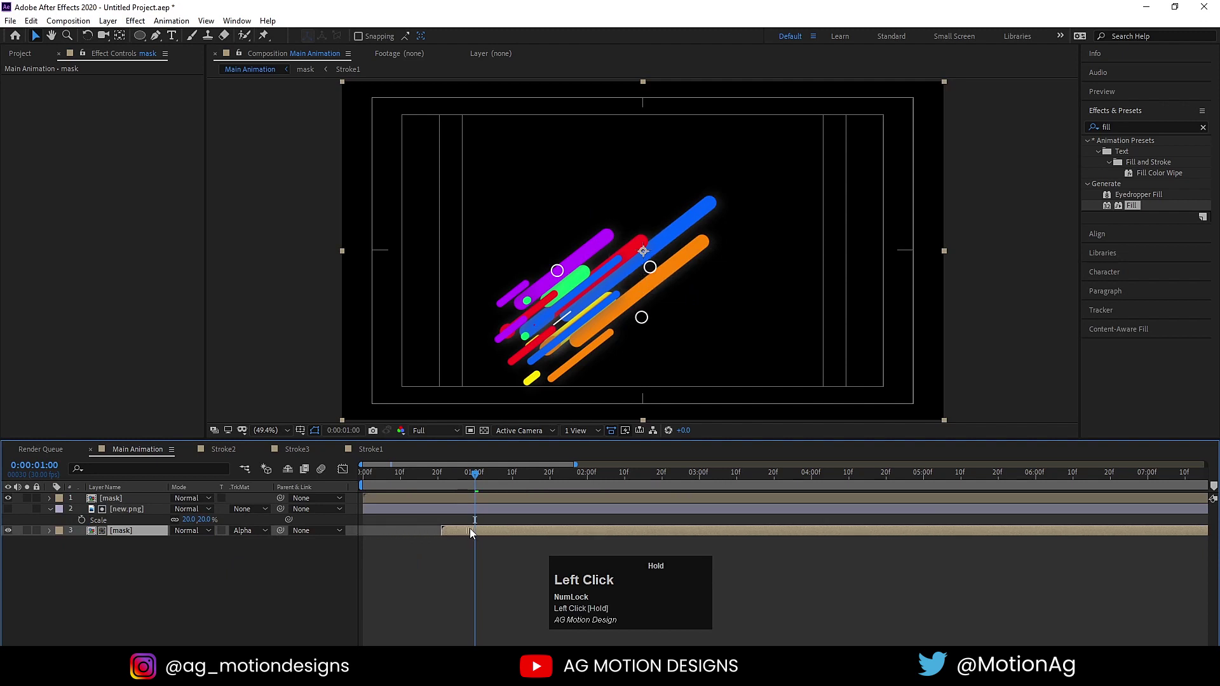
key("space")
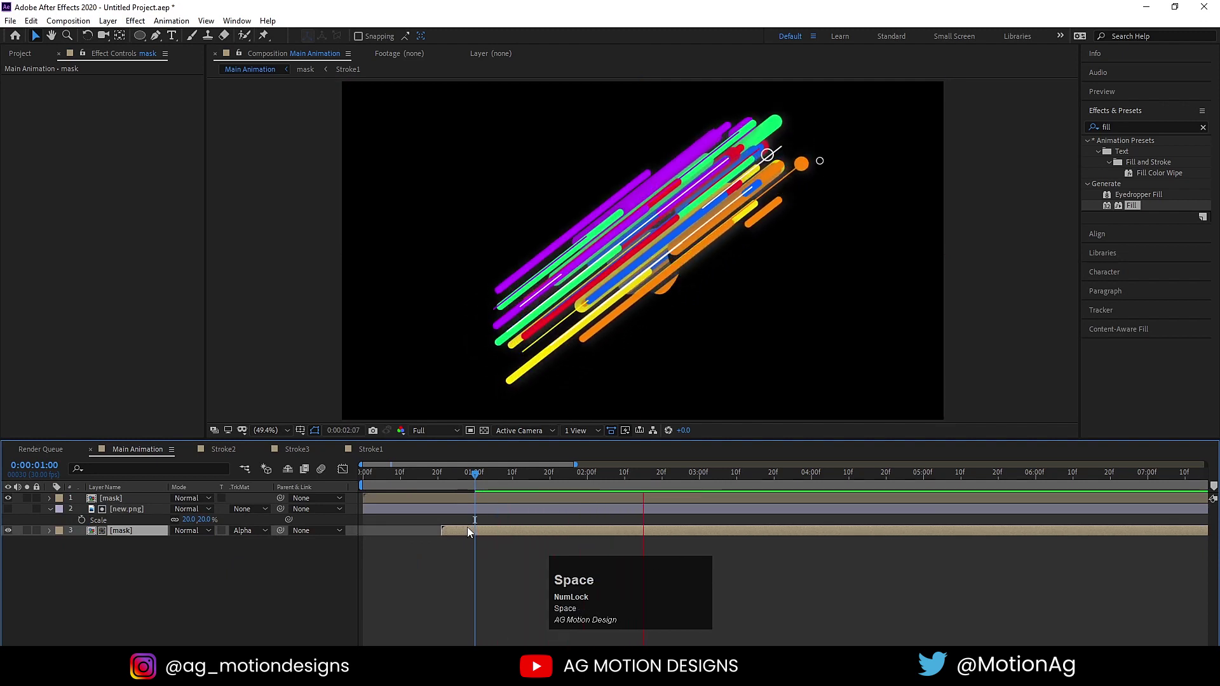
key("space")
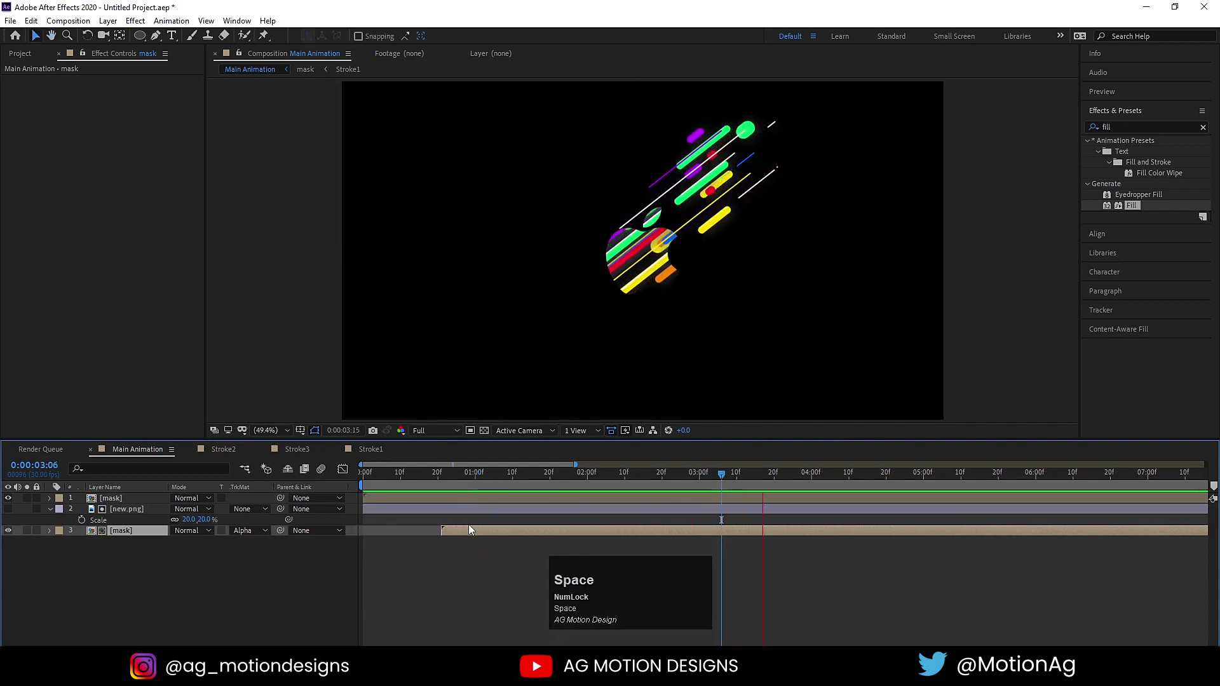
left_click(548, 478)
- Slide the matted mask layer to start at 1 second and duplicate new.png to the bottom
key("space")
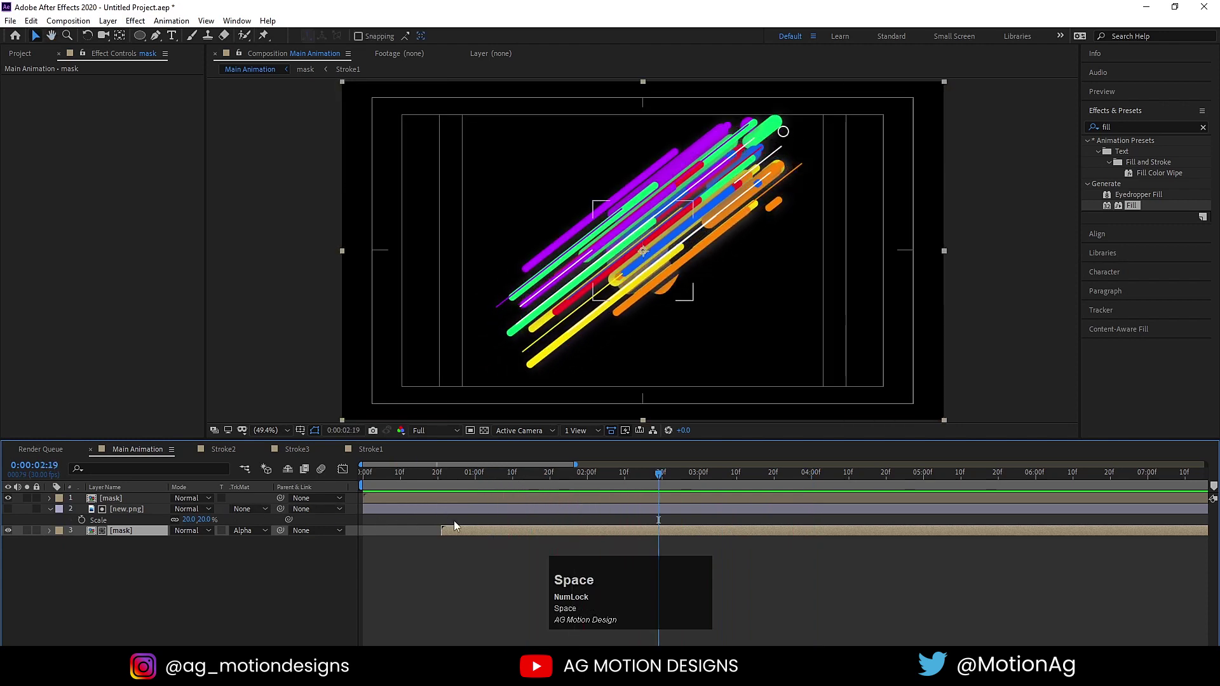
left_click_drag(473, 533, 135, 511)
key("ctrl+d")
left_click_drag(135, 512, 557, 484)
- Place the duplicated logo at the bottom and preview the stroke burst animation
key("[")
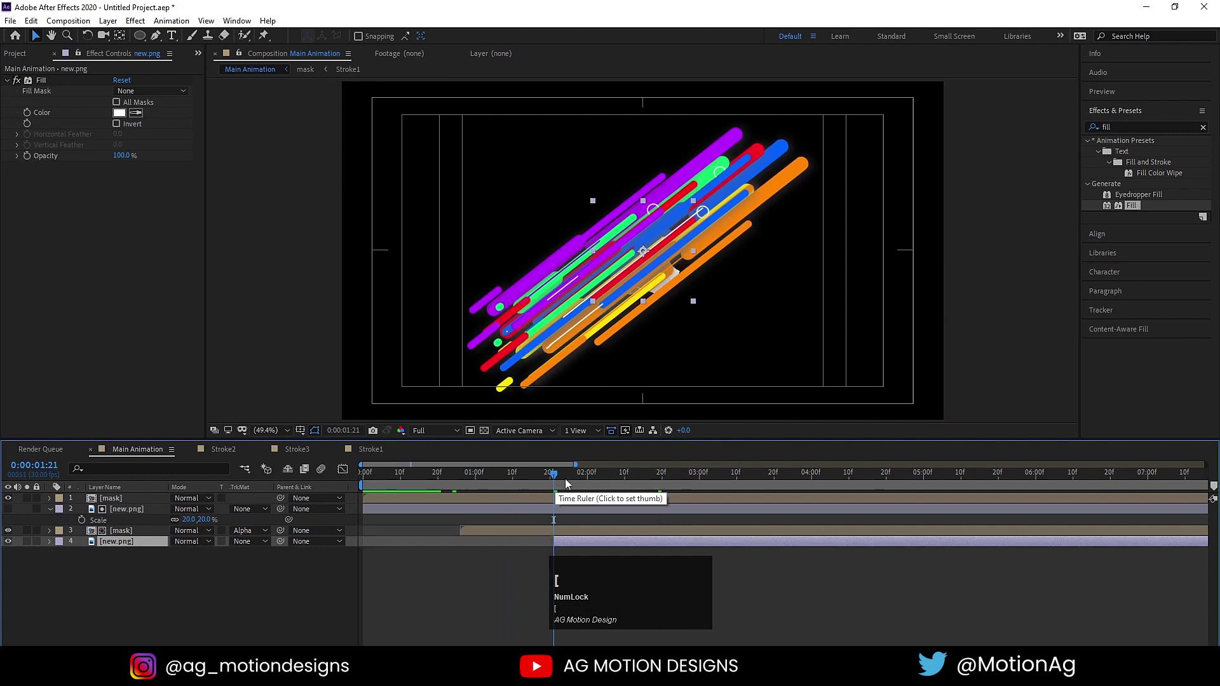
left_click(551, 483)
key("-")
key("space")
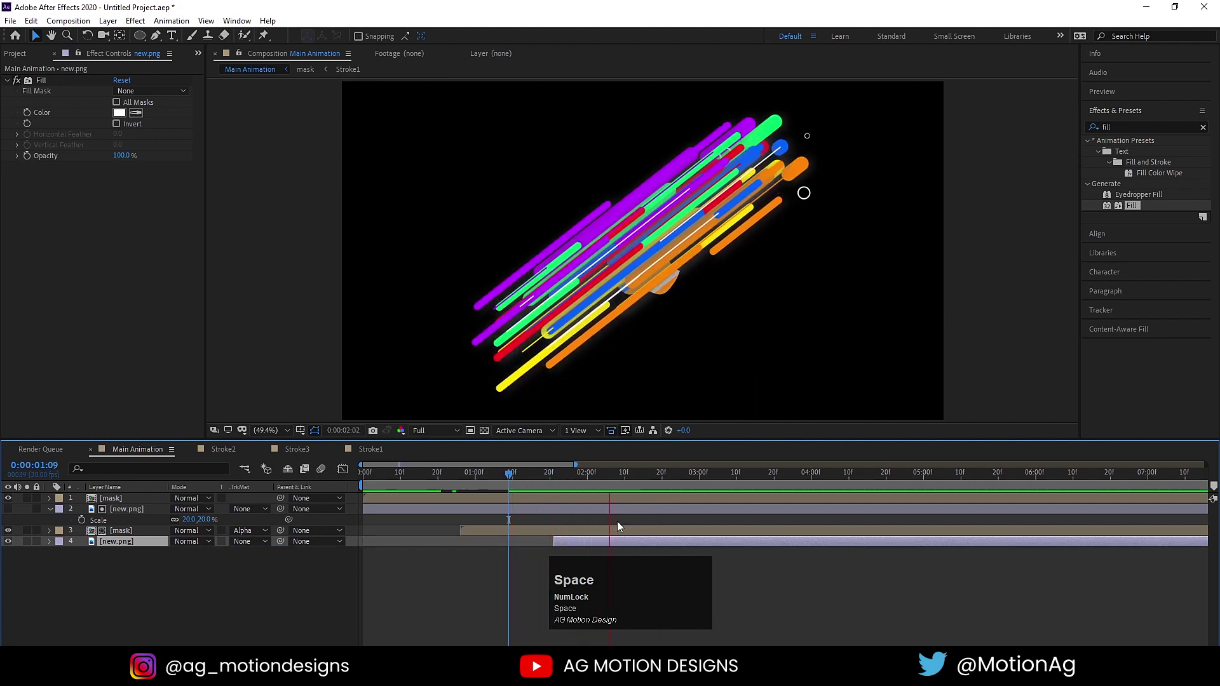
left_click_drag(533, 483, 544, 545)
key("space")
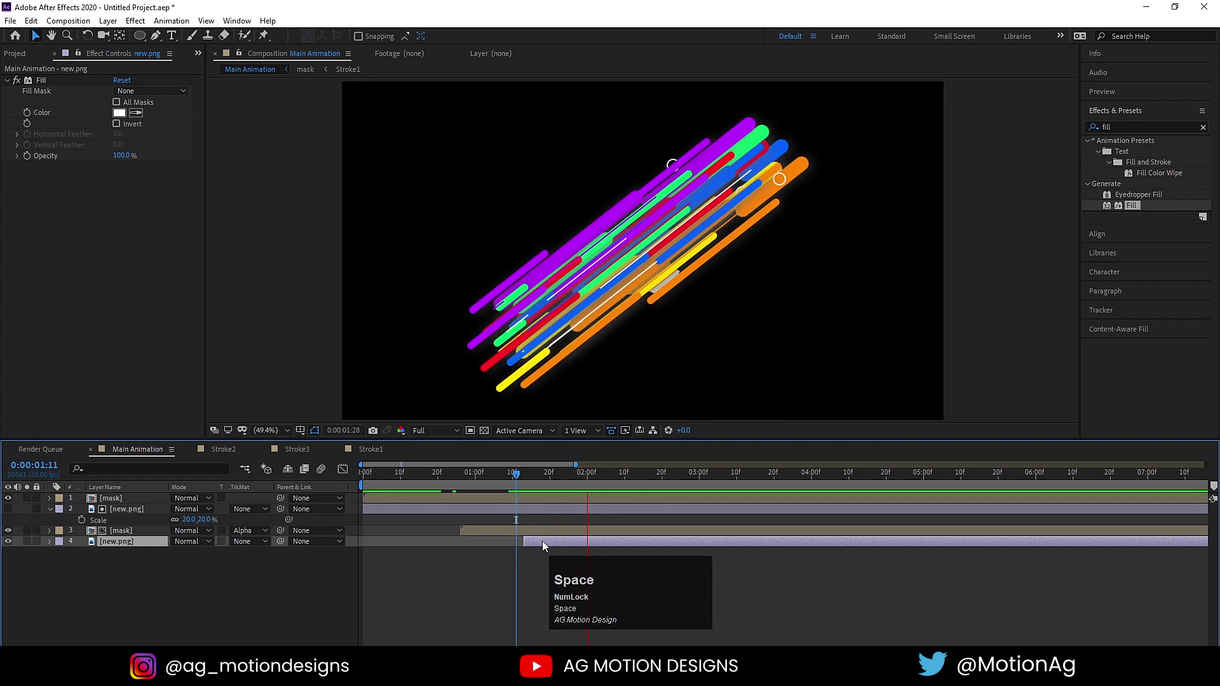
key("space")
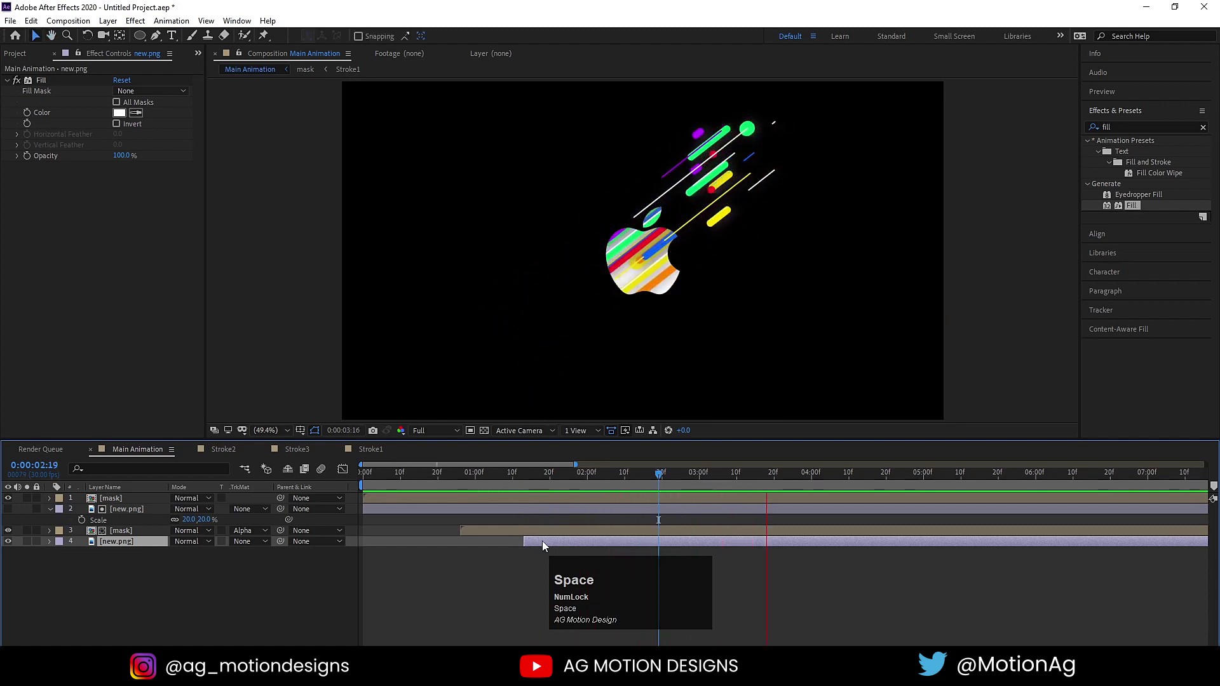
key("space")
- Replay from the start several times, then add another mask layer at the bottom of the stack
left_click(499, 478)
key("space")
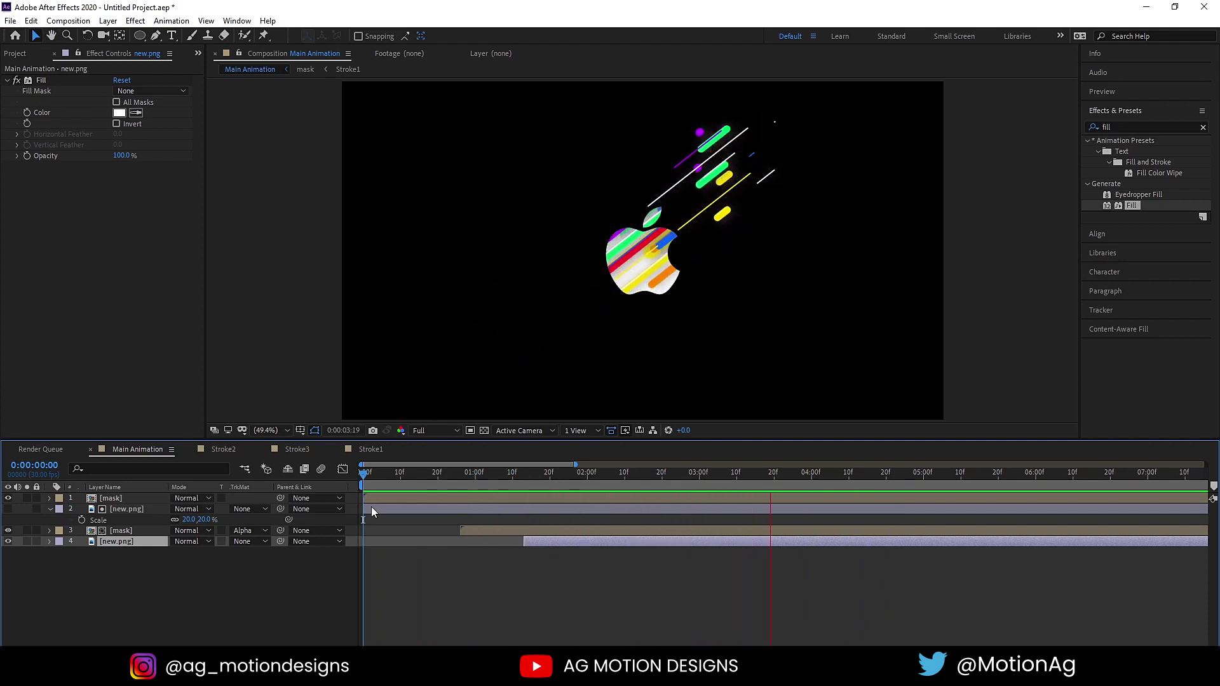
key("space")
left_click(493, 478)
key("space")
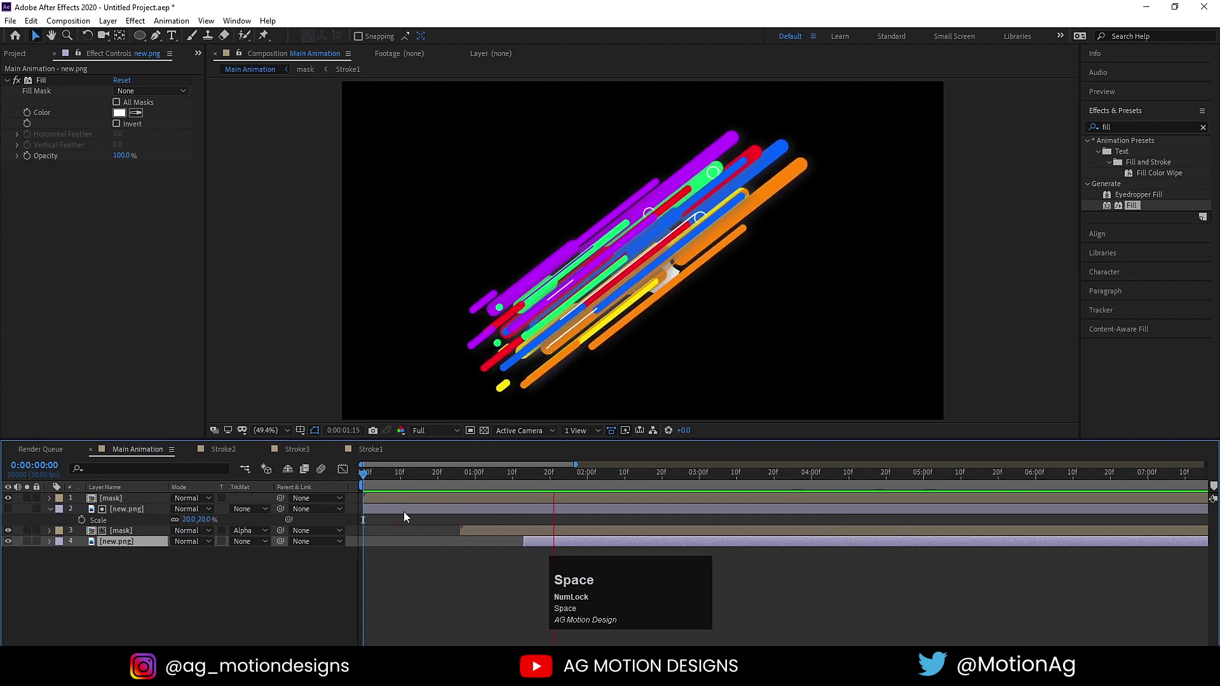
key("space")
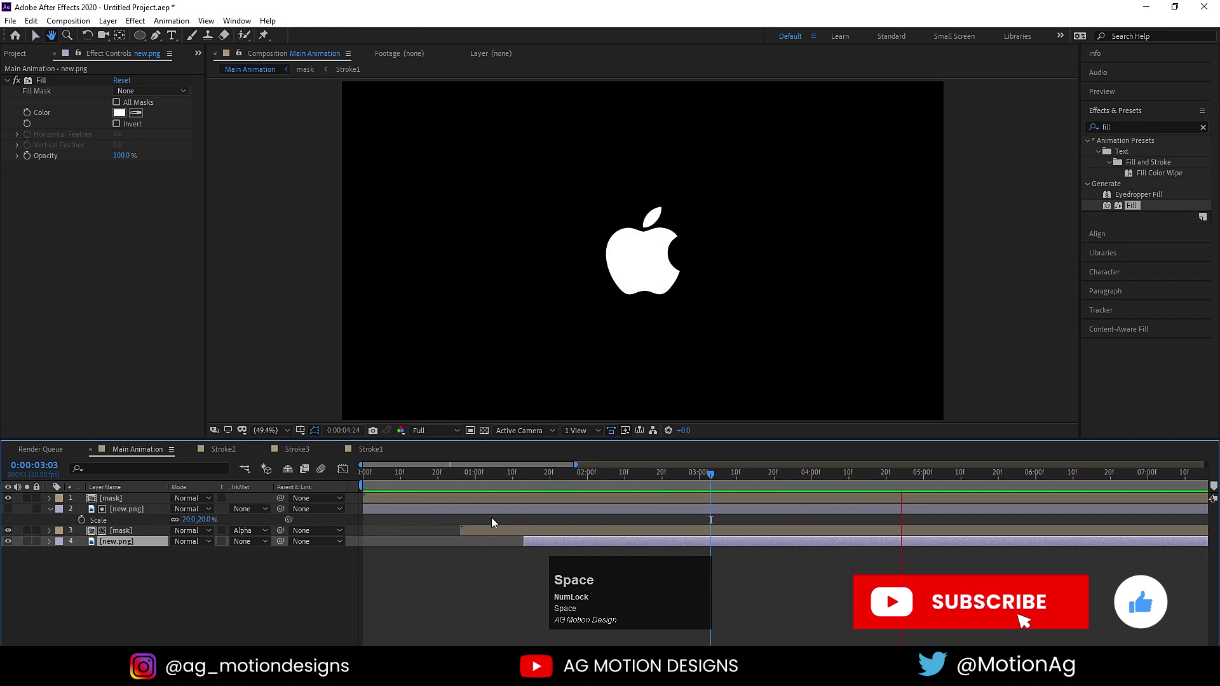
left_click(518, 480)
key("space")
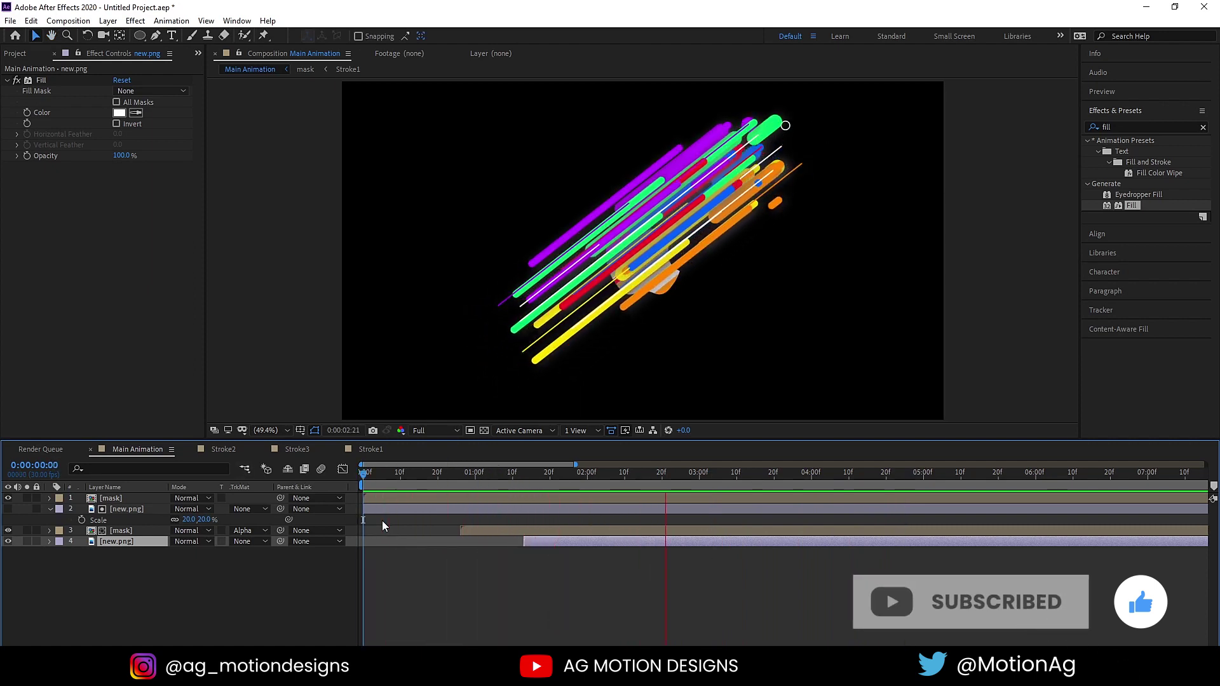
key("space")
left_click(121, 501)
- Shift the bottom mask layer's bar to start around 01:10 and preview the logo reveal
key("ctrl+d")
left_click_drag(121, 501, 475, 559)
key("space")
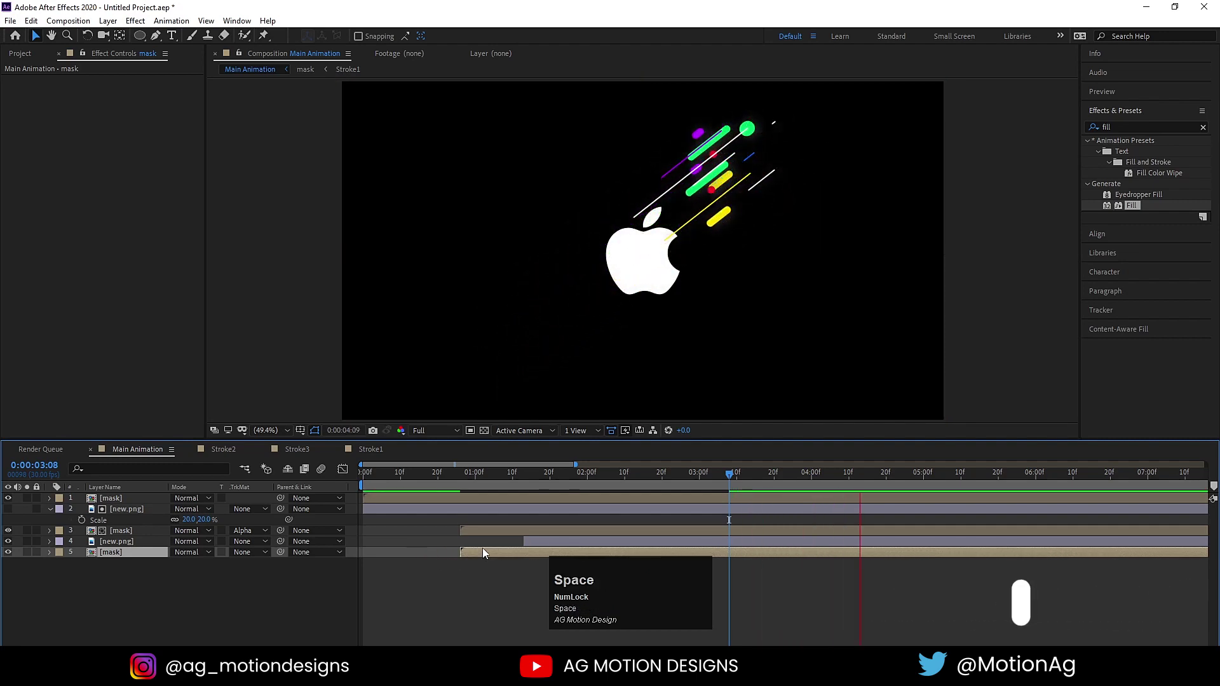
left_click_drag(487, 481, 562, 561)
key("space")
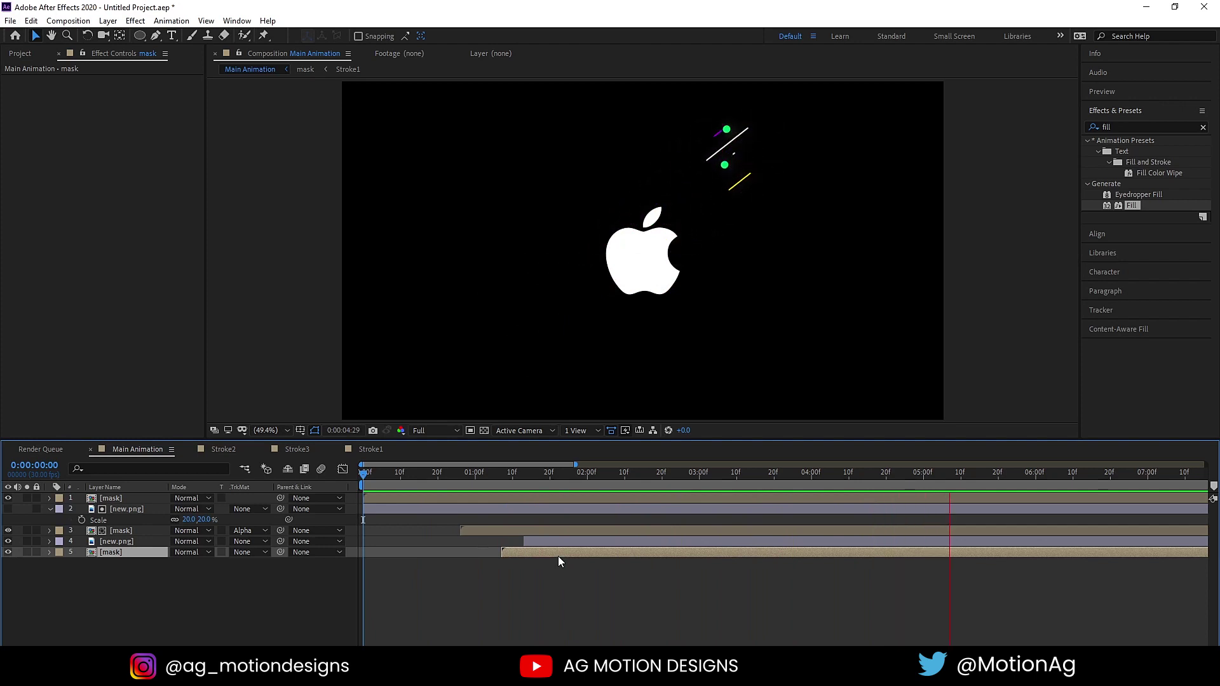
- Play back the streak burst resolving into the solid white Apple logo
key("space")
key("n")
key("space")
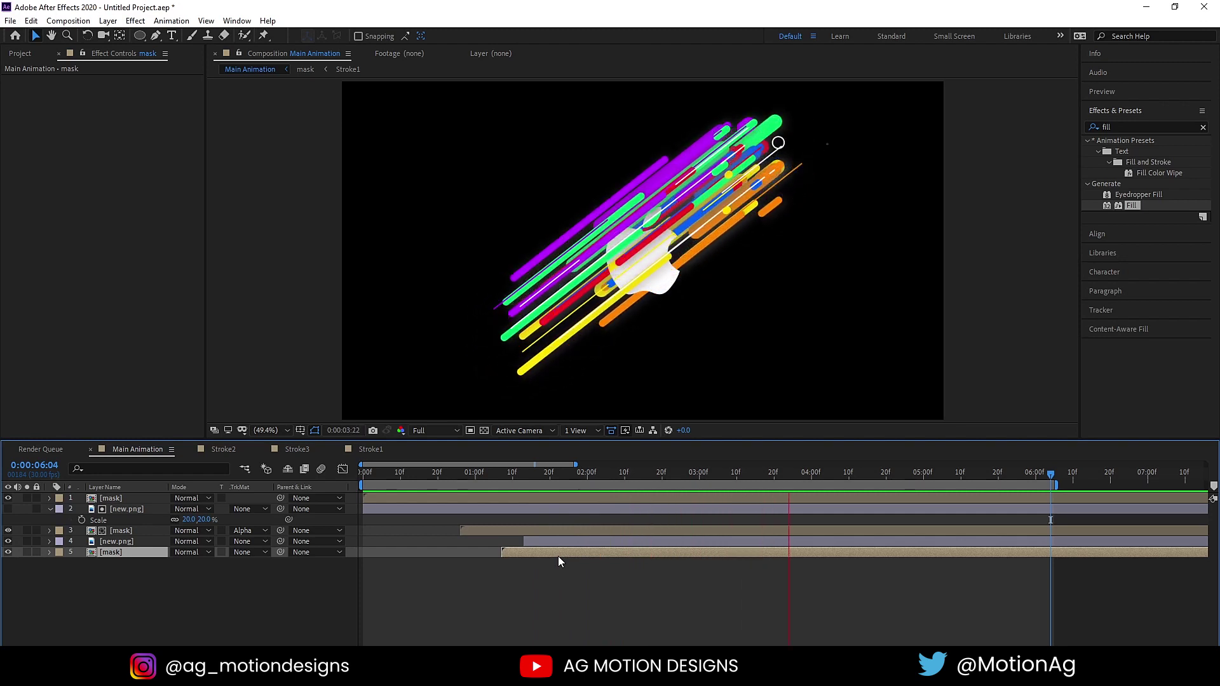
key("space")
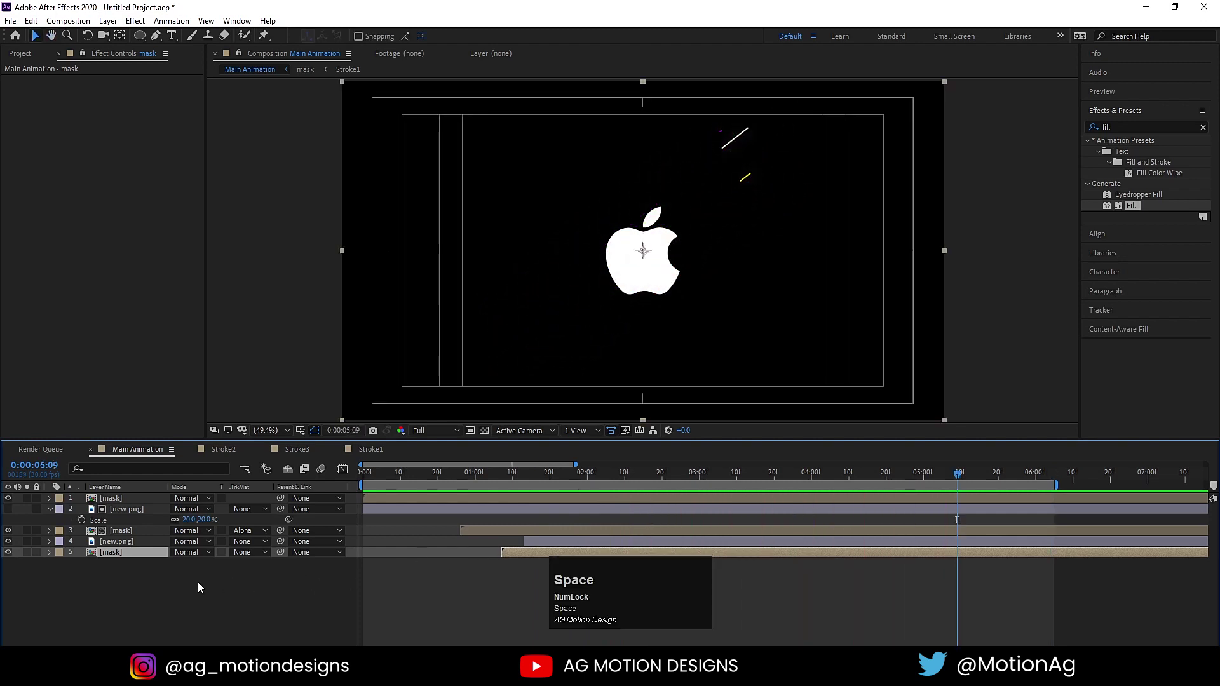
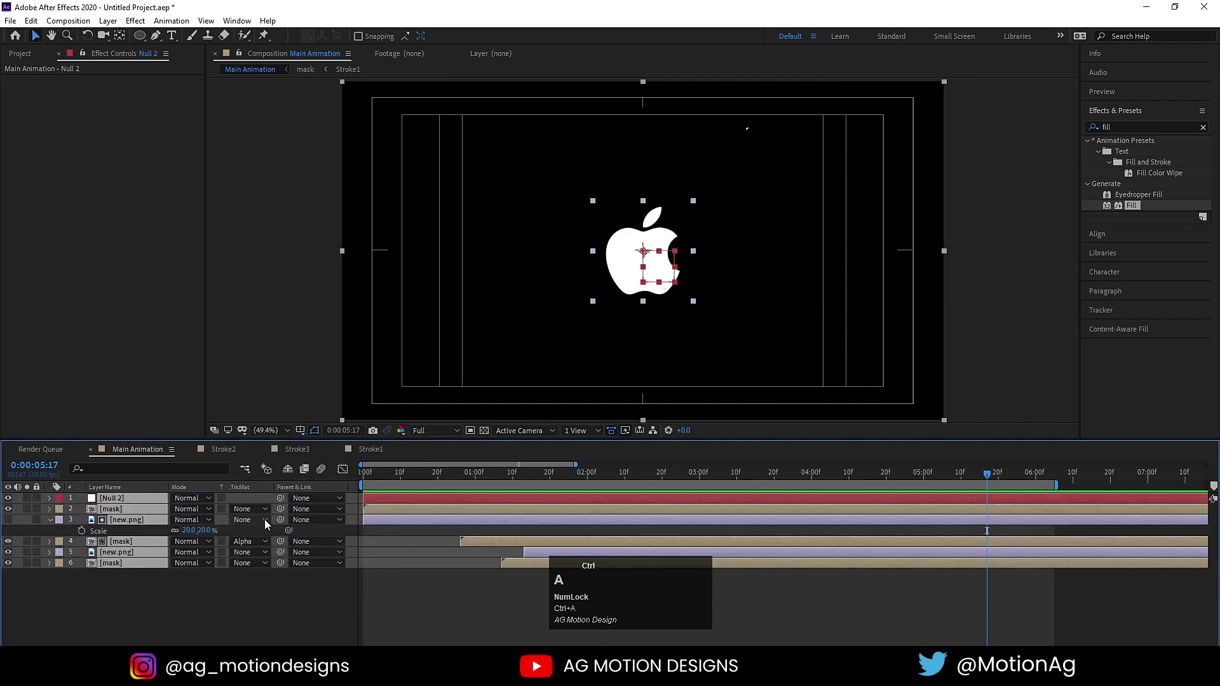
- Parent all layers to Null 2 and keyframe its Scale from 120% down to 100%
left_click_drag(279, 513, 144, 500)
key("s")
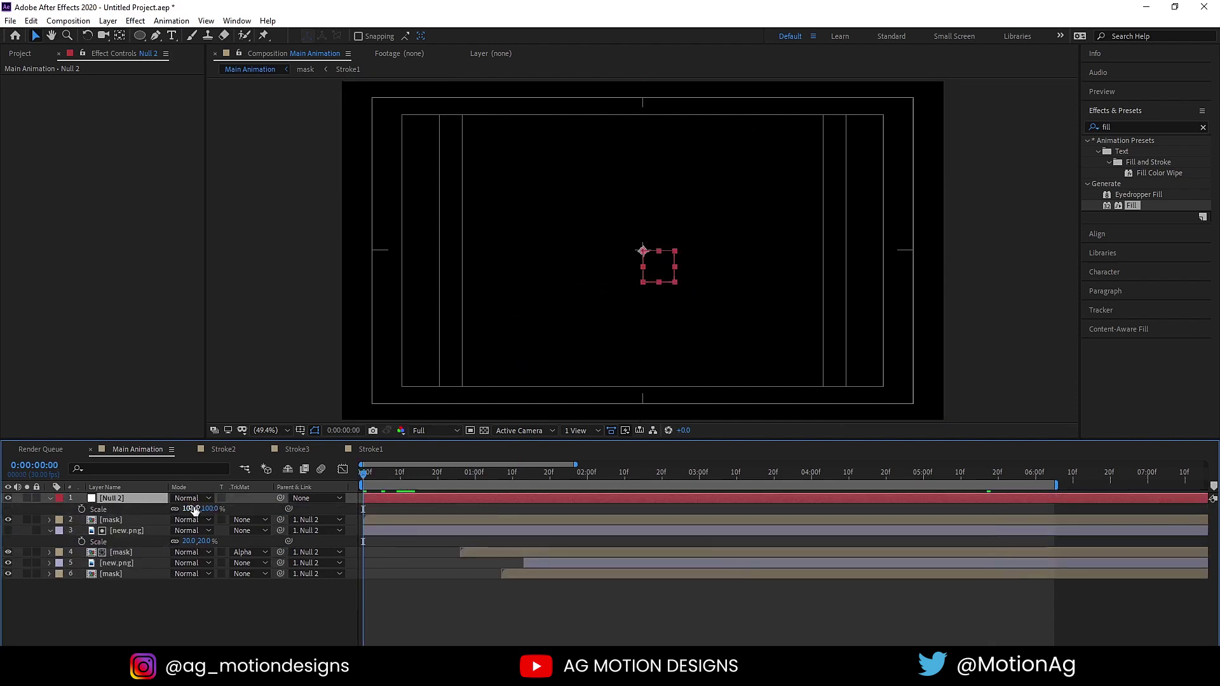
left_click(195, 511)
key("Return")
left_click(82, 513)
key("space")
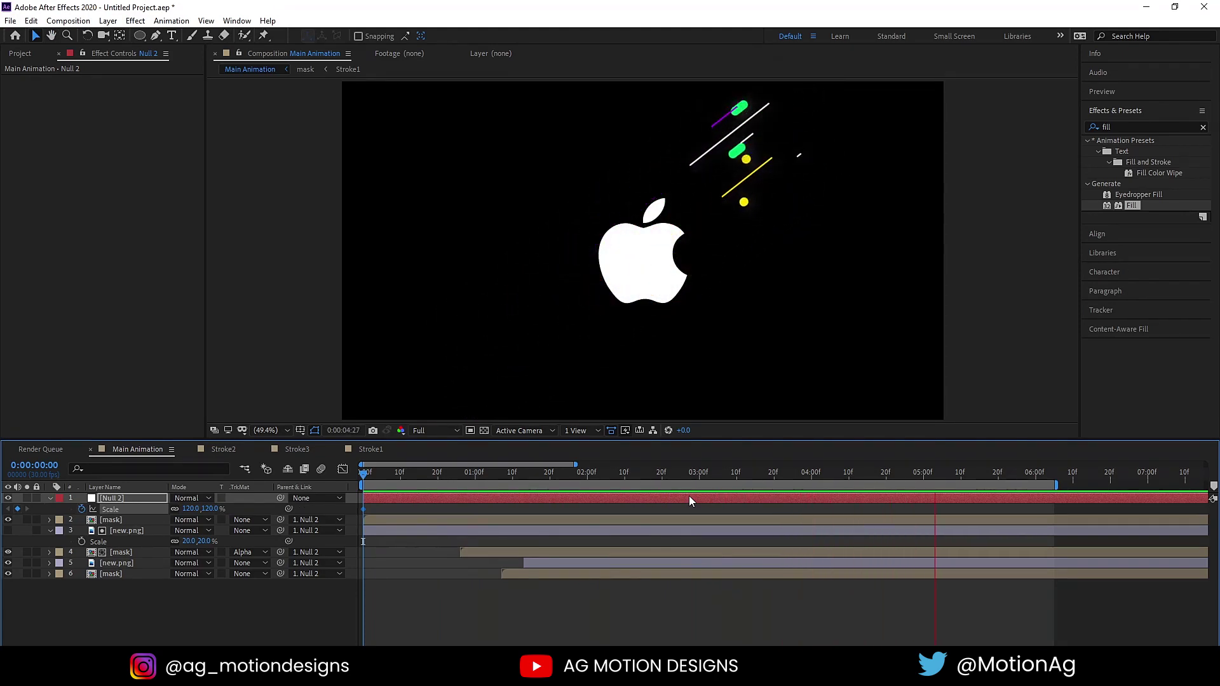
- Select the null's scale keyframes and preview the scaling animation
key("space")
left_click_drag(185, 513, 394, 473)
key("space")
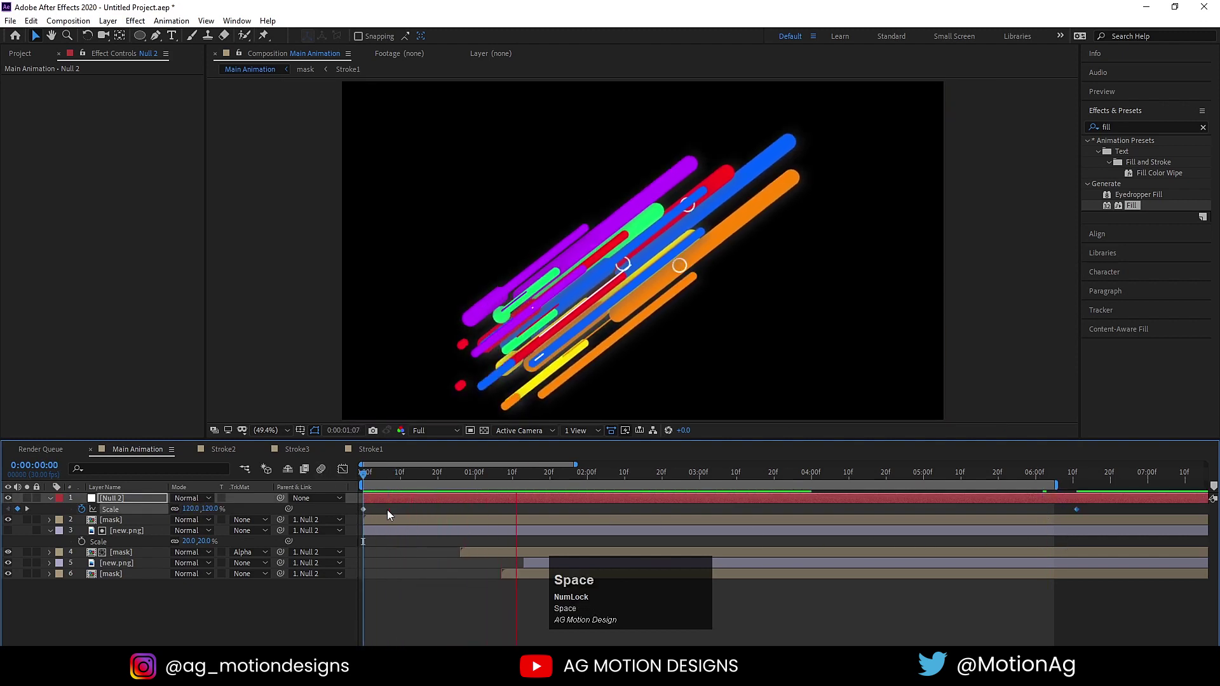
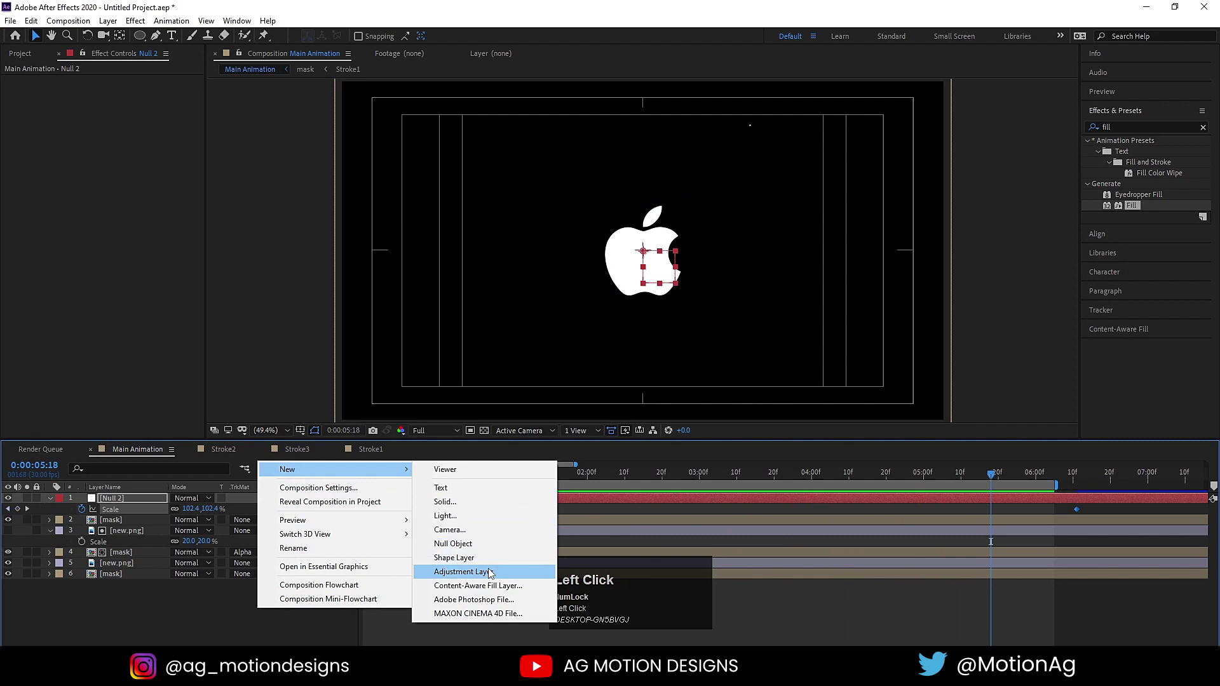
- Apply Glow to the adjustment layer with Radius 115, Intensity 0.5 and Composite Behind
key("ctrl+a")
type("glow")
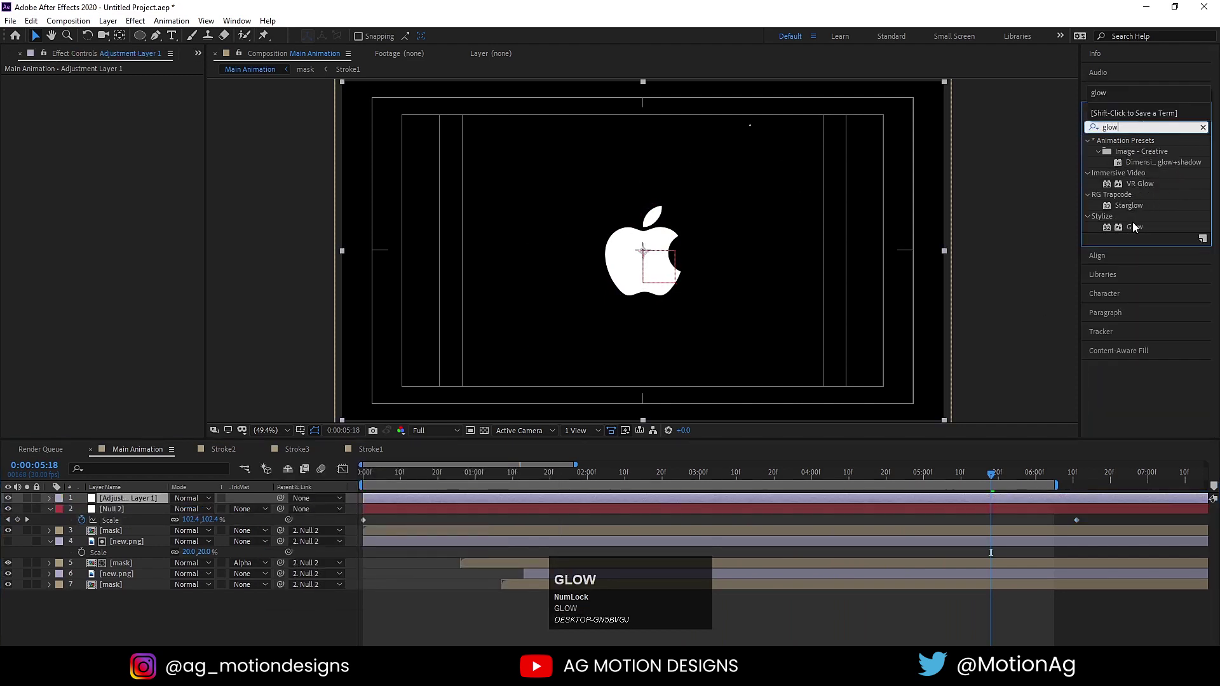
left_click_drag(1134, 226, 122, 130)
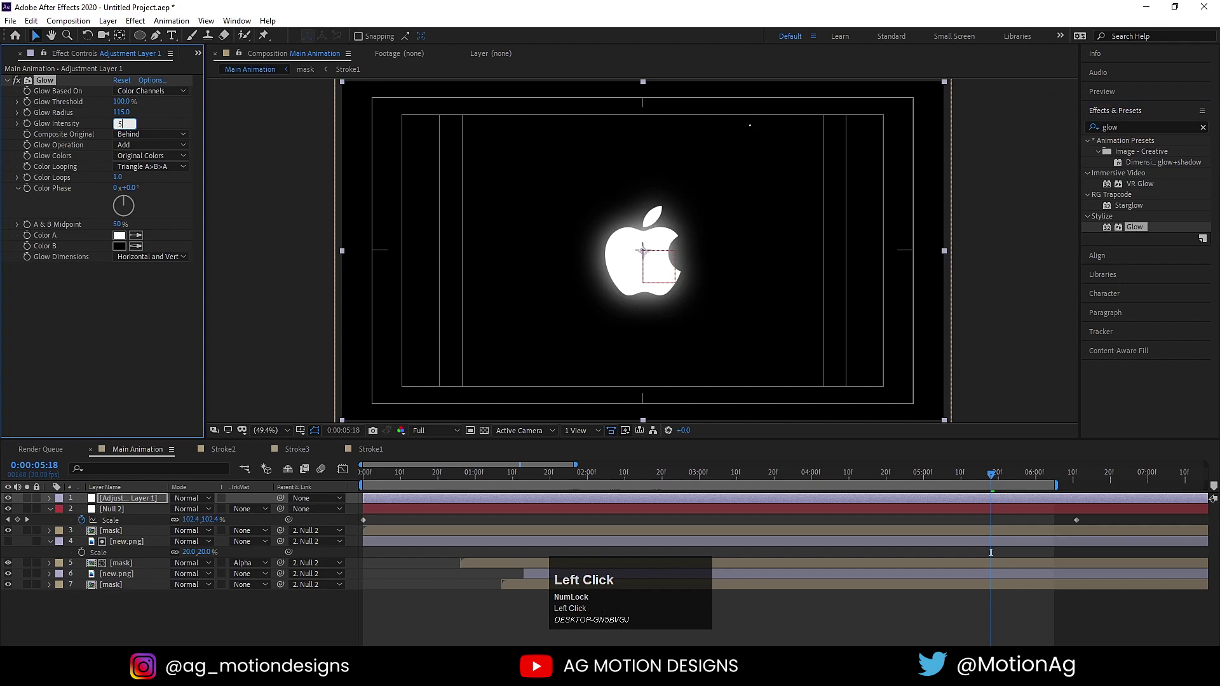
key("Return")
- Preview the glowing strokes, deselect the layers and collapse their properties before adding the black solid
left_click_drag(851, 473, 353, 491)
key("space")
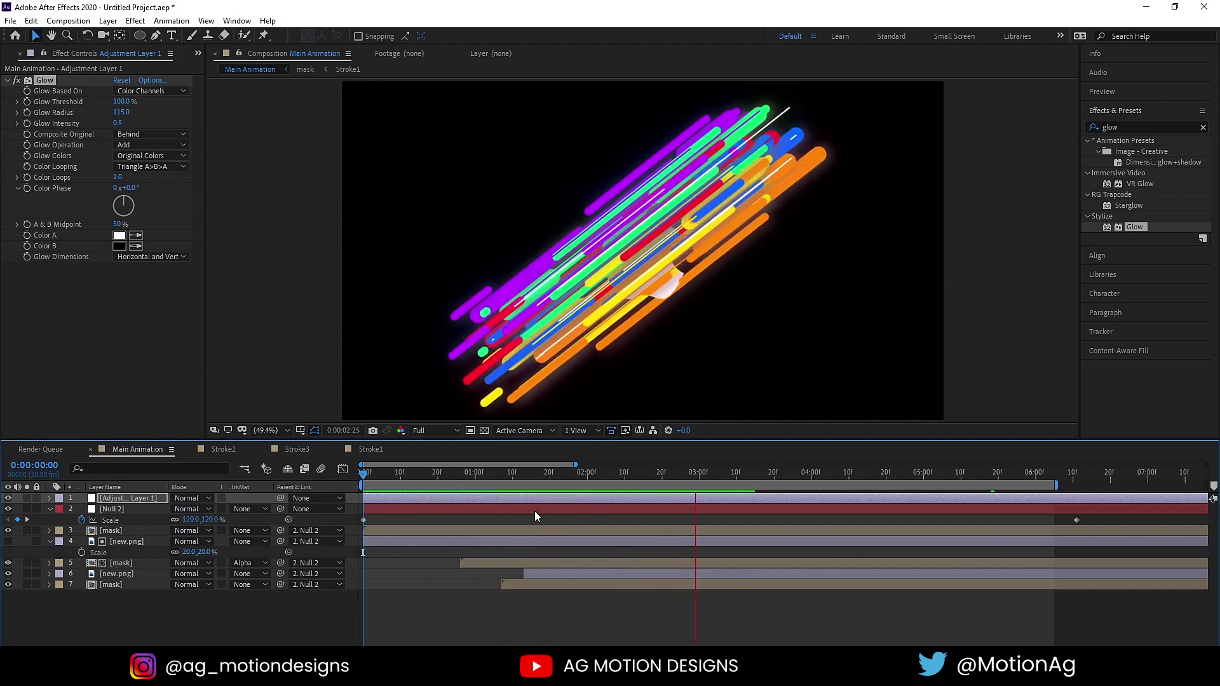
key("space")
left_click(191, 611)
key("u")
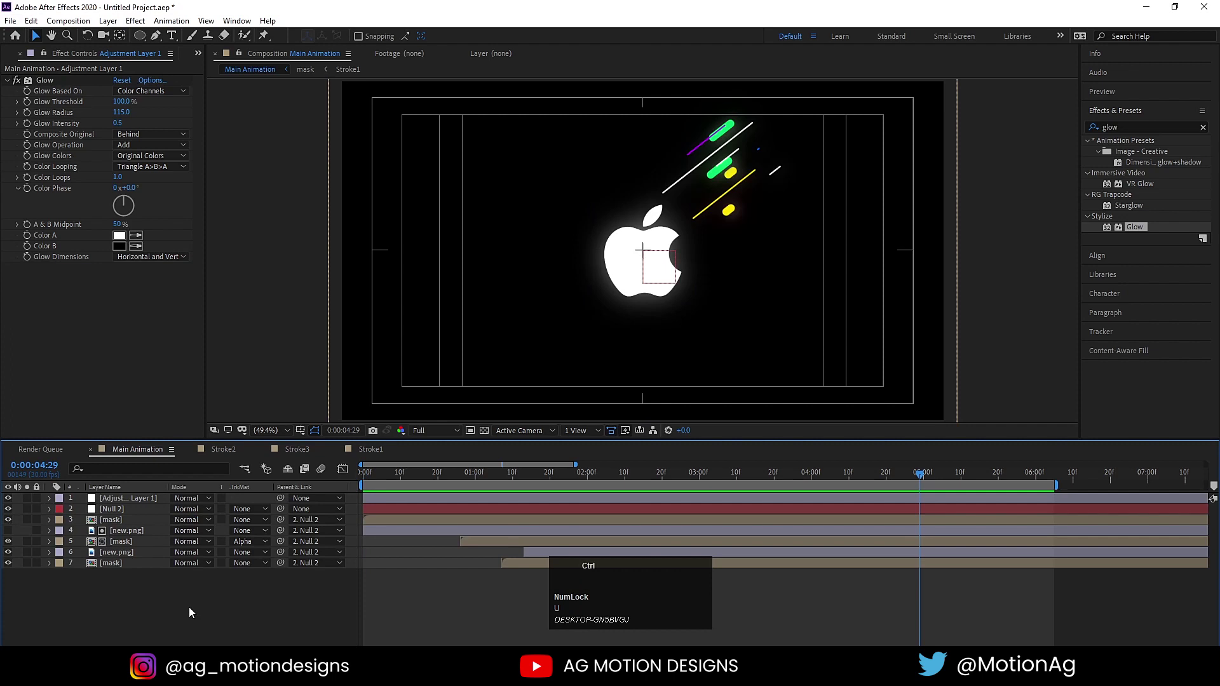
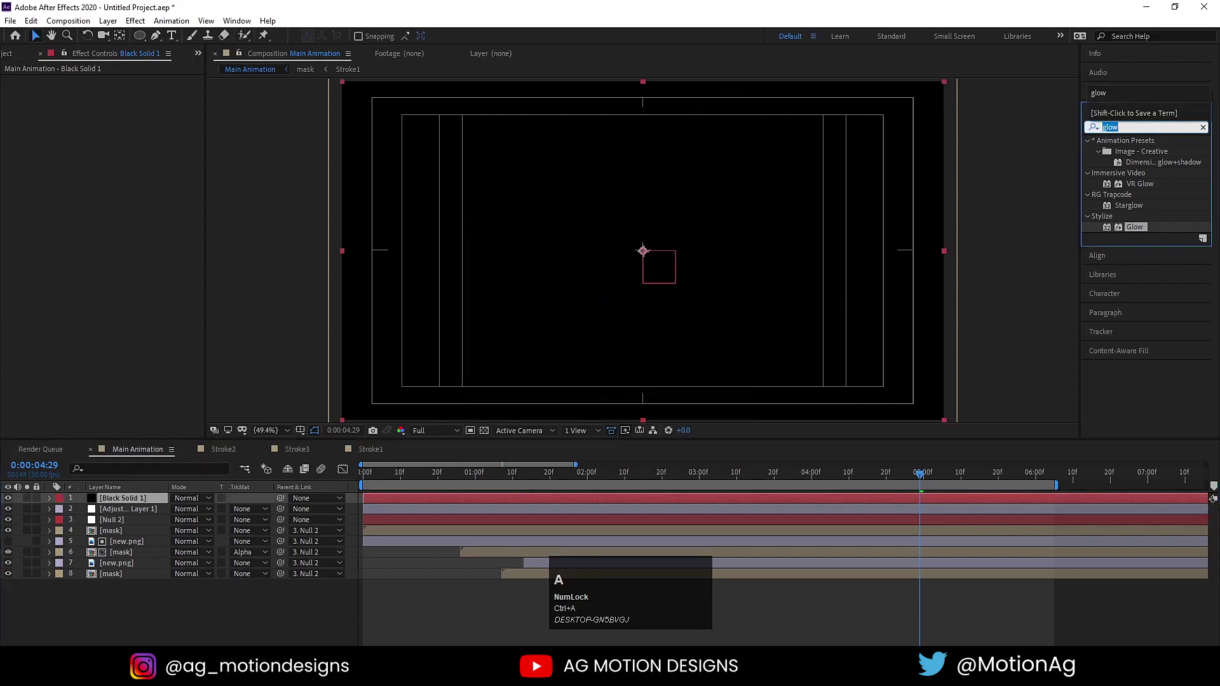
- Add a 4-Color Gradient to the solid and recolour its points to deep blues
left_click(1152, 277)
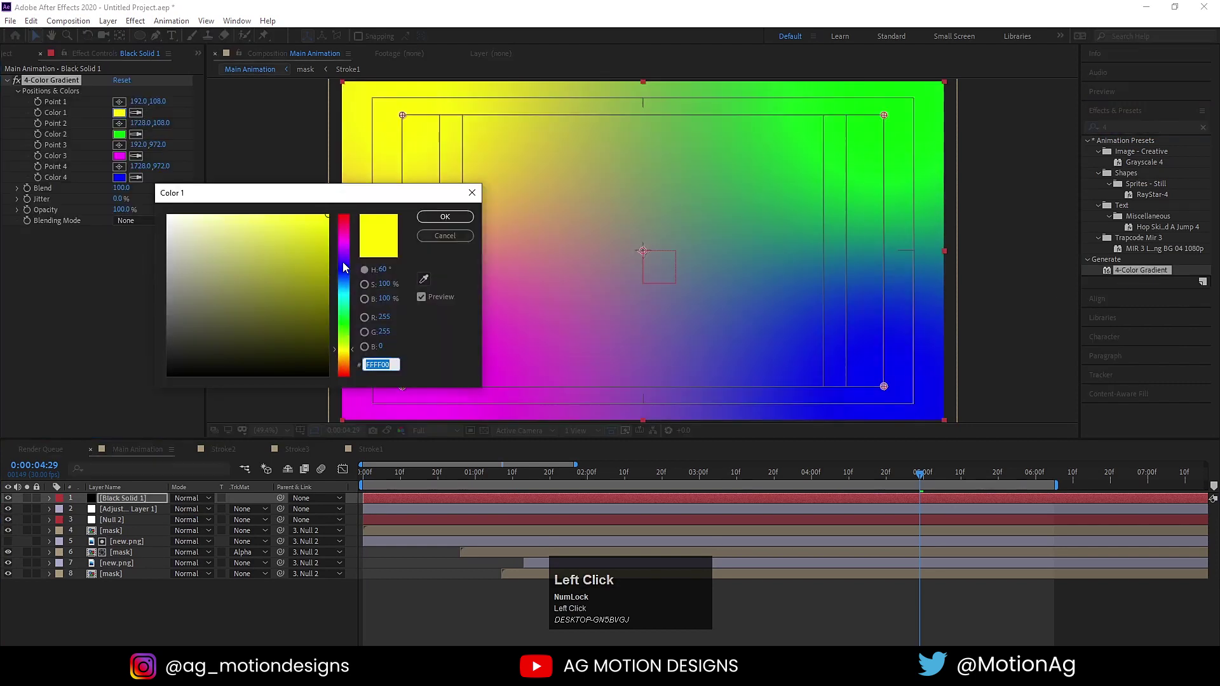
key("Return")
left_click(131, 137)
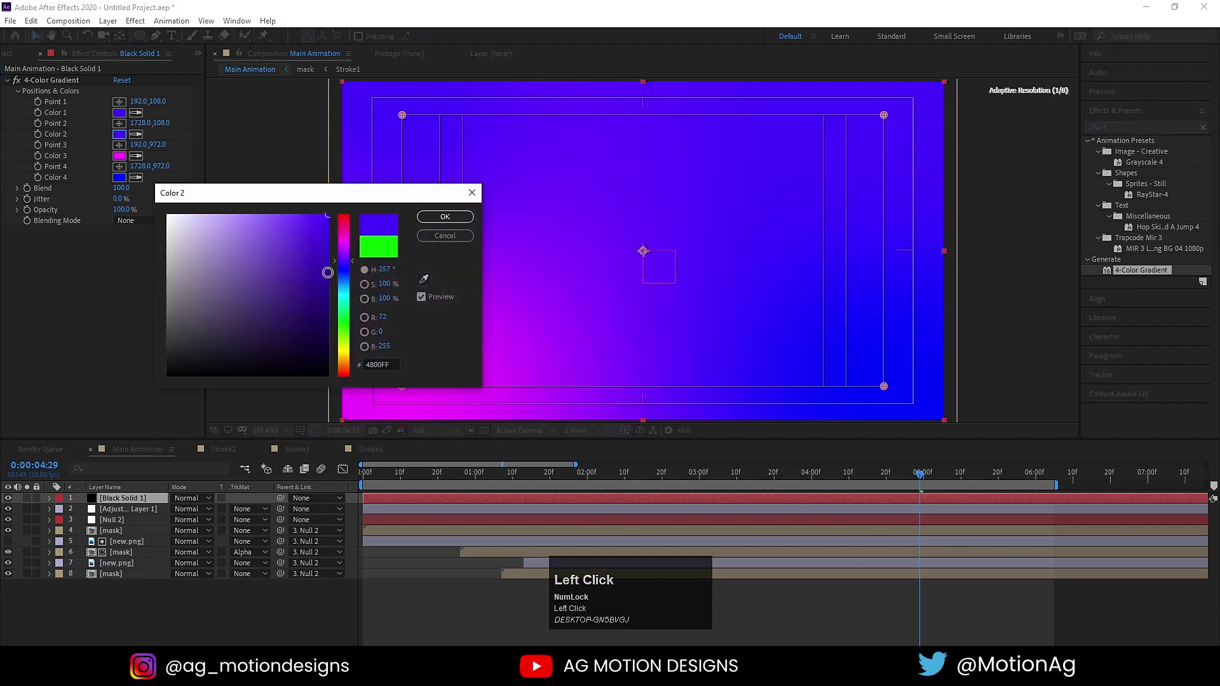
key("Return")
left_click_drag(124, 160, 340, 288)
key("Return")
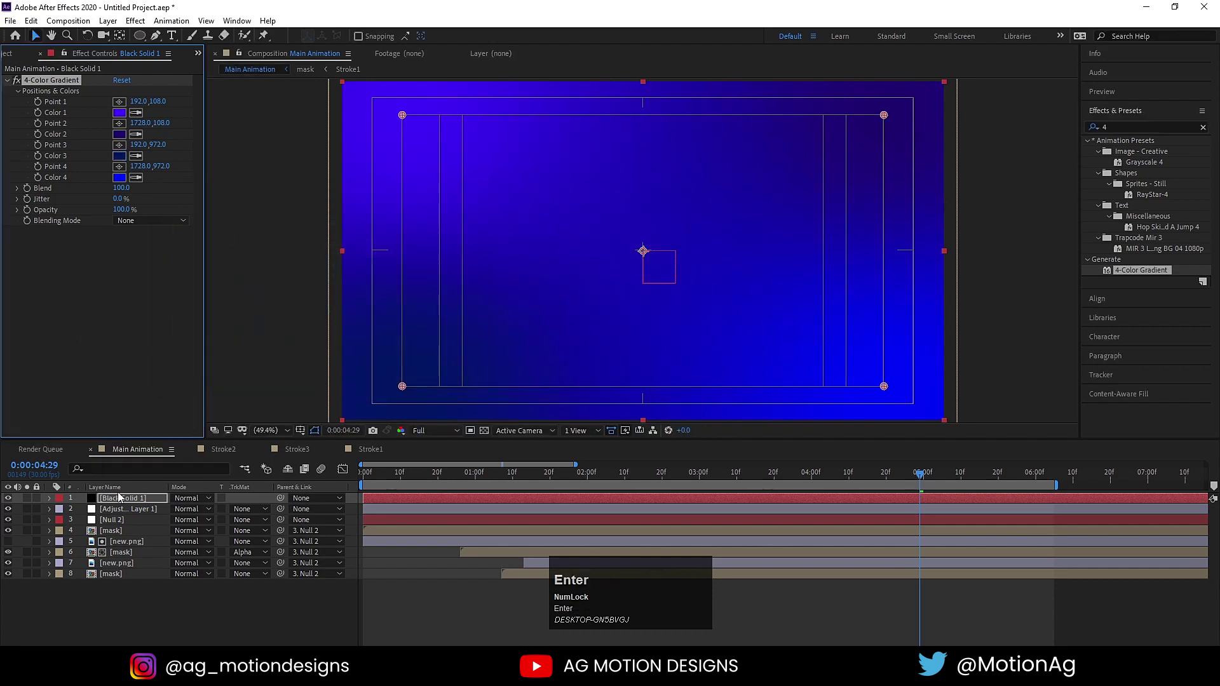
left_click_drag(114, 503, 296, 477)
key("space")
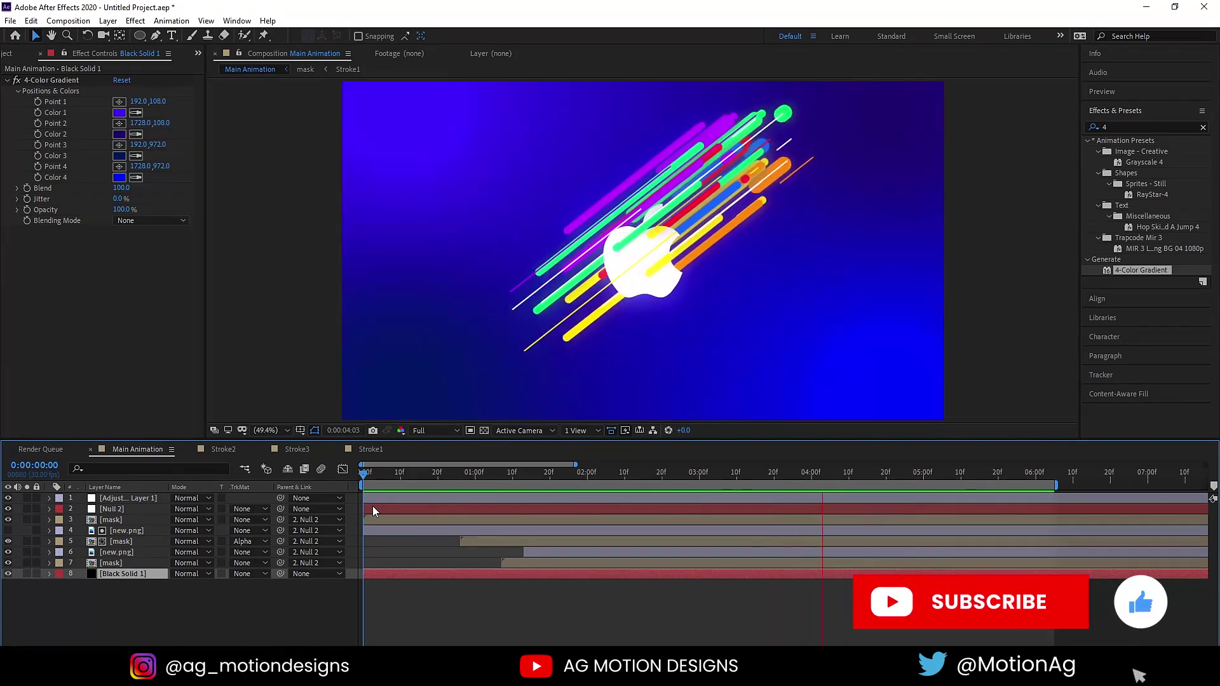
key("space")
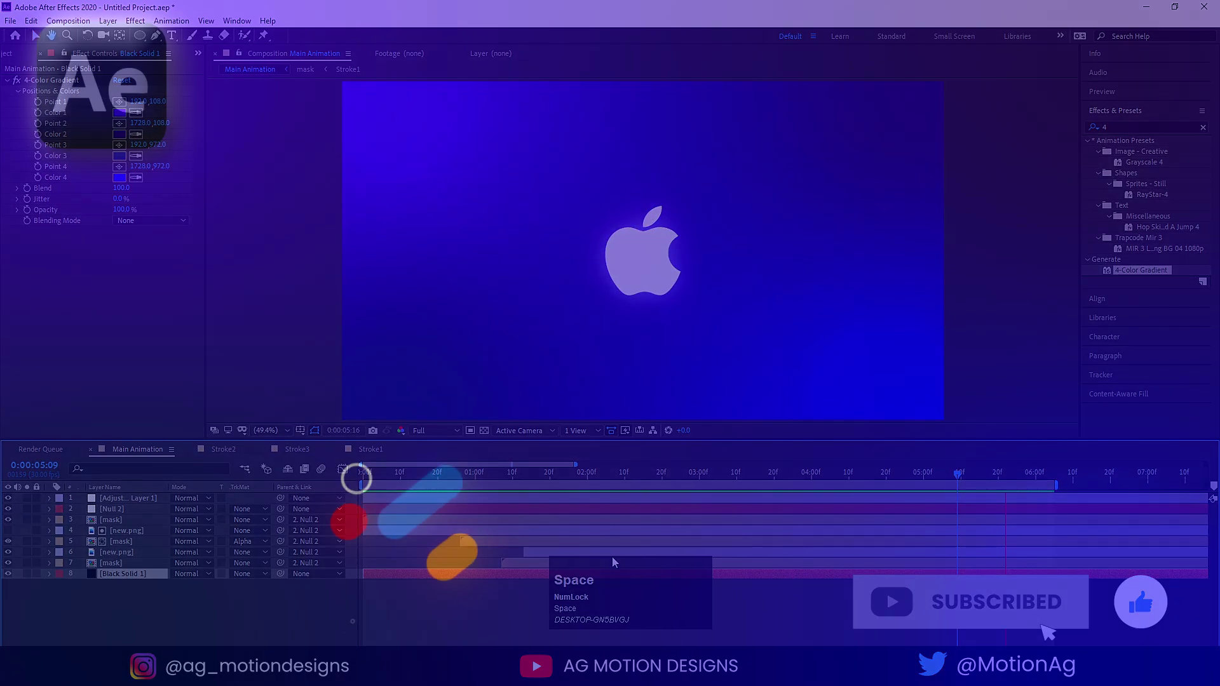